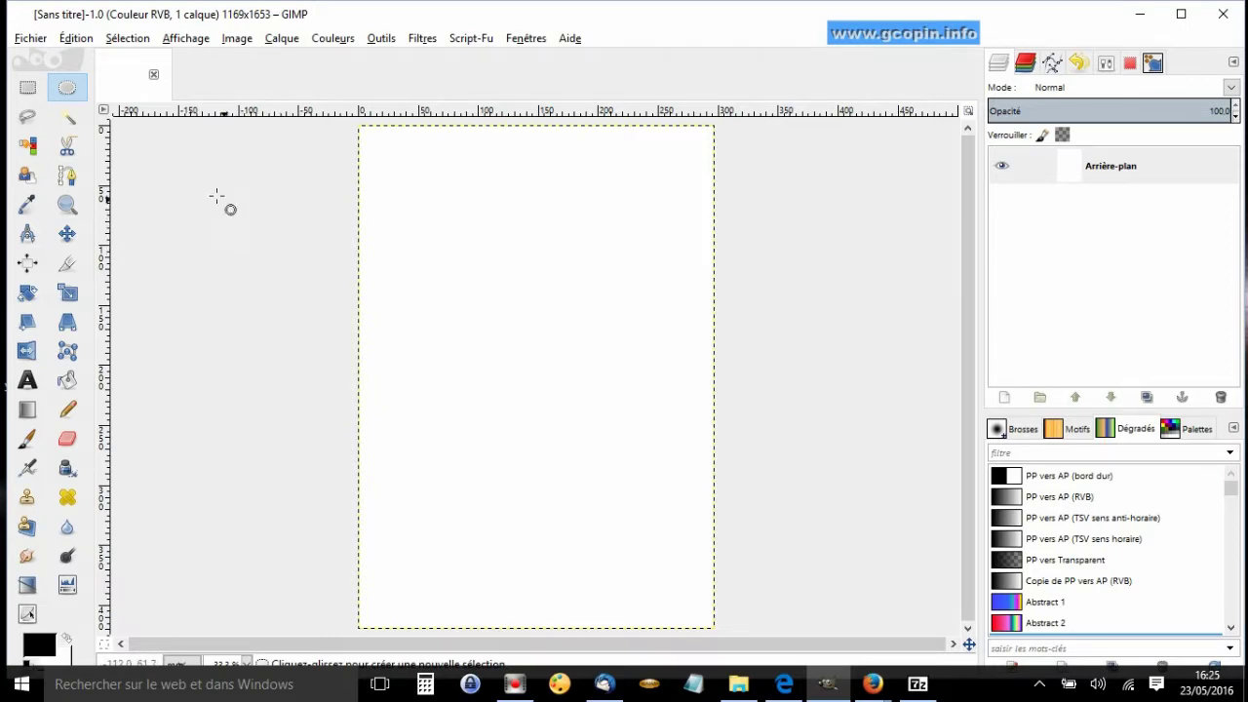
# - Bring up the Fichier menu to start a new image
pyautogui.click(37, 49)
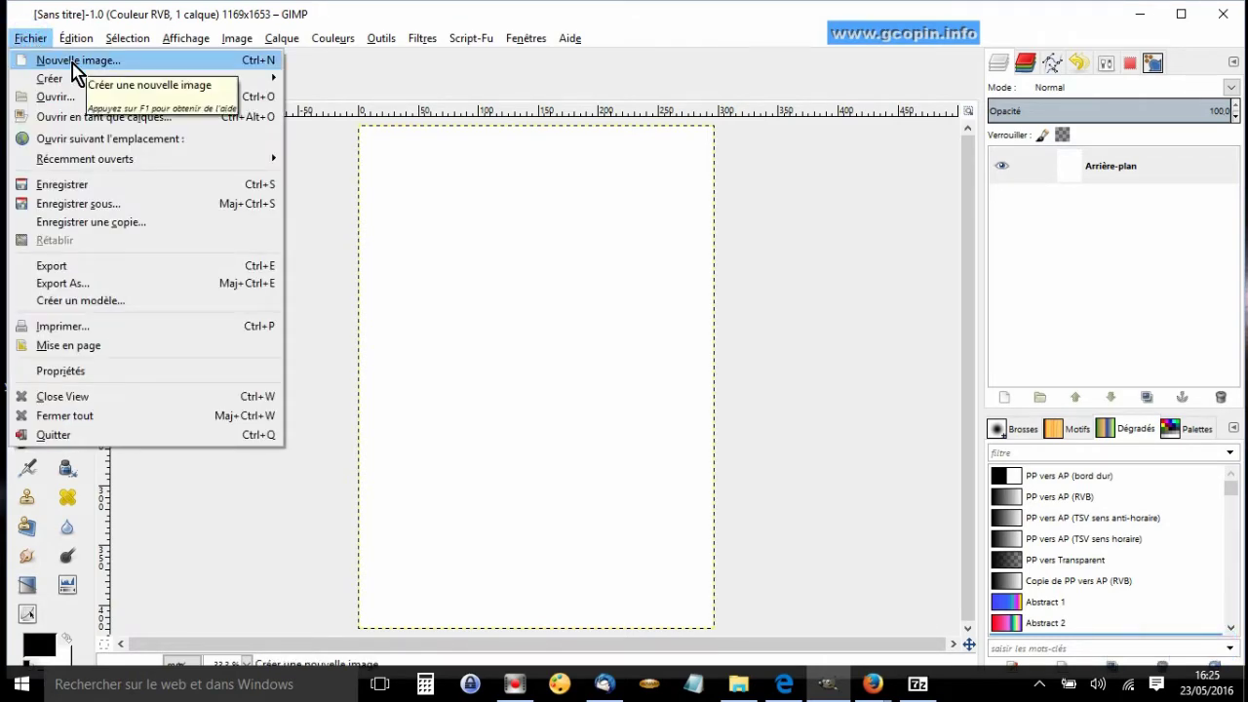
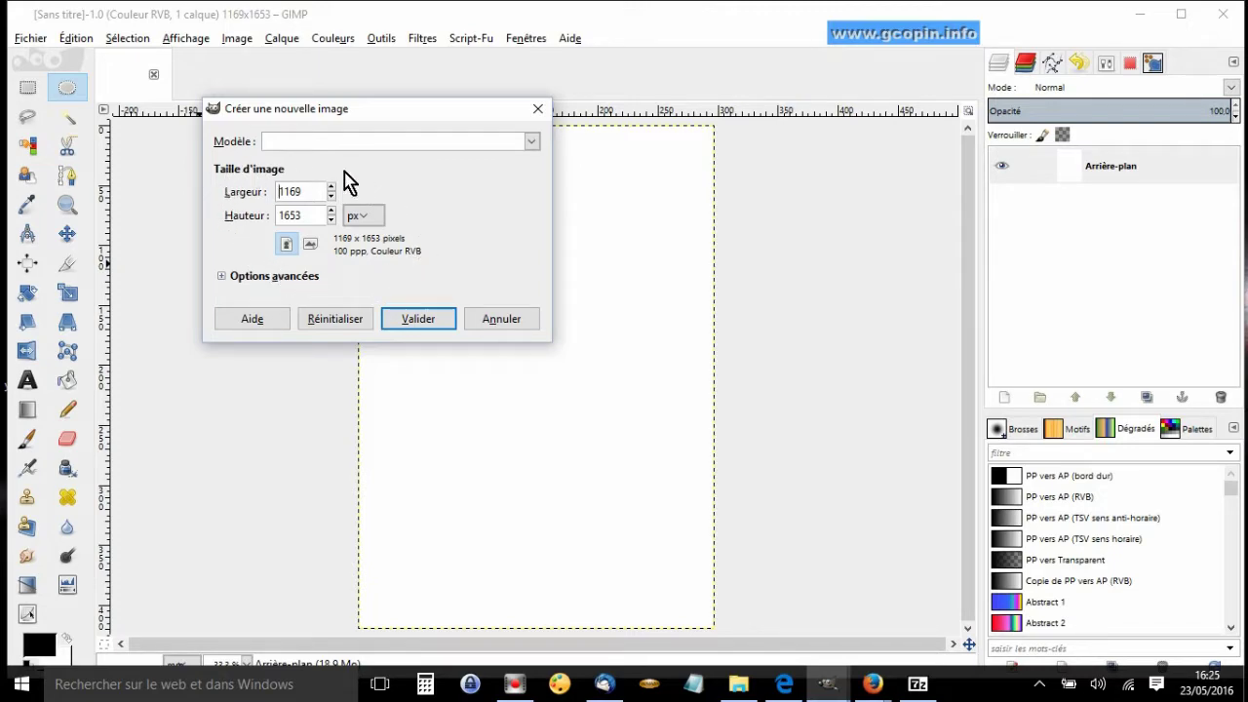
# - Choose the A3 (300 ppi) template from the Modèle list
pyautogui.click(543, 146)
pyautogui.click(543, 146)
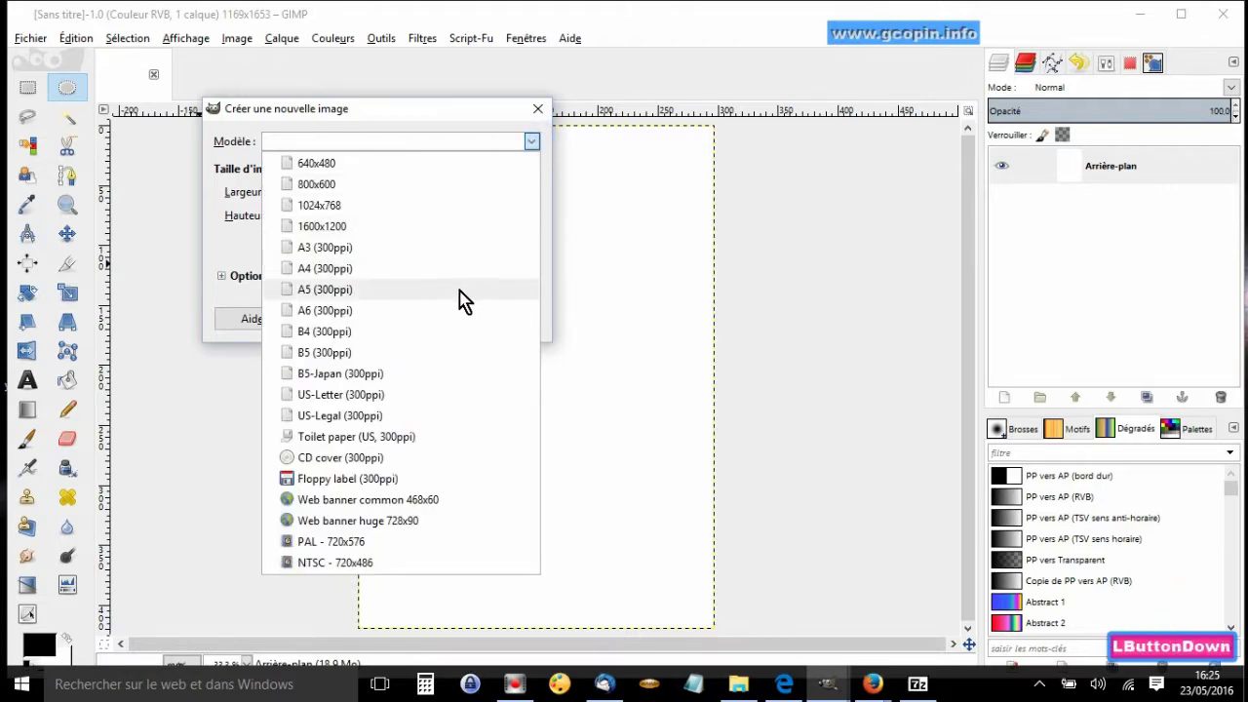
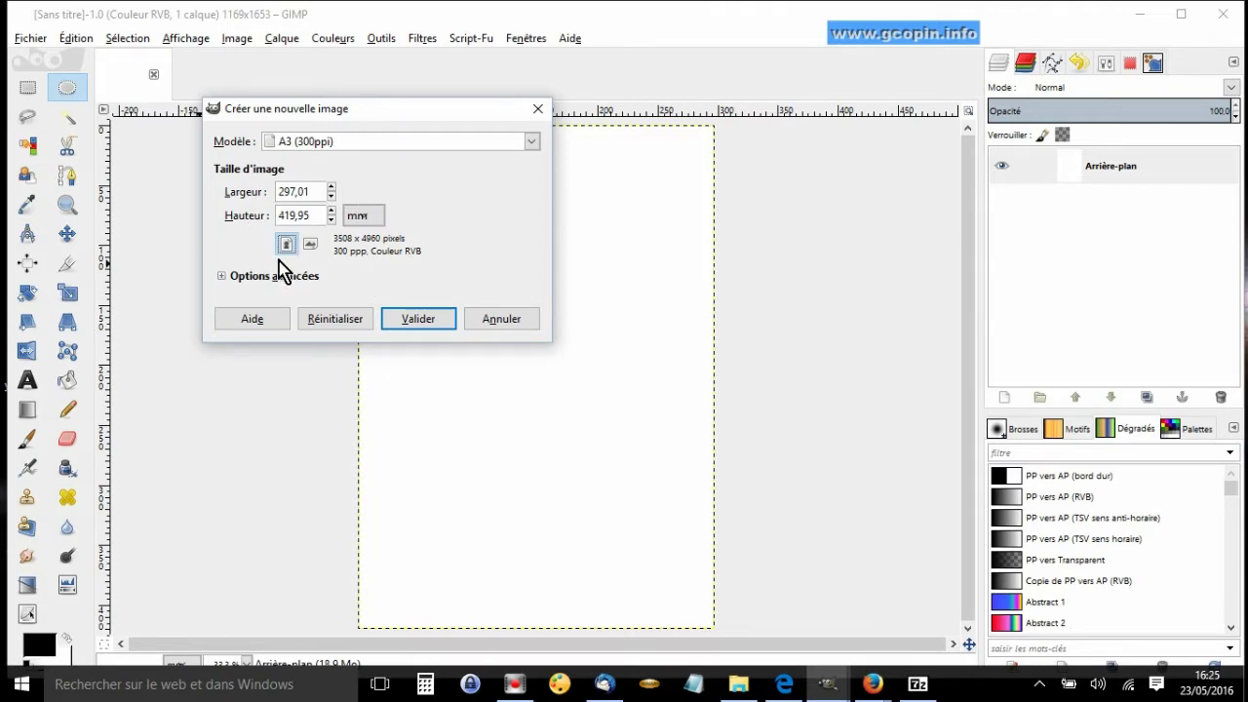
# - Set X and Y resolution to 100 ppi in Options avancées and validate the 1169×1653 image
pyautogui.click(226, 287)
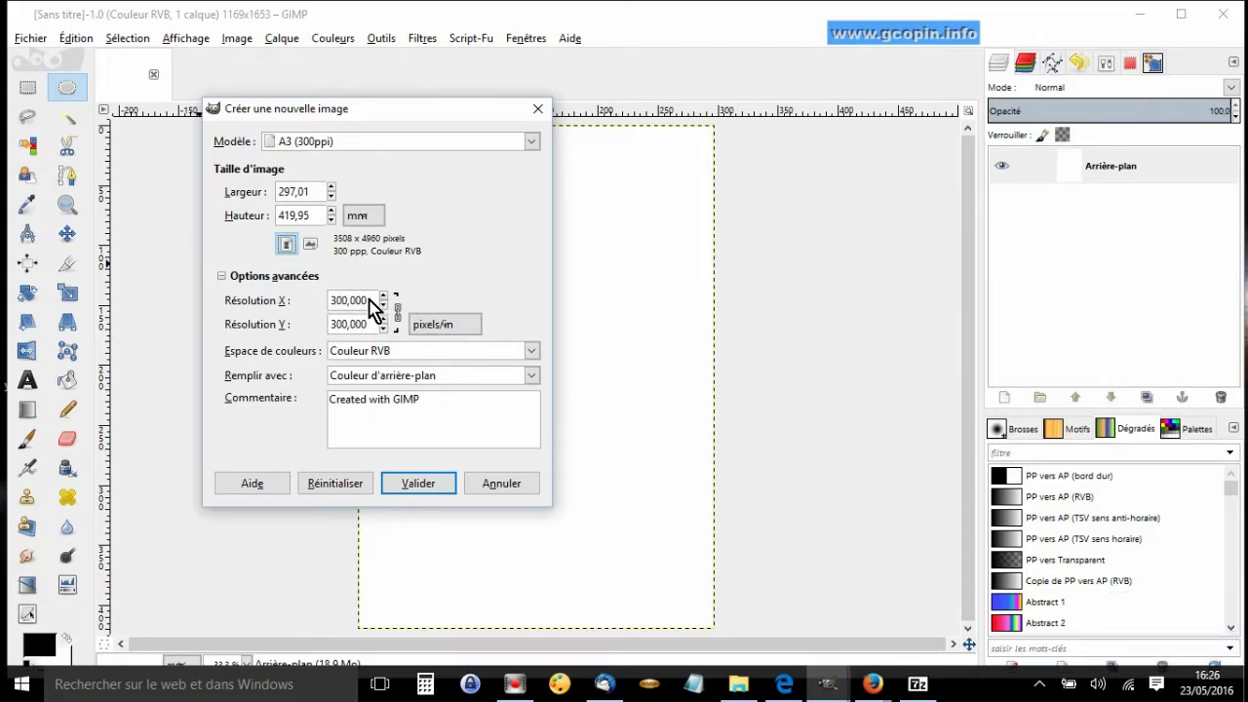
pyautogui.click(375, 306)
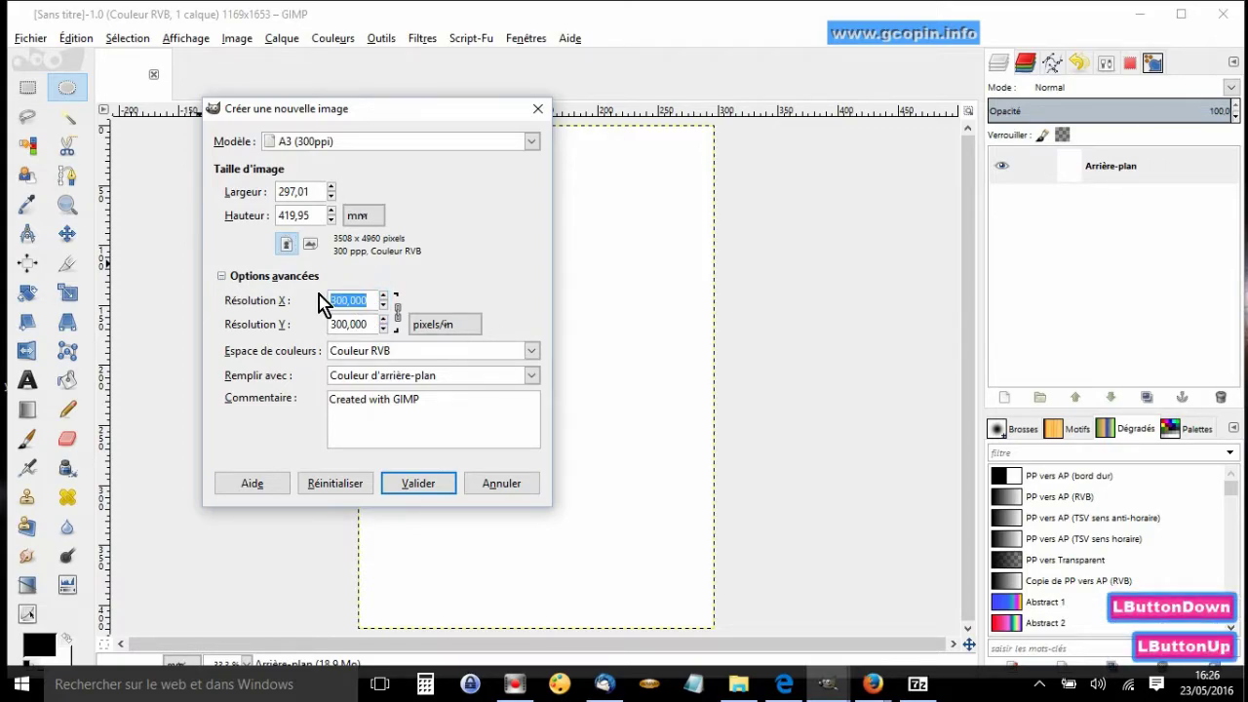
pyautogui.press('1')
pyautogui.write('00')
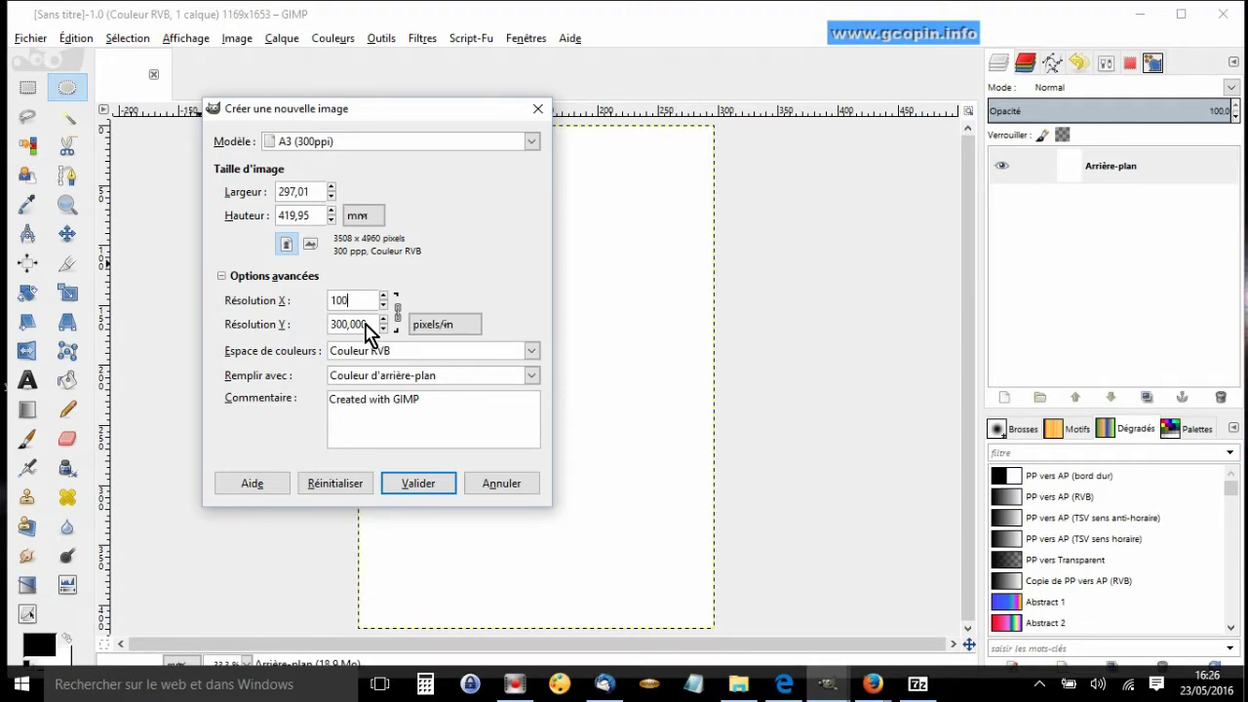
pyautogui.click(370, 331)
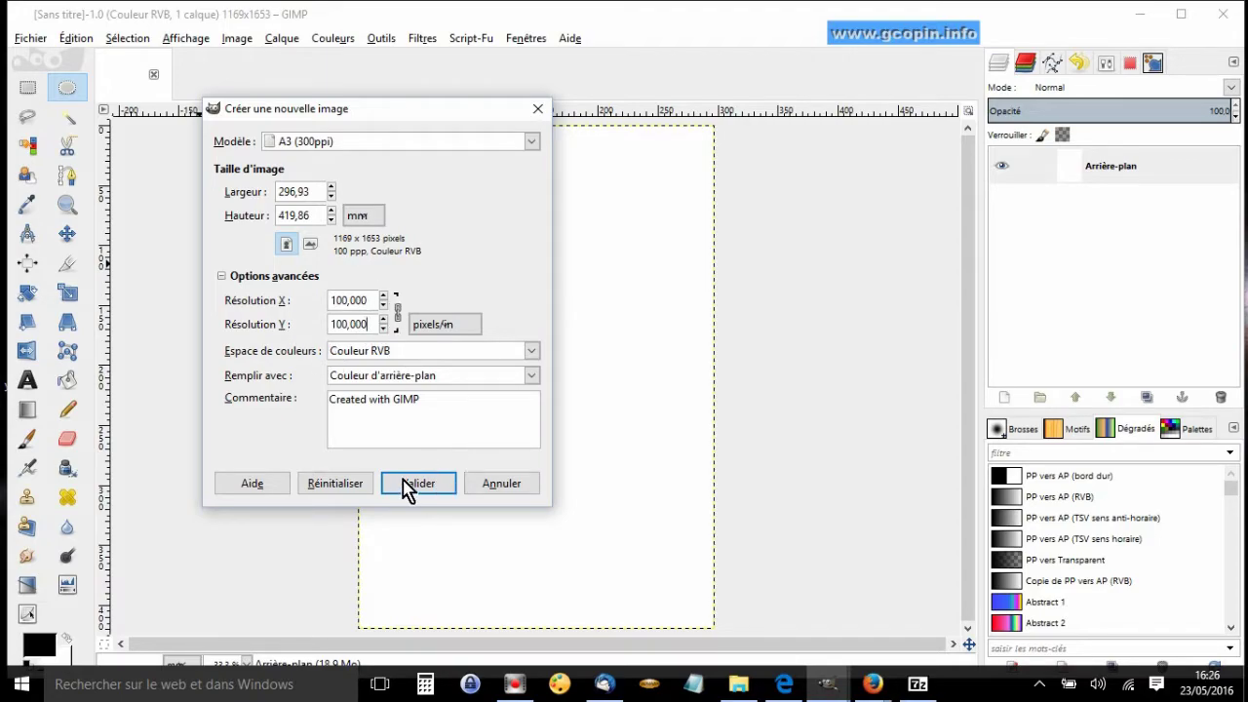
pyautogui.click(424, 490)
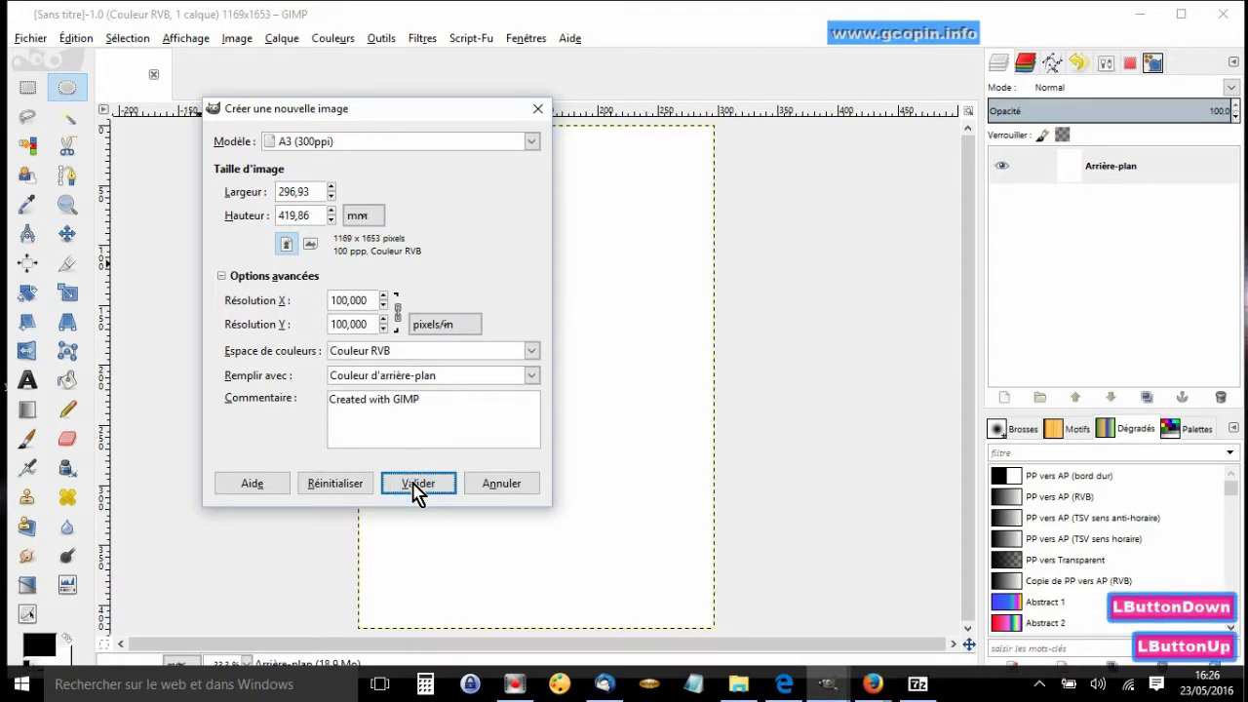
pyautogui.click(424, 489)
# - Confirm to display the freshly created blank A3 canvas
pyautogui.press('Return')
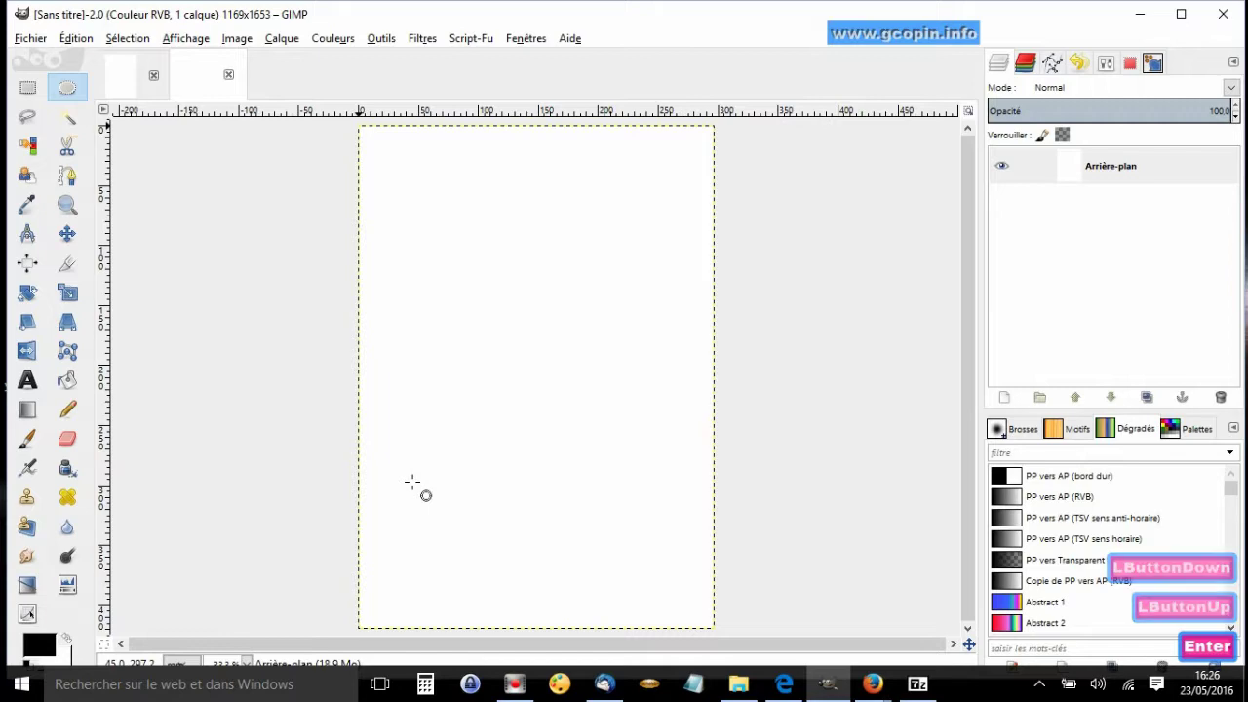
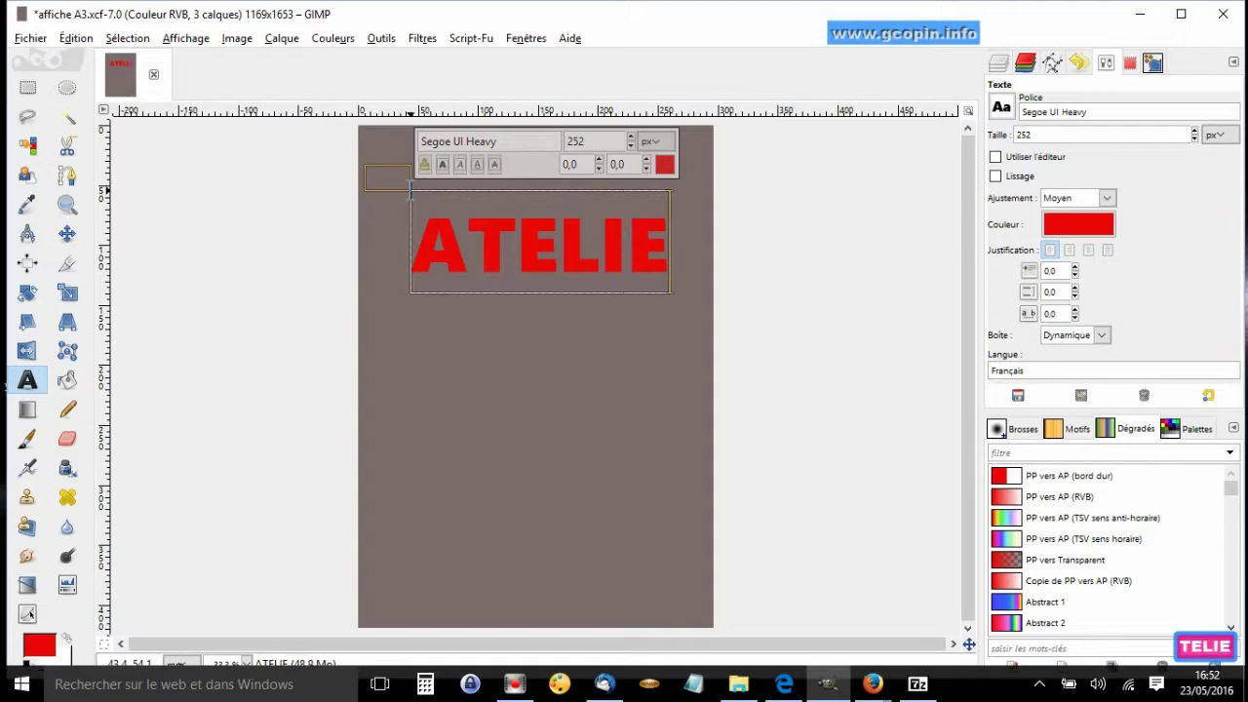
# - Finish ATELIER and begin PHOTO on a second line of the red title
pyautogui.press('r')
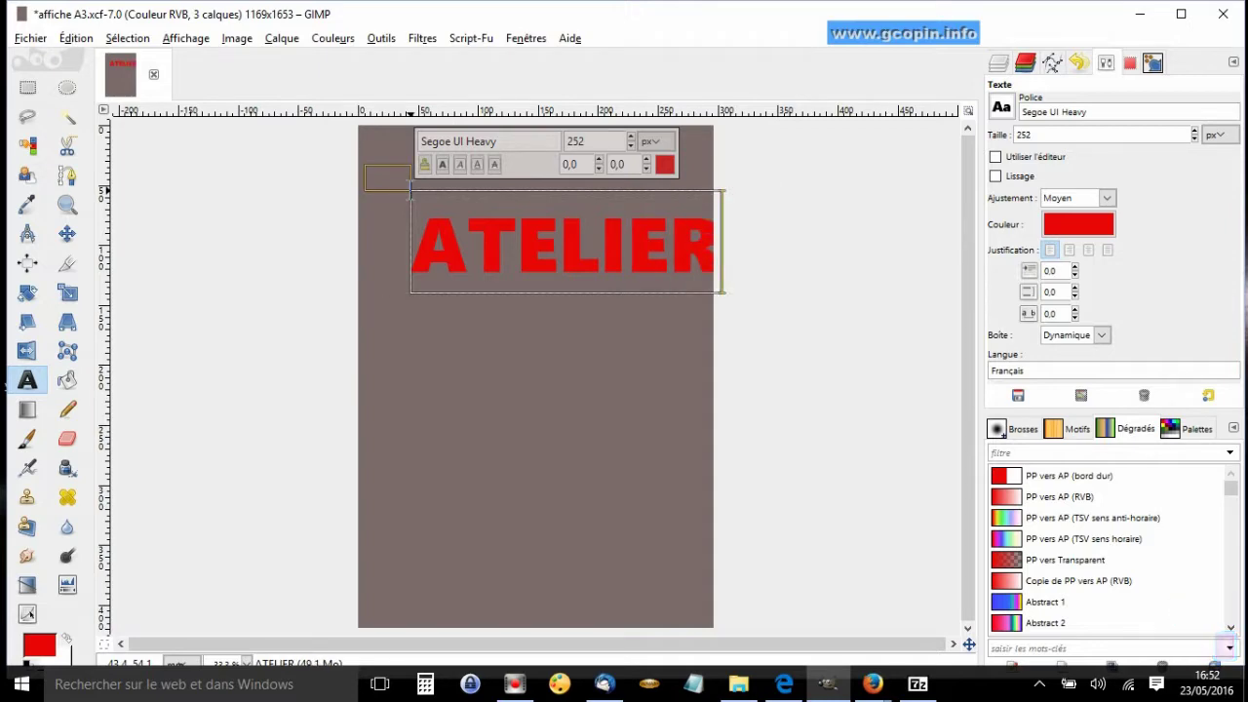
pyautogui.press('Return')
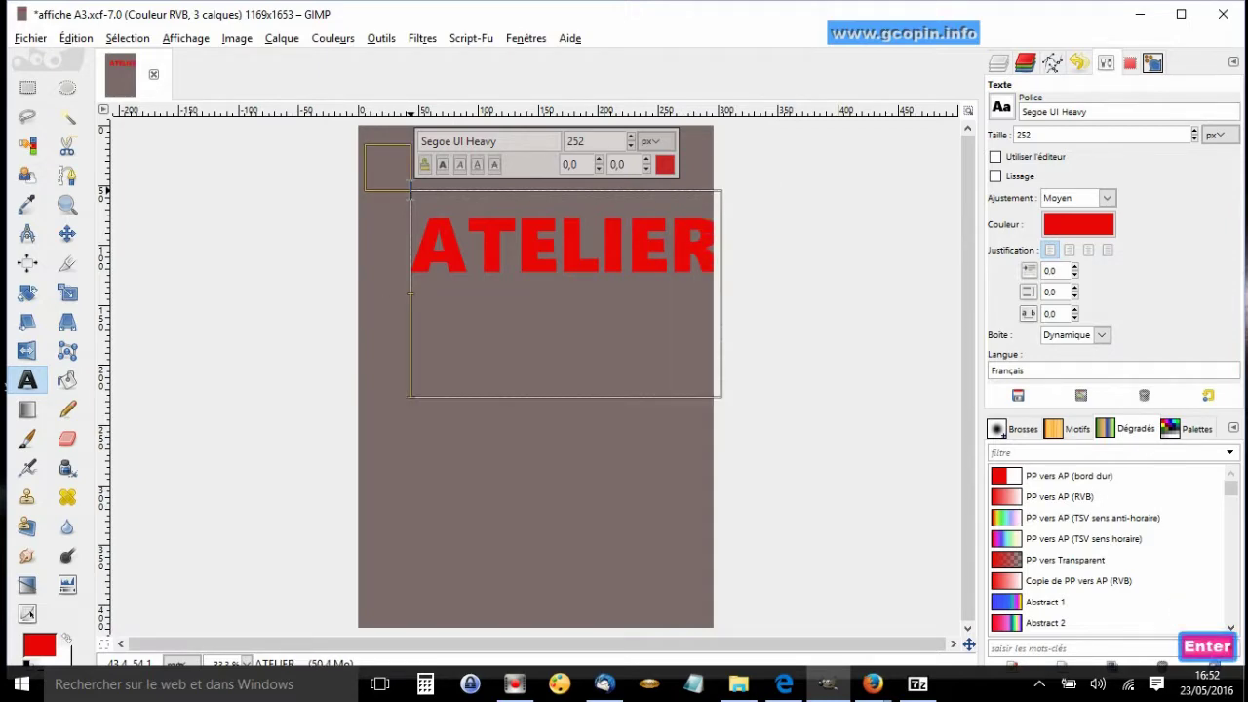
pyautogui.press('p')
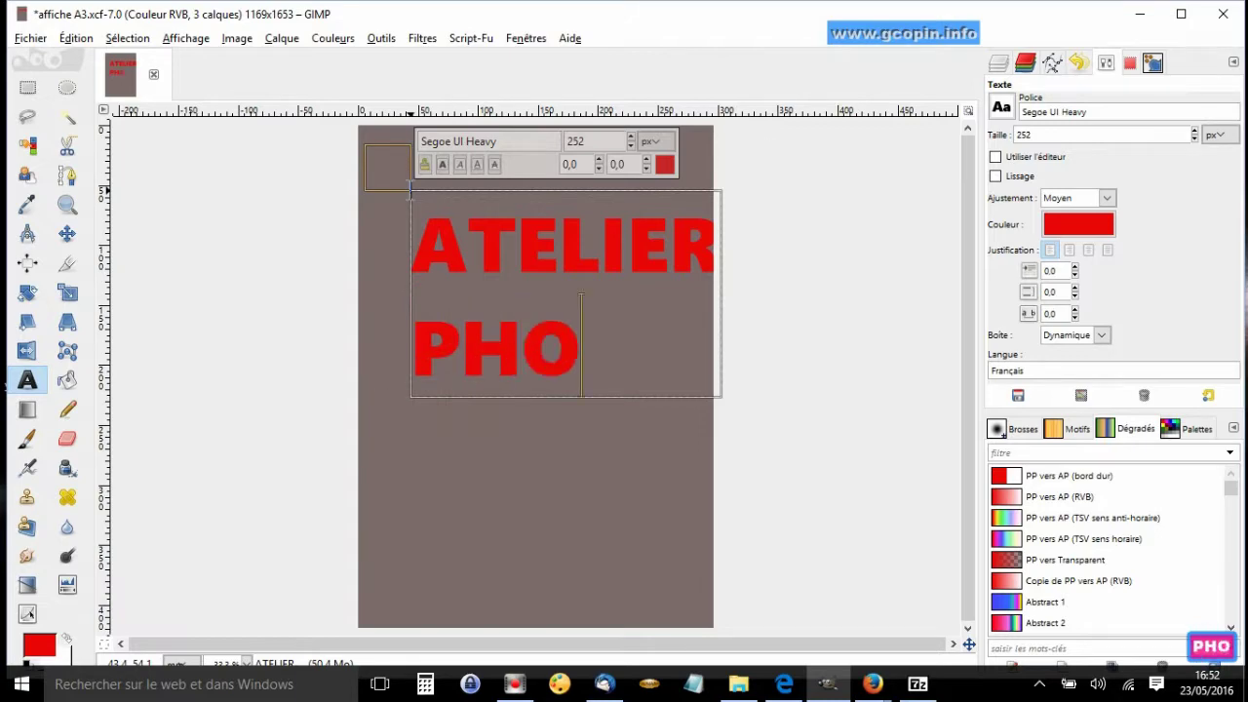
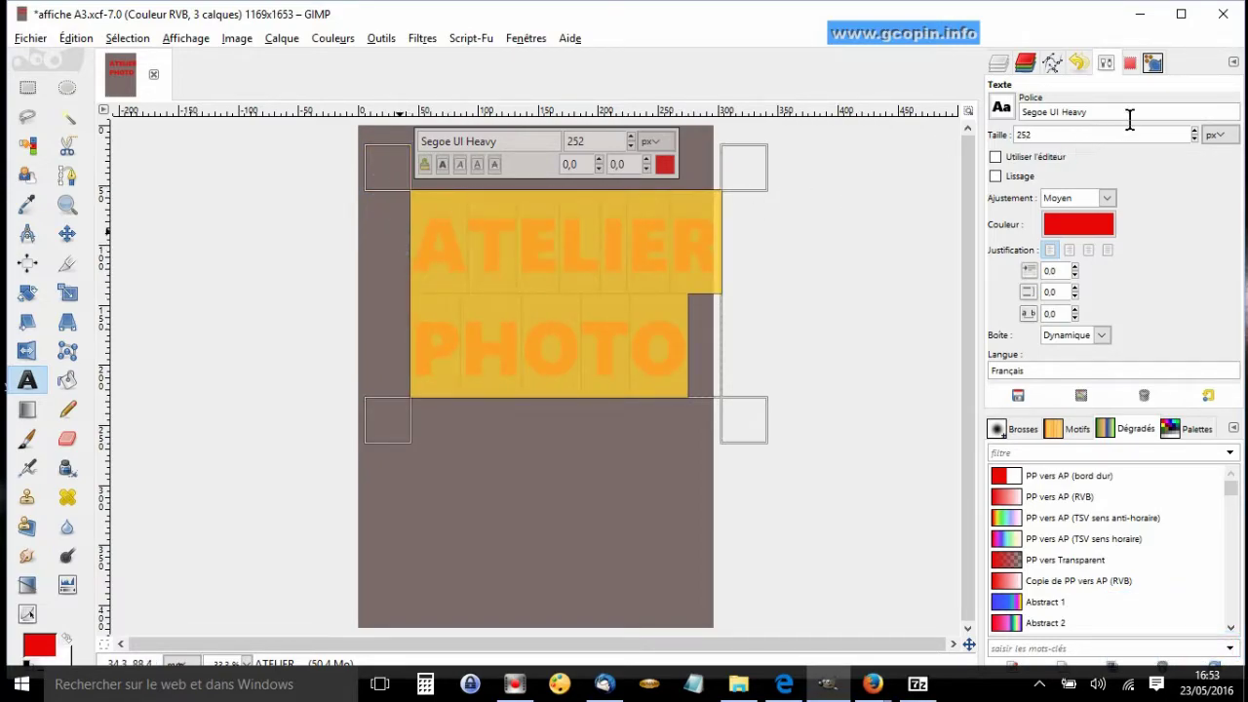
# - Raise the title text size from 252 to 283 px
pyautogui.click(1199, 148)
pyautogui.click(1199, 148)
pyautogui.doubleClick(1199, 148)
pyautogui.click(1202, 141)
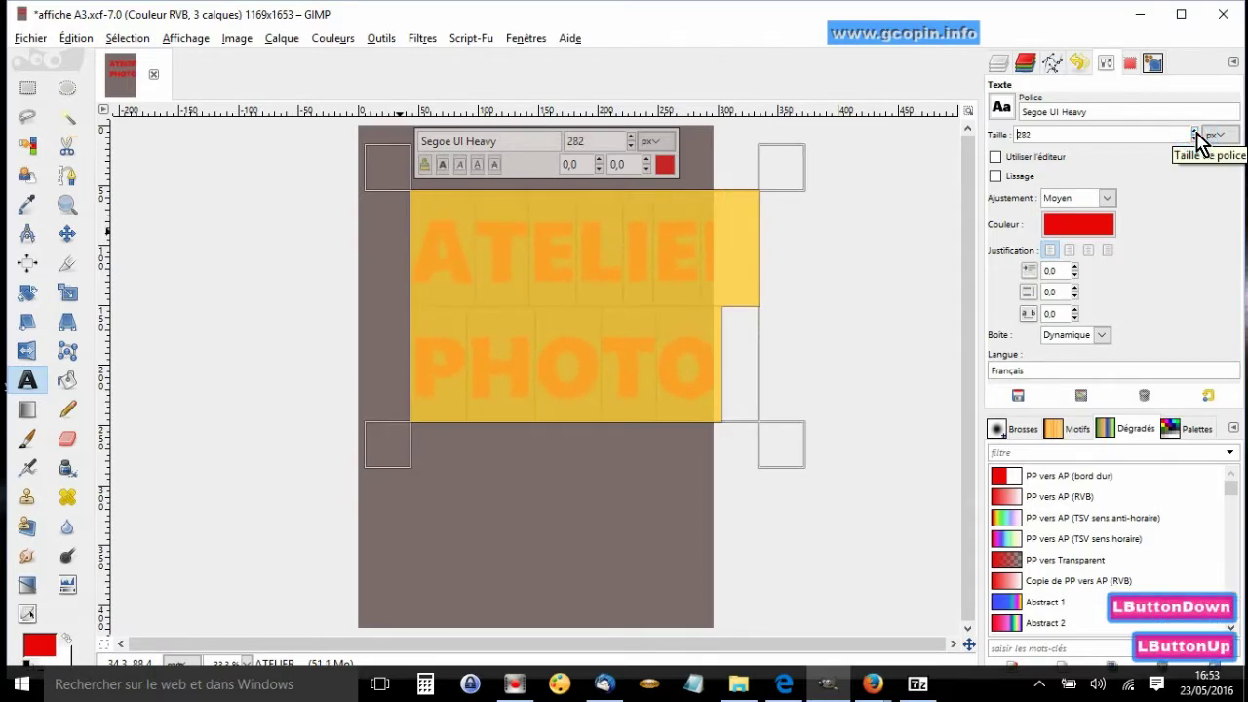
pyautogui.click(1202, 141)
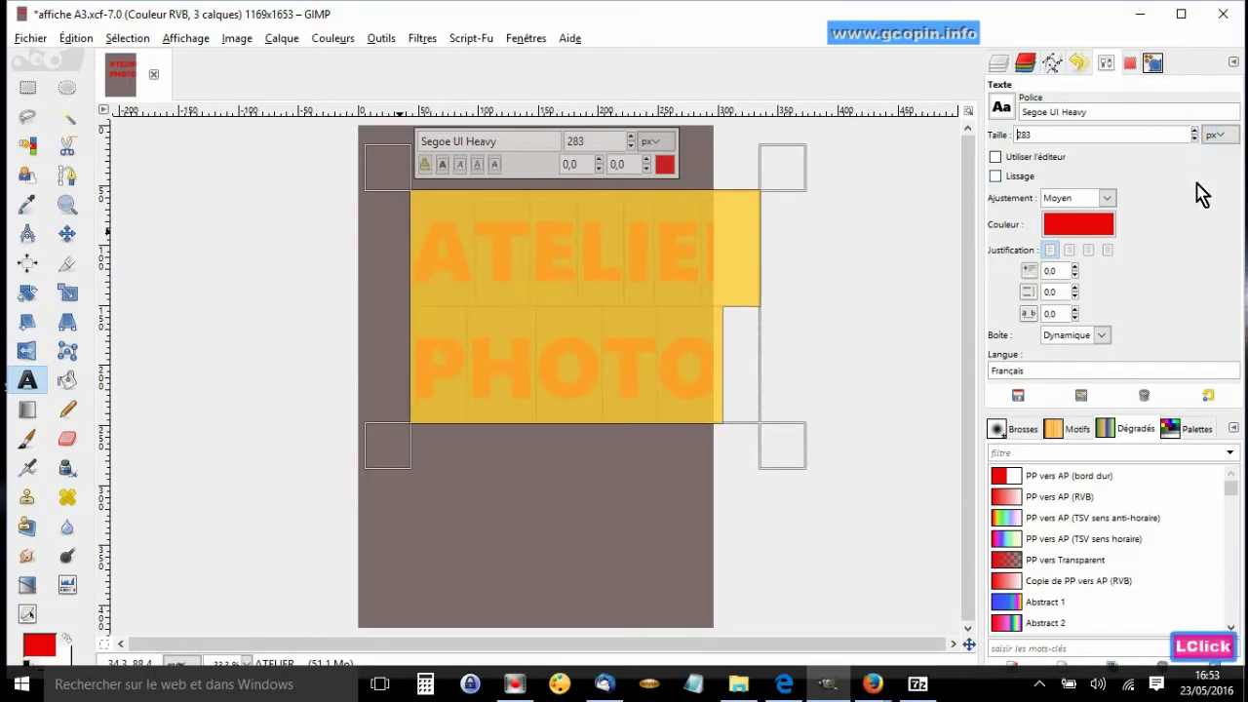
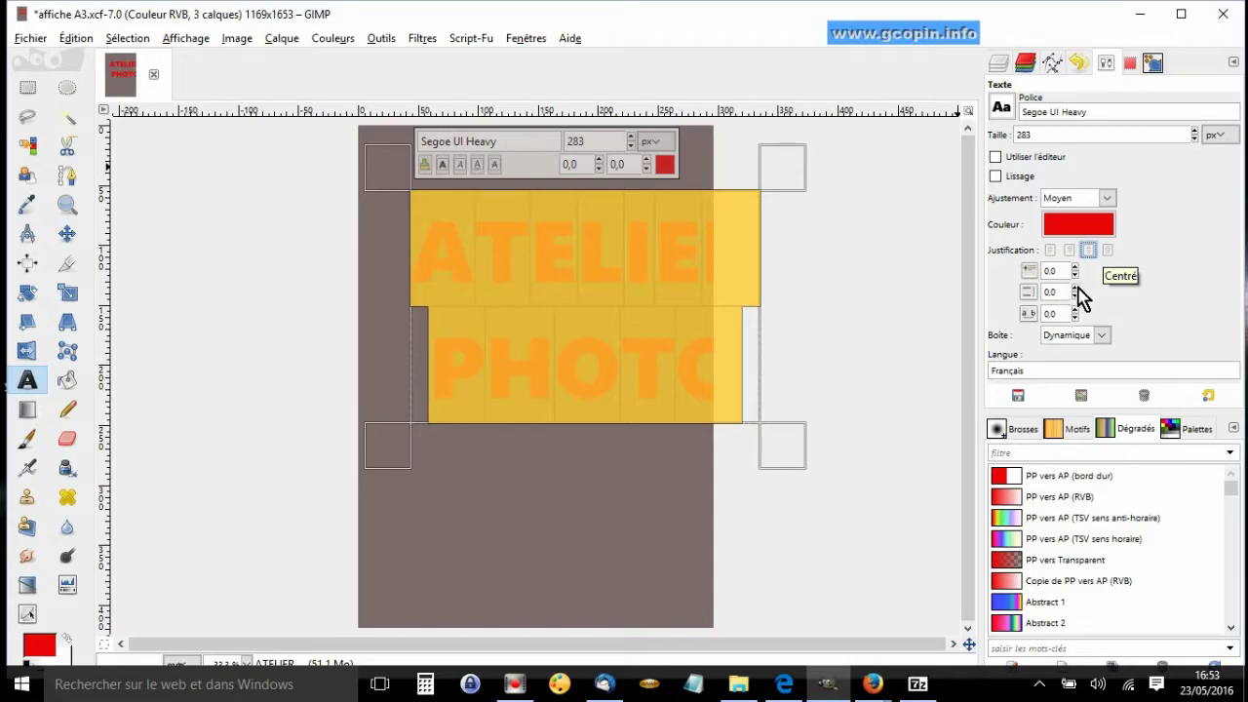
# - Adjust the title's line spacing to -124 so ATELIER and PHOTO sit close together
pyautogui.click(1081, 297)
pyautogui.doubleClick(1080, 302)
pyautogui.click(1080, 303)
pyautogui.click(1080, 302)
pyautogui.click(1080, 303)
pyautogui.doubleClick(1080, 302)
pyautogui.click(1080, 302)
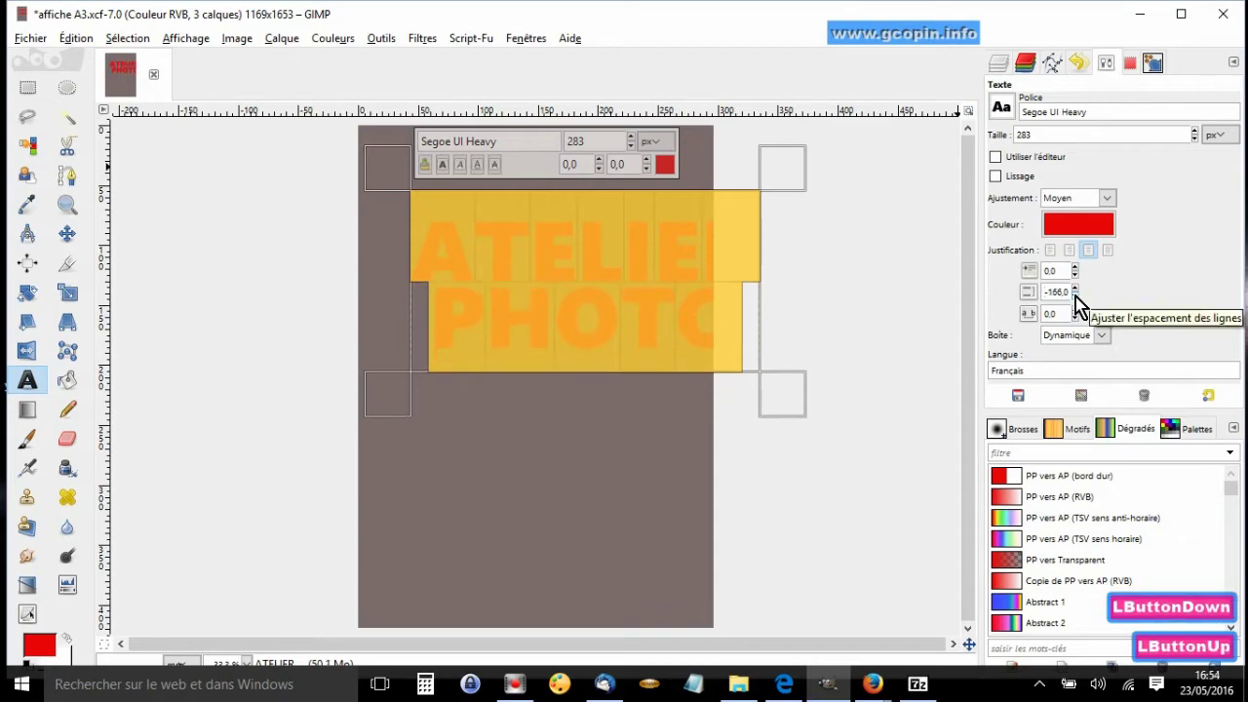
pyautogui.click(1081, 293)
pyautogui.click(1081, 294)
pyautogui.doubleClick(1080, 294)
pyautogui.click(1081, 293)
pyautogui.click(1081, 293)
pyautogui.doubleClick(1081, 296)
pyautogui.click(1081, 298)
pyautogui.doubleClick(1081, 298)
pyautogui.click(1081, 298)
pyautogui.click(1081, 298)
pyautogui.doubleClick(1081, 299)
pyautogui.click(1081, 299)
pyautogui.click(1081, 299)
pyautogui.click(1081, 299)
pyautogui.doubleClick(1081, 298)
pyautogui.click(1081, 298)
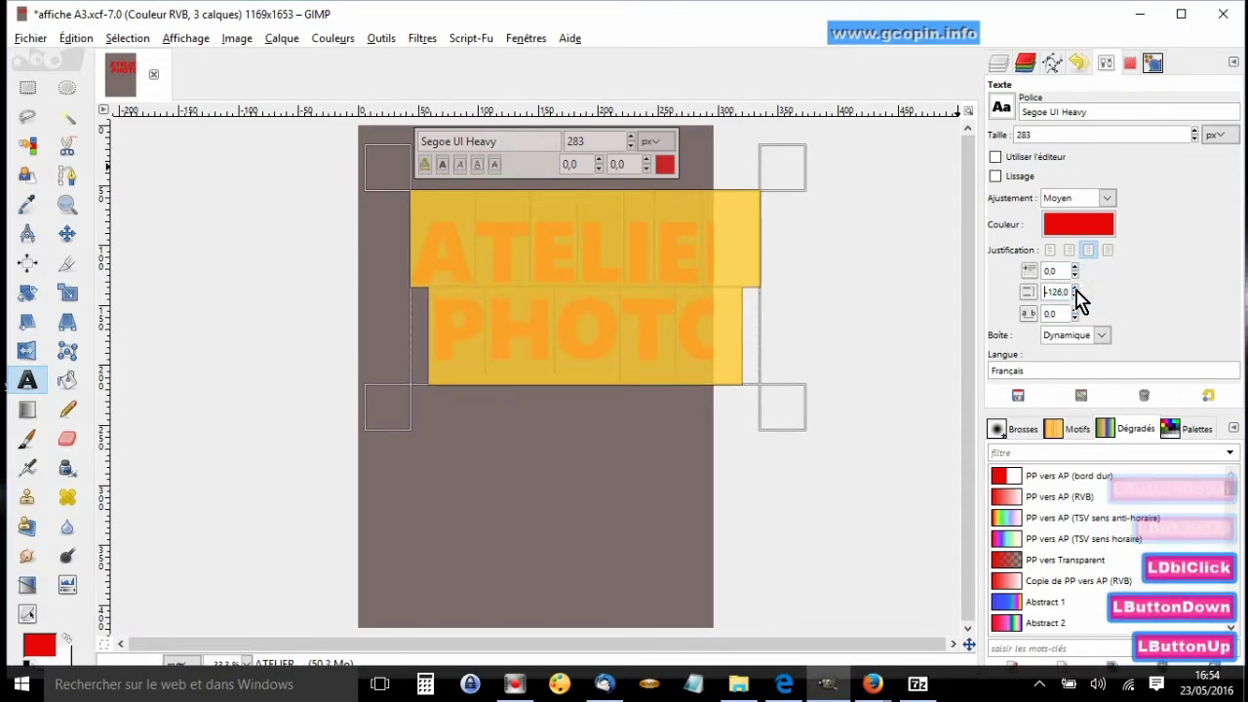
pyautogui.doubleClick(1081, 298)
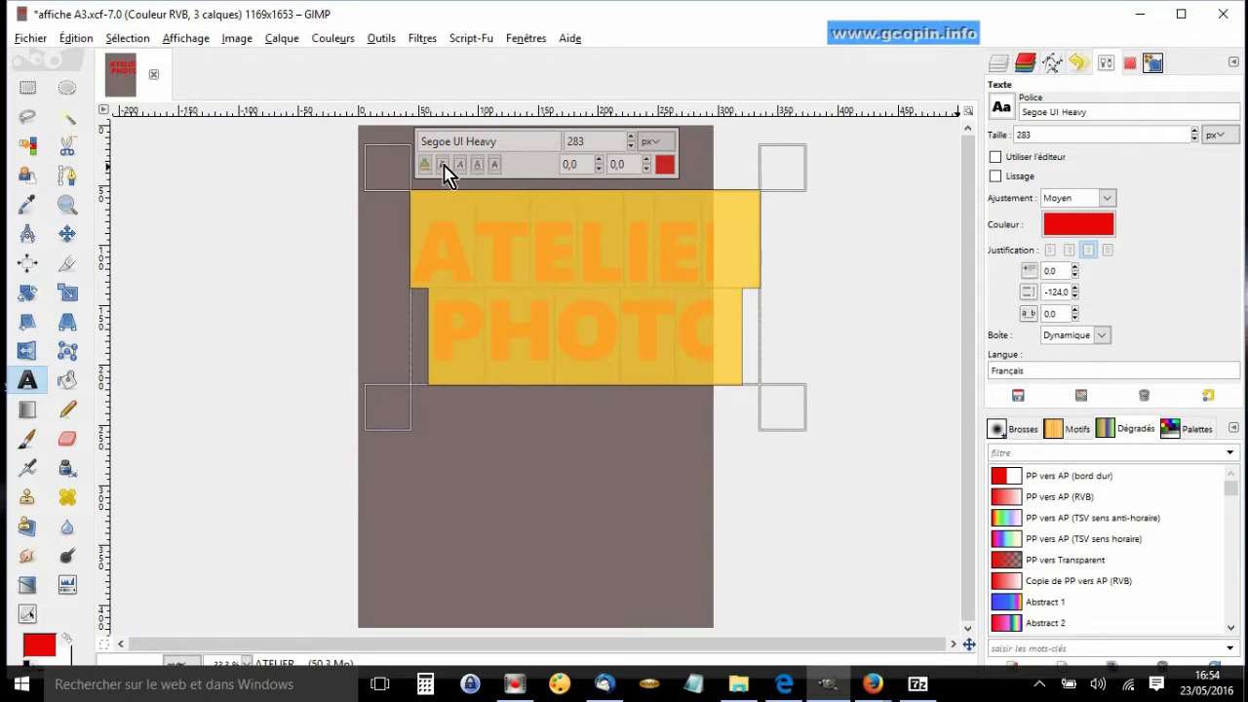
# - Deselect the text and view the finished red title lines on the canvas
pyautogui.click(449, 174)
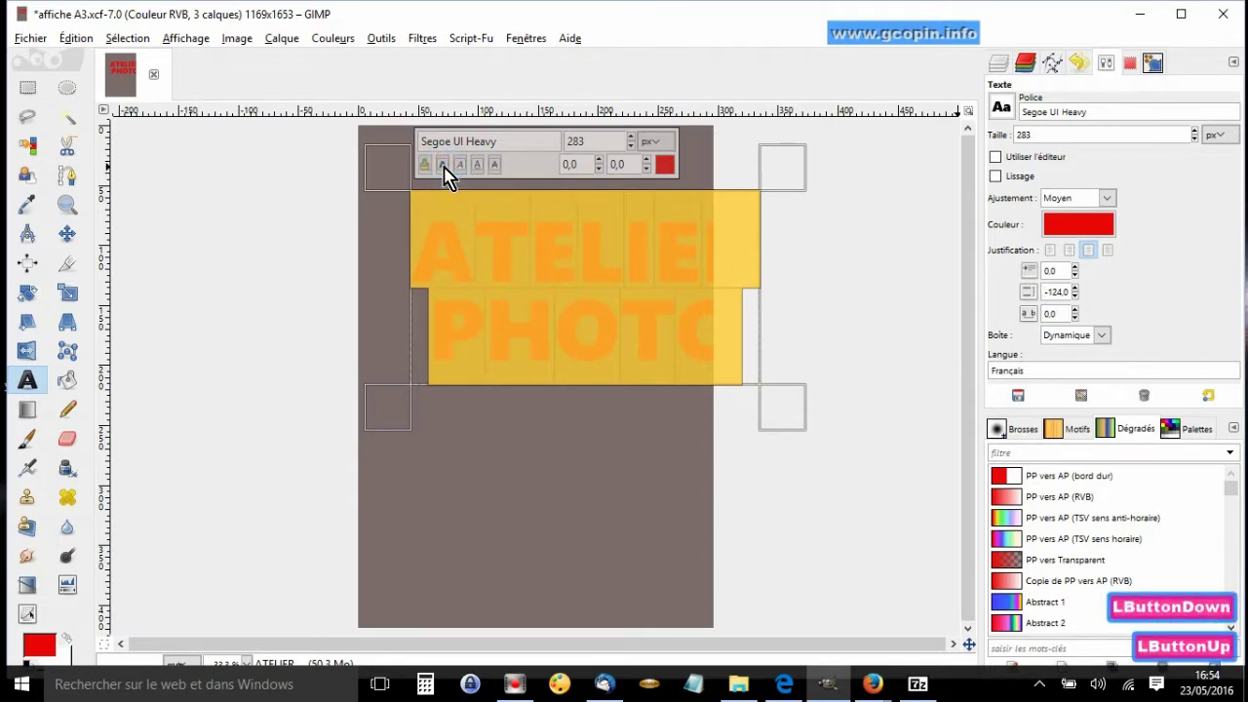
pyautogui.click(450, 174)
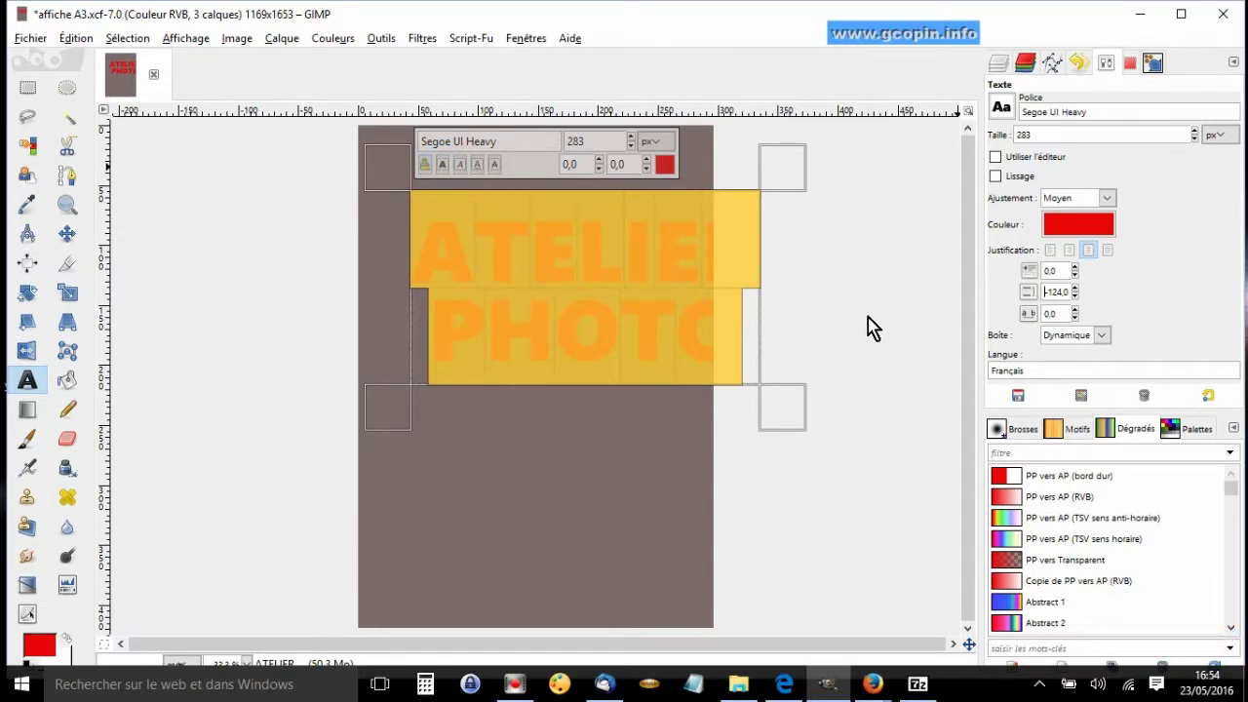
pyautogui.click(74, 241)
pyautogui.click(567, 281)
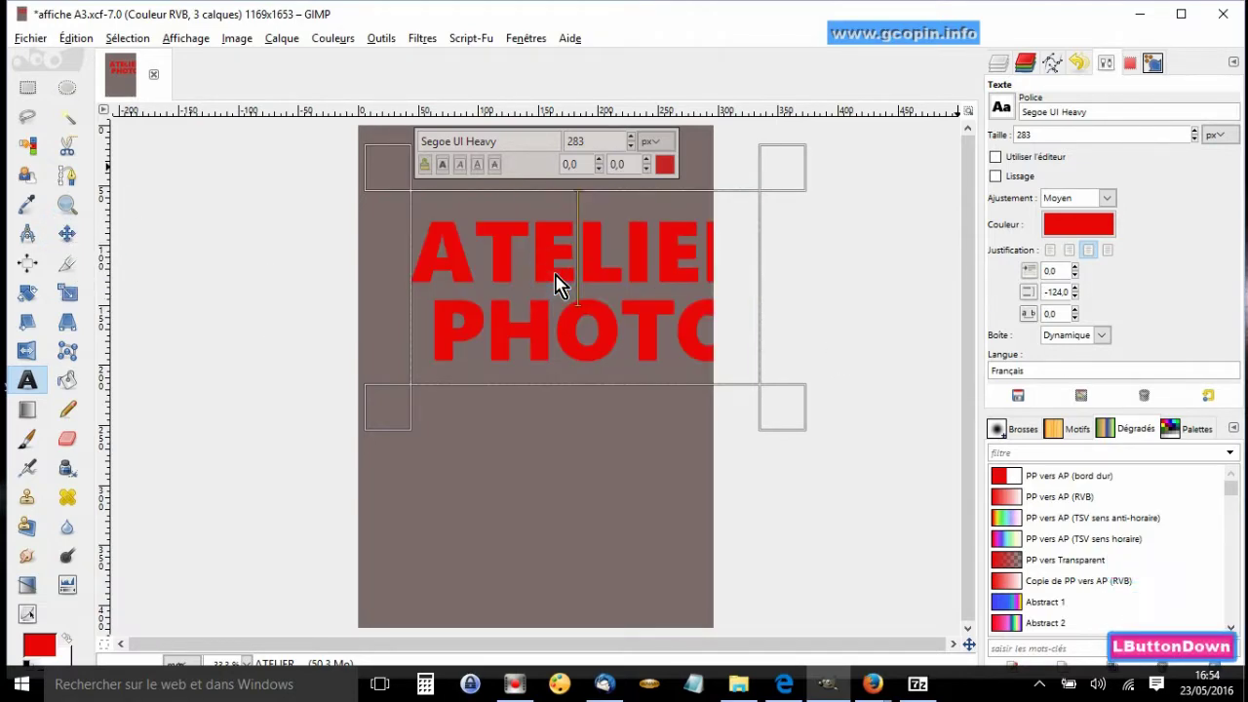
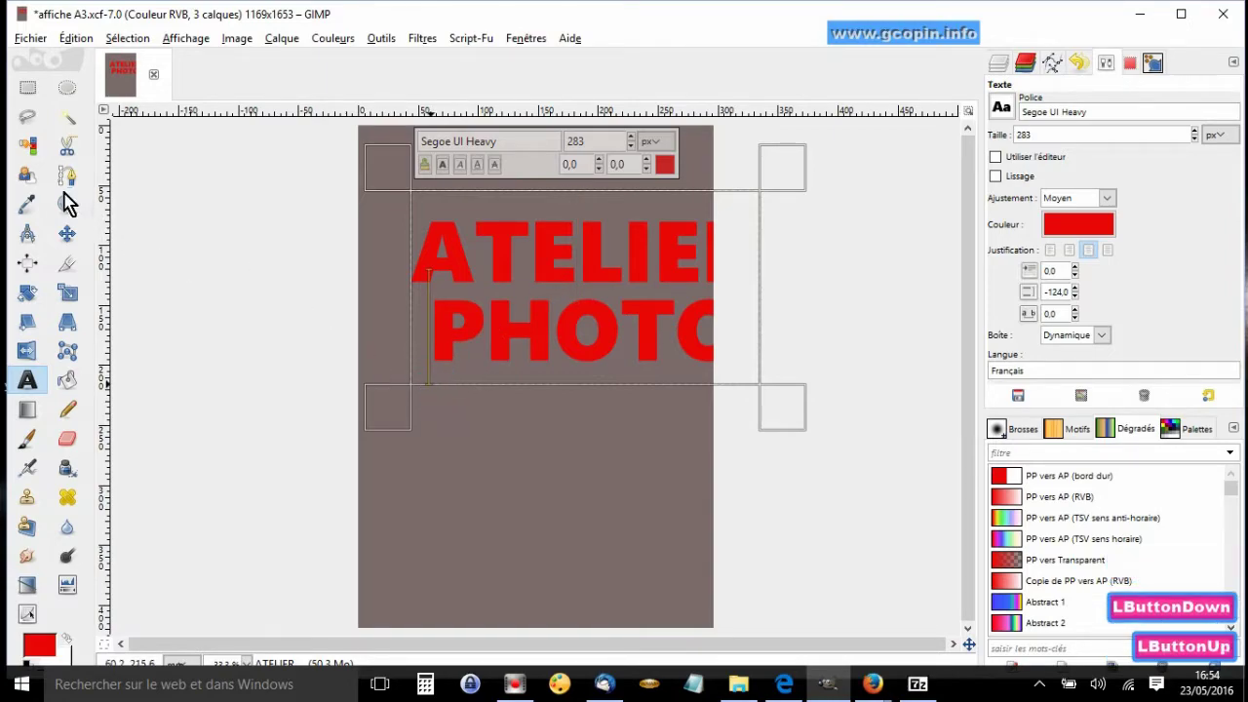
# - Switch to the Move tool to reposition the ATELIER PHOTO text layer
pyautogui.click(82, 237)
pyautogui.click(82, 238)
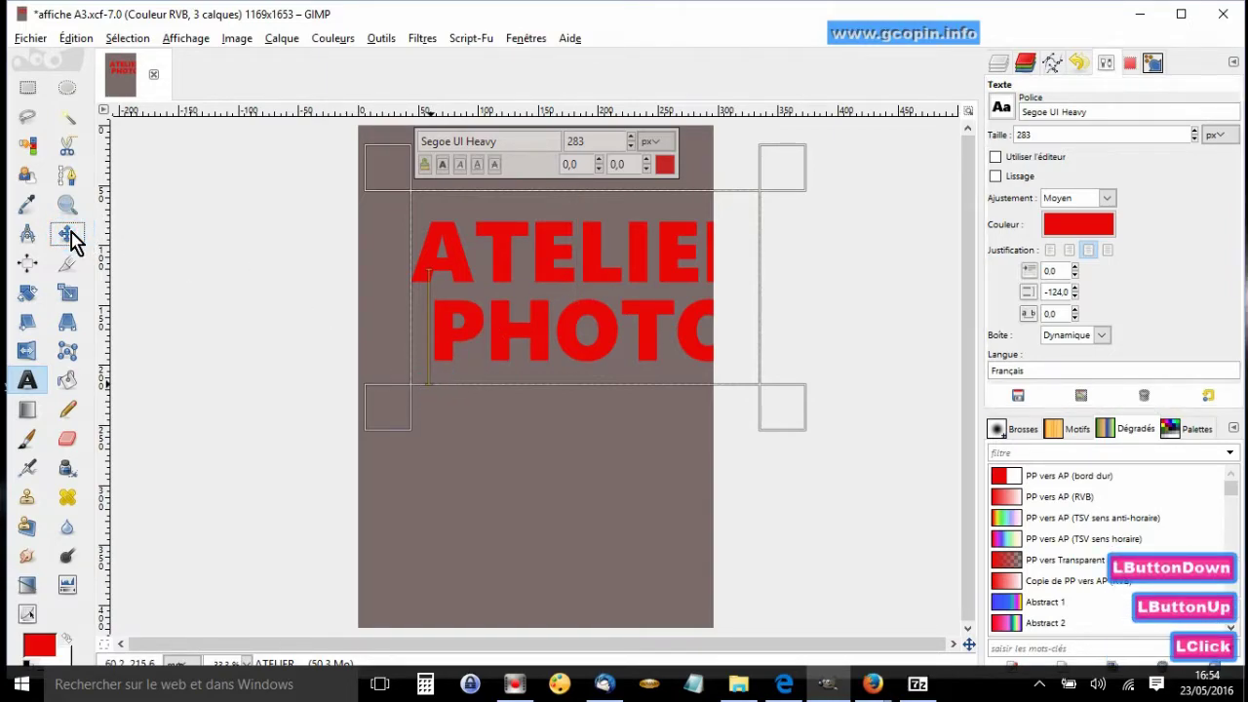
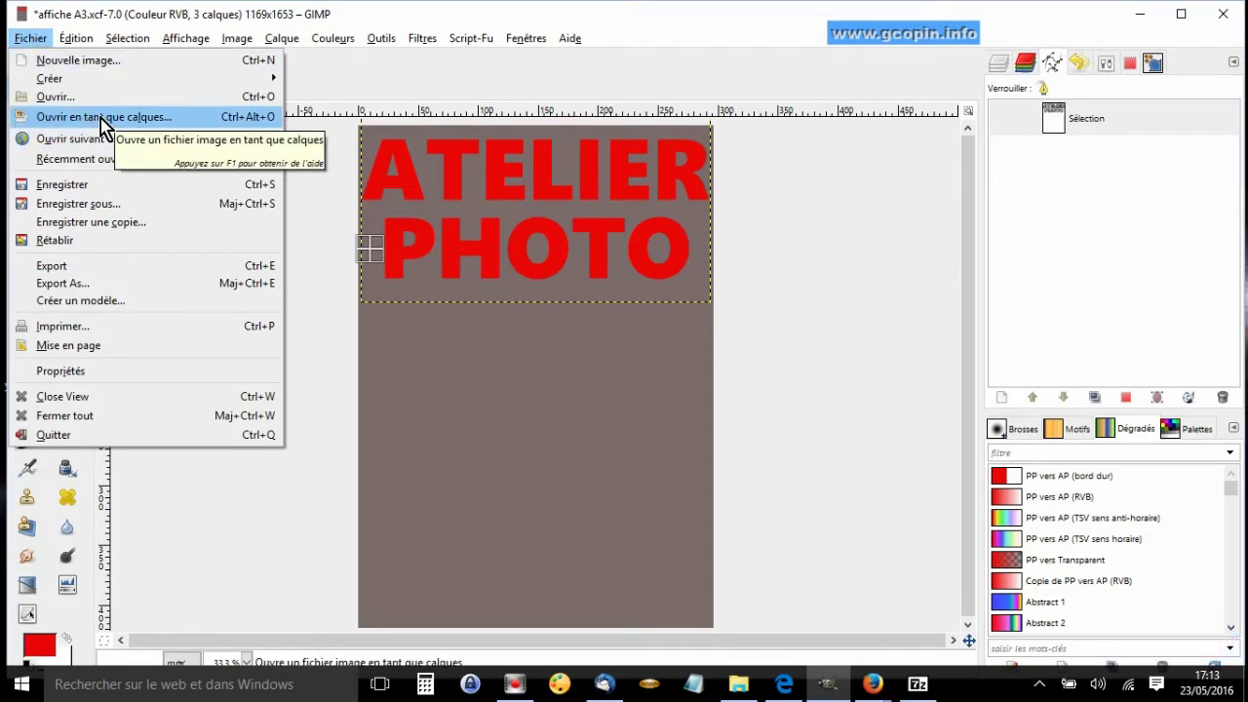
# - Browse from the home folder through DataGerard, Mes conferences and Diaporamas
pyautogui.click(111, 124)
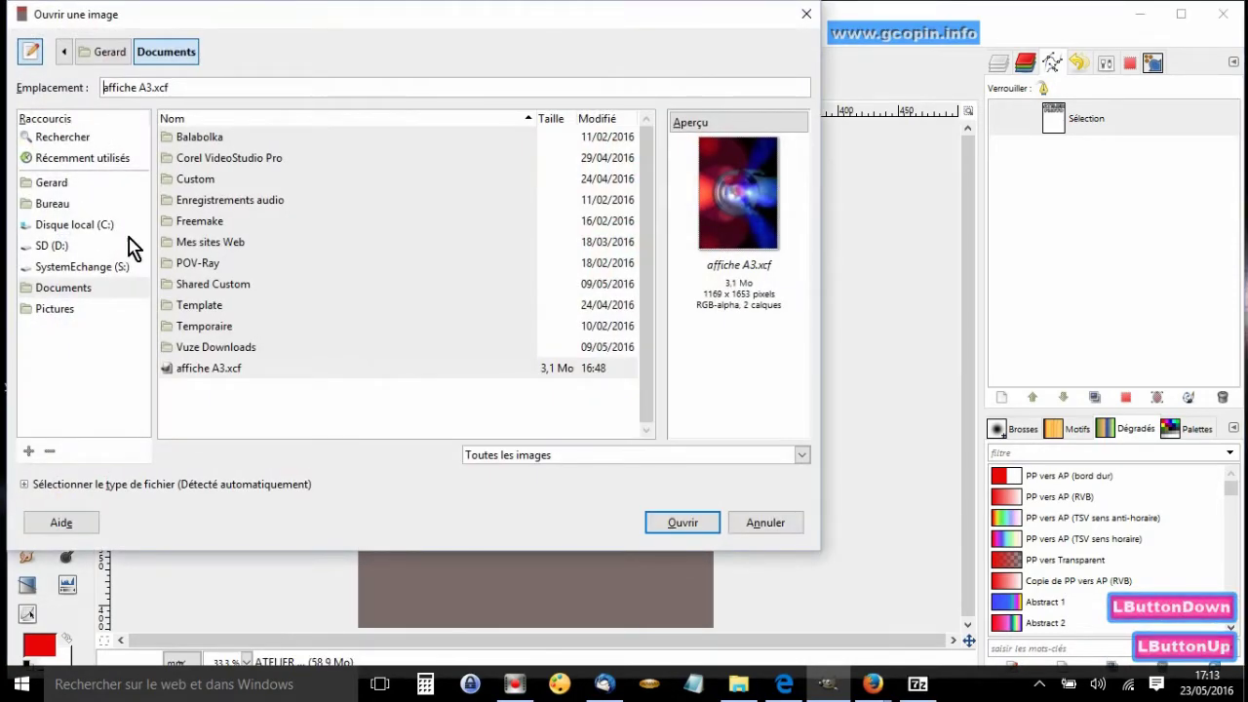
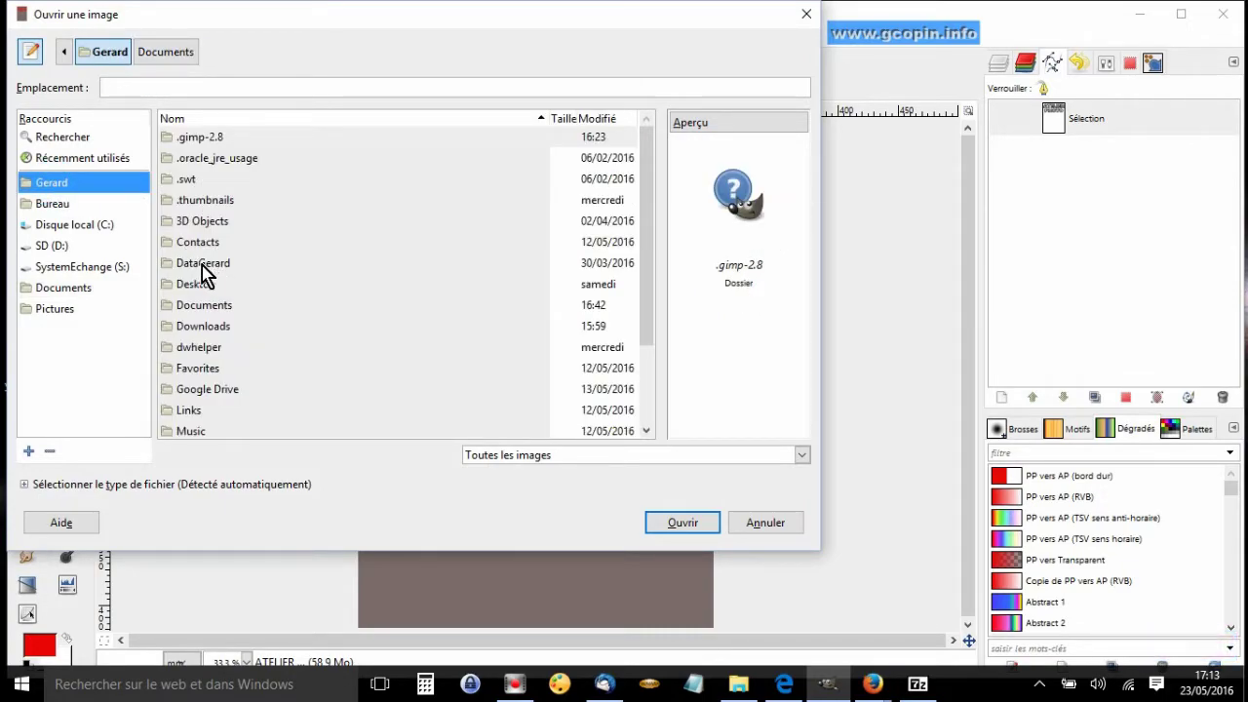
pyautogui.doubleClick(214, 270)
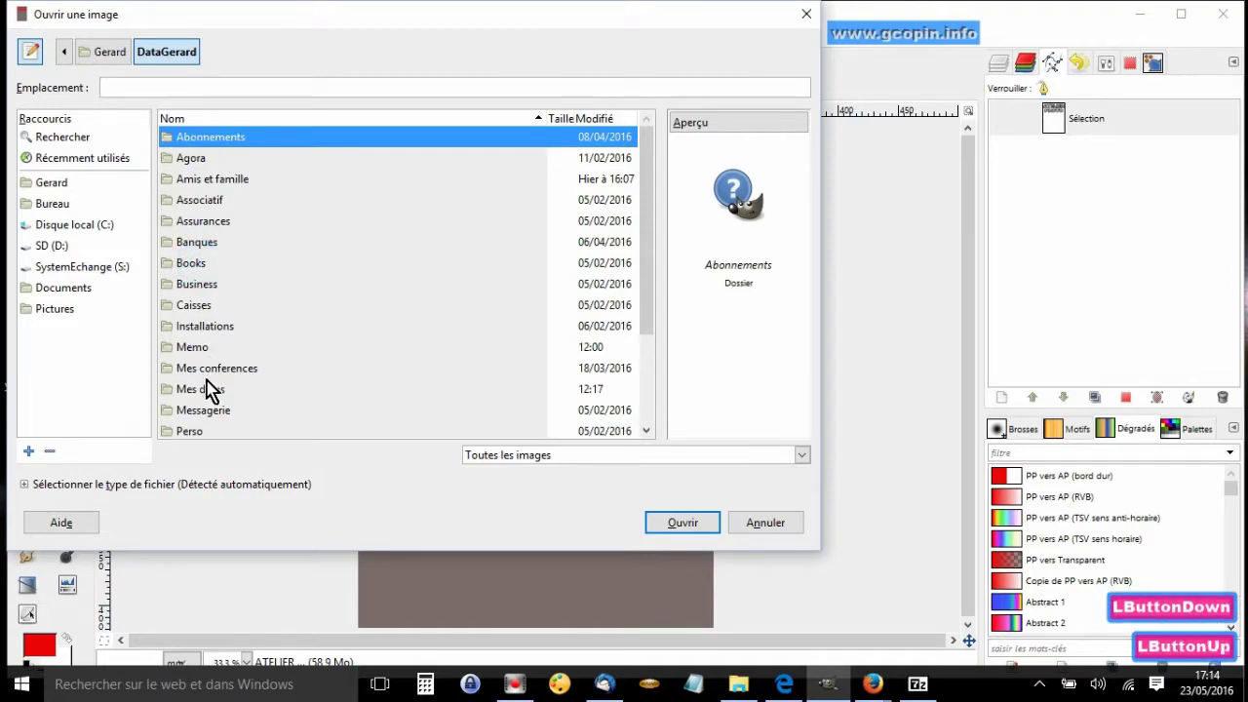
pyautogui.click(242, 367)
pyautogui.click(242, 367)
pyautogui.doubleClick(241, 366)
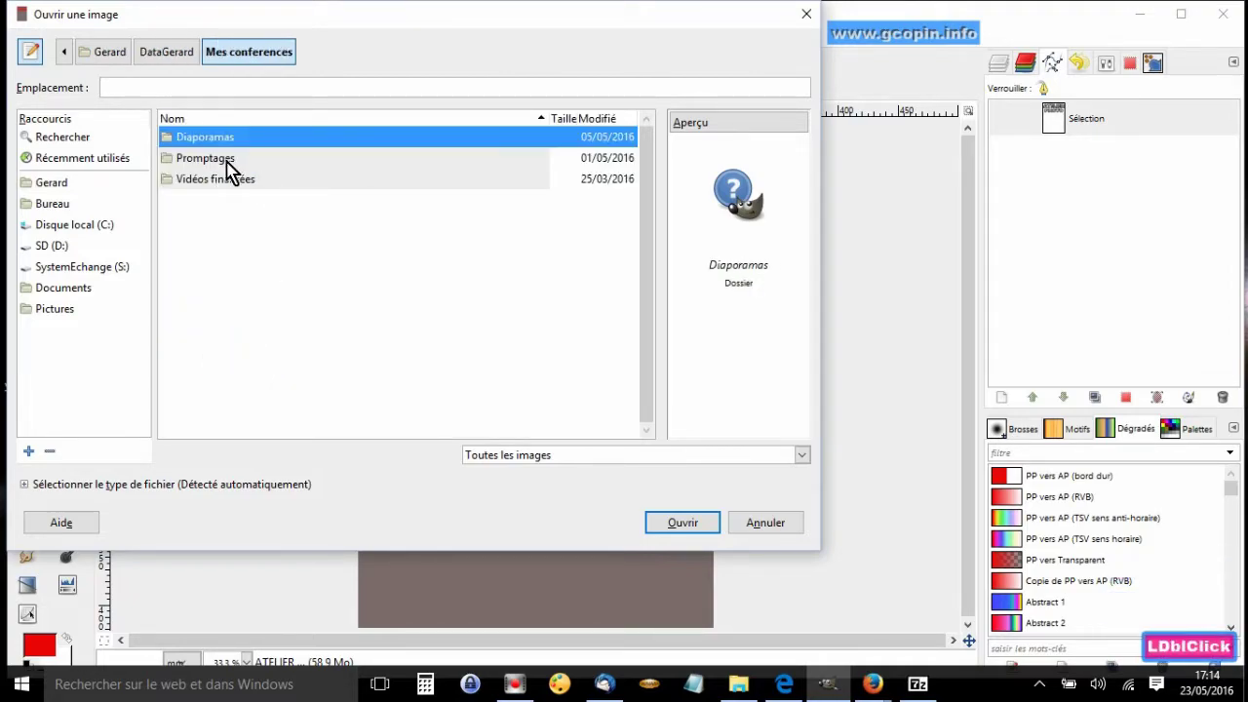
pyautogui.click(226, 149)
pyautogui.click(226, 149)
pyautogui.doubleClick(226, 149)
# - Enter Infographie and the 6-Infographie-Affiche et photomontage folder holding ciel.jpg
pyautogui.click(212, 207)
pyautogui.click(212, 207)
pyautogui.doubleClick(212, 206)
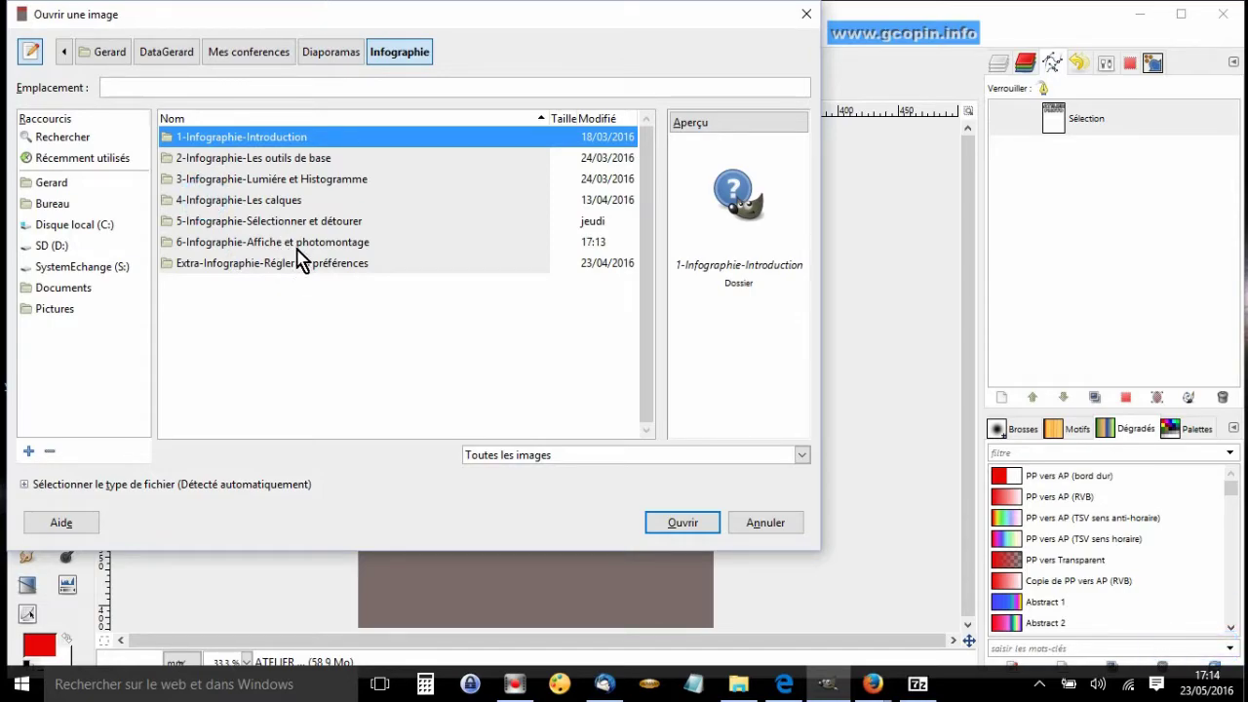
pyautogui.click(301, 251)
pyautogui.click(301, 249)
pyautogui.doubleClick(301, 250)
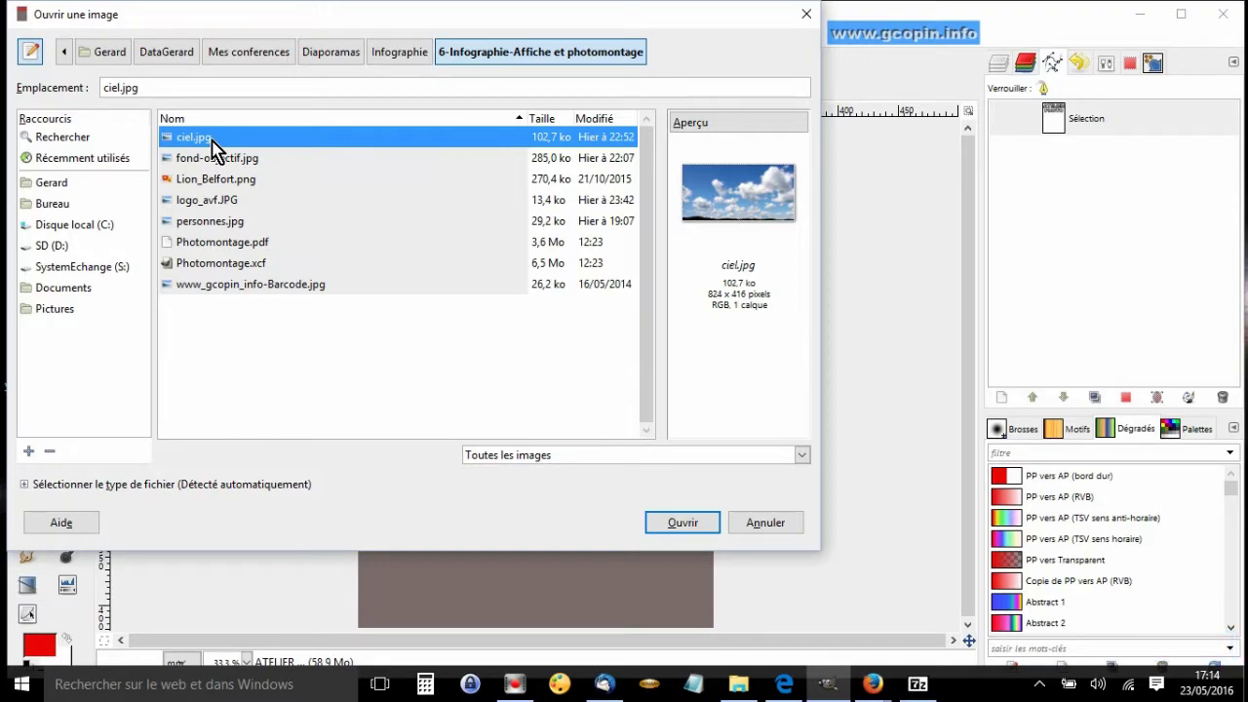
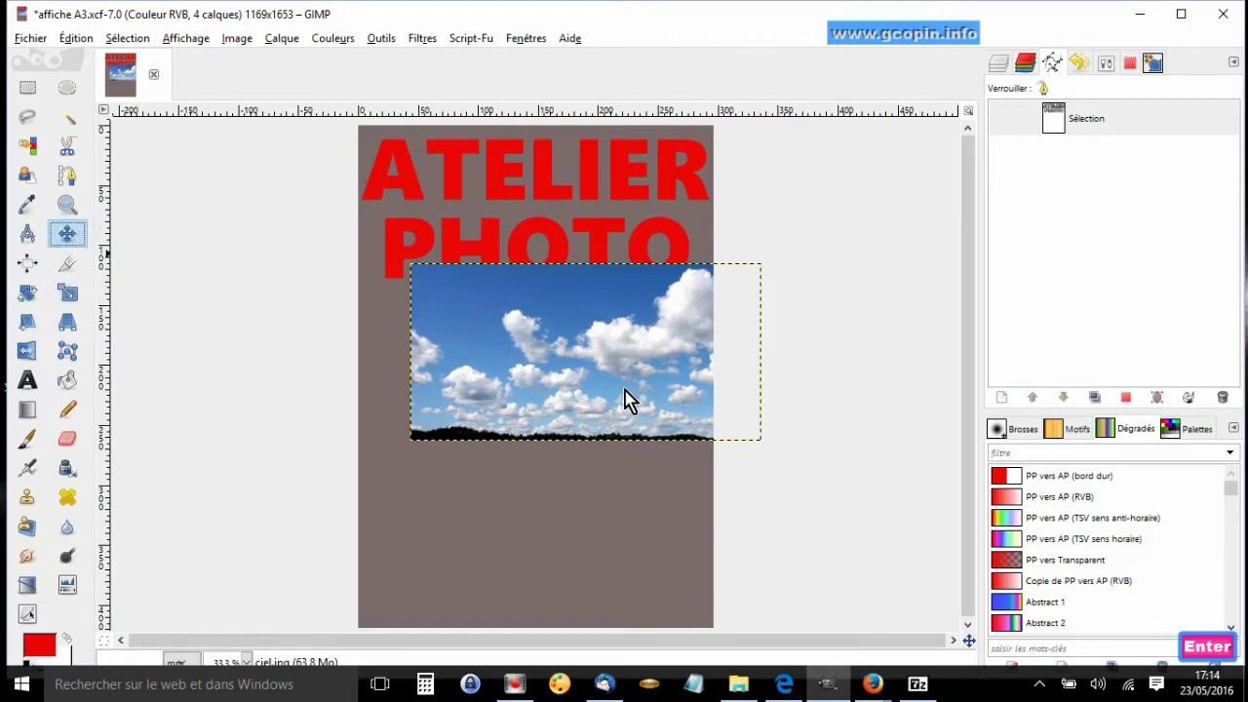
# - Drag the ciel.jpg sky layer flush with the poster's top edge
pyautogui.click(621, 384)
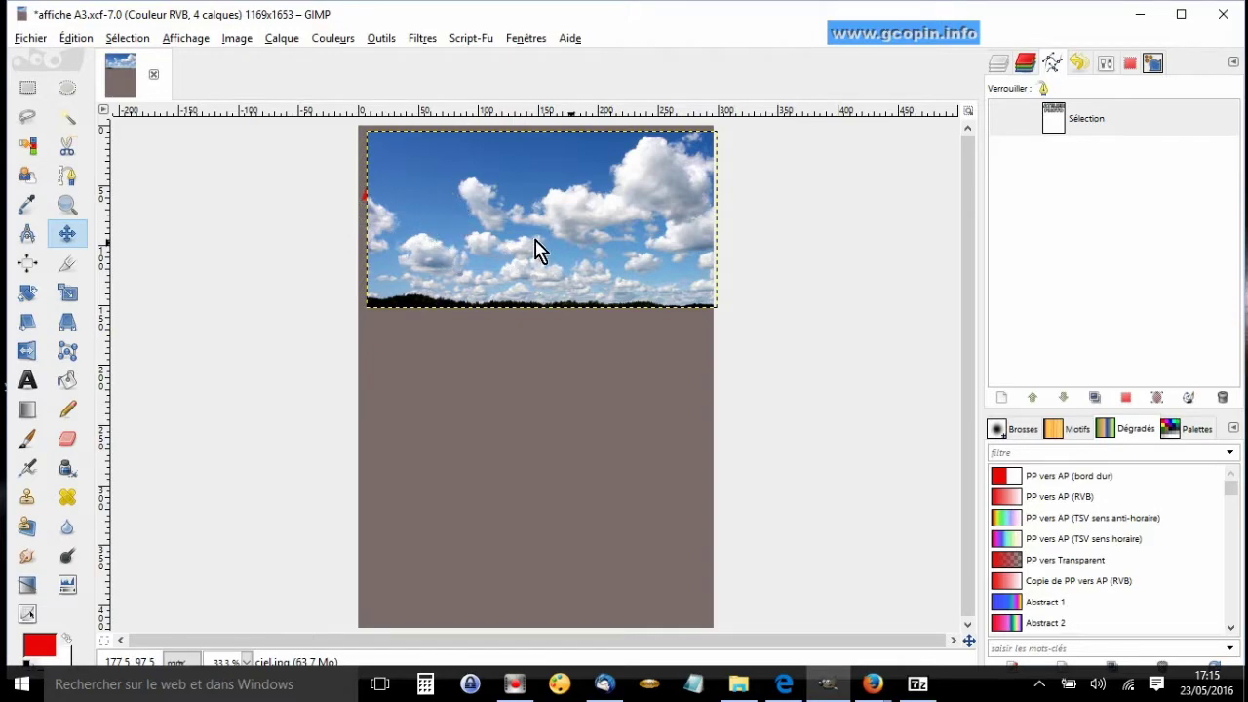
pyautogui.click(548, 242)
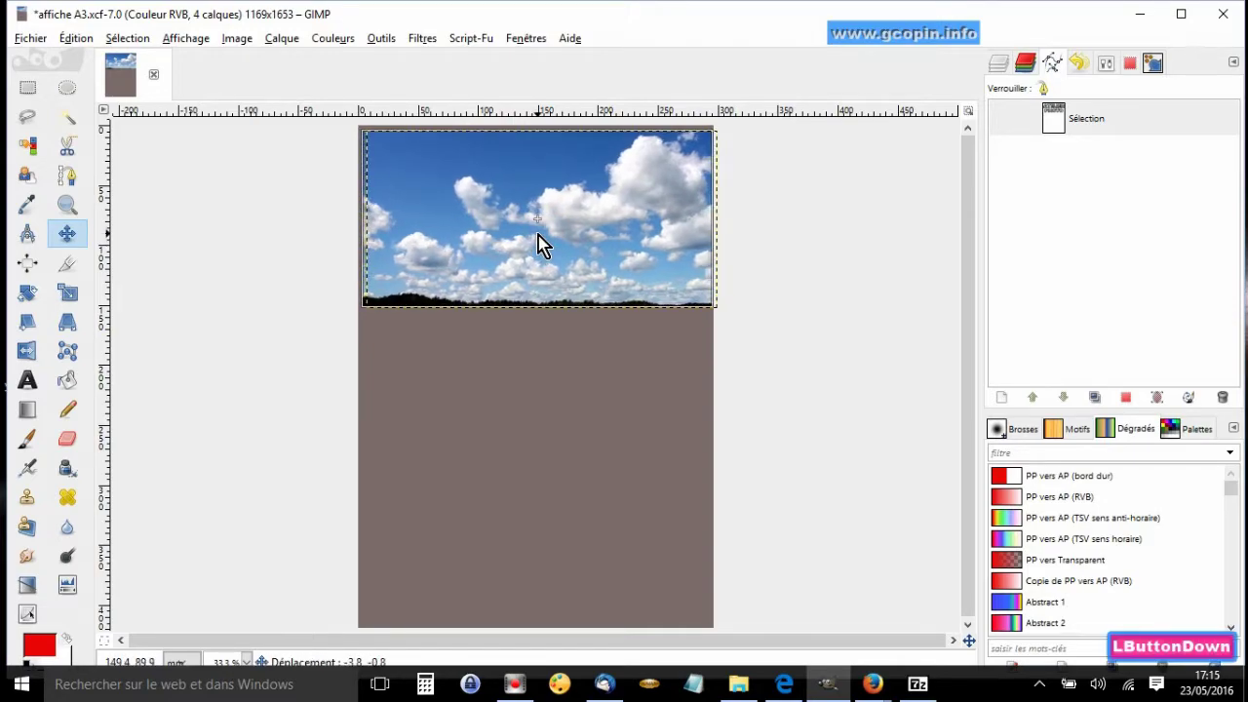
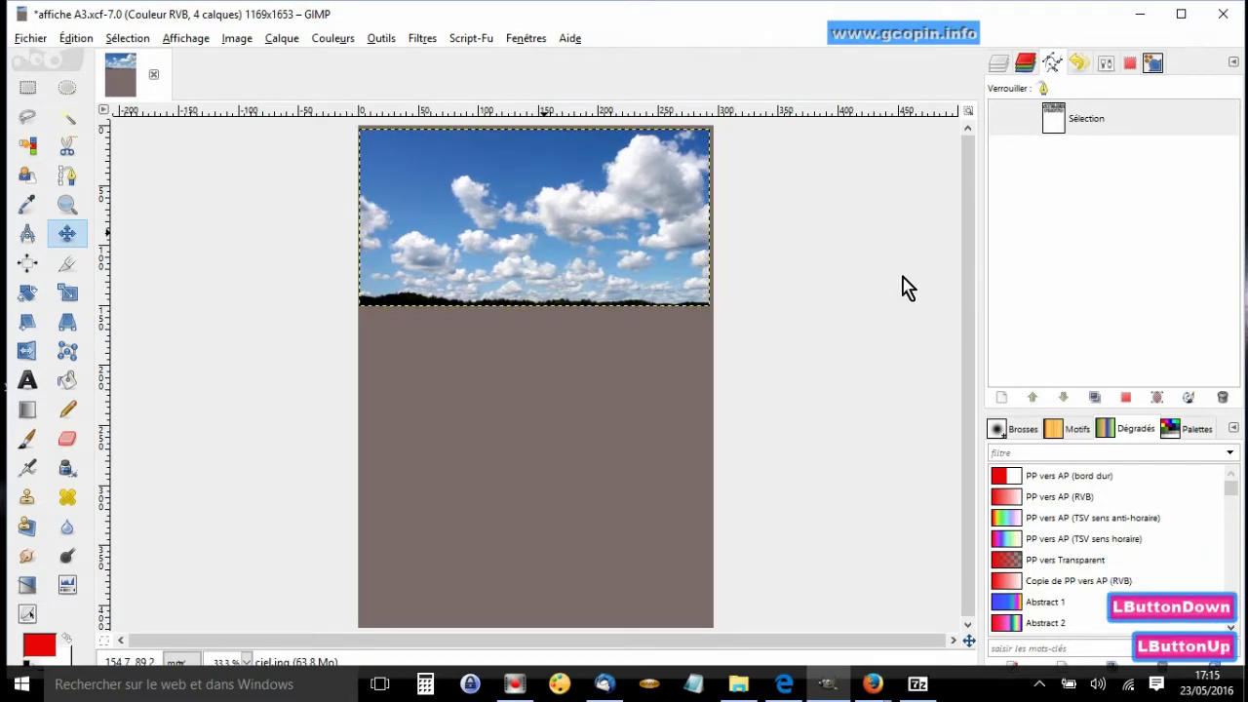
# - Raise the ATELIER PHOTO text layer above the ciel.jpg sky in the layer stack
pyautogui.click(1001, 70)
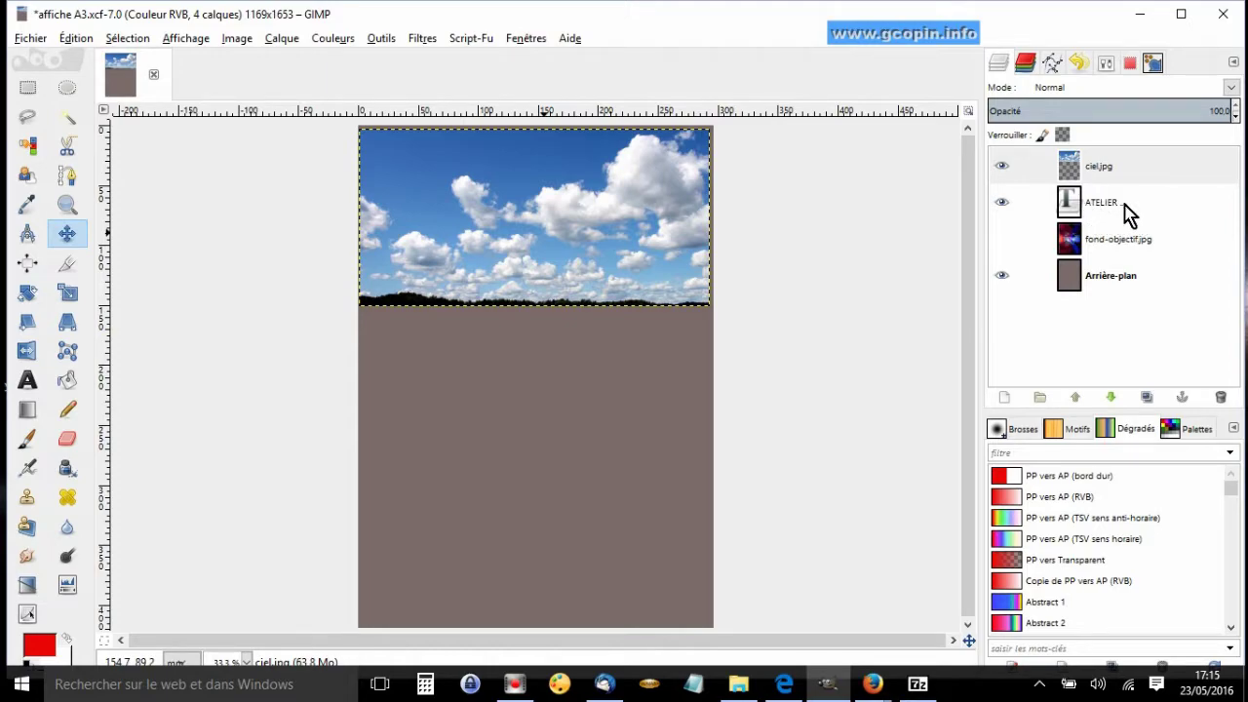
pyautogui.click(1107, 212)
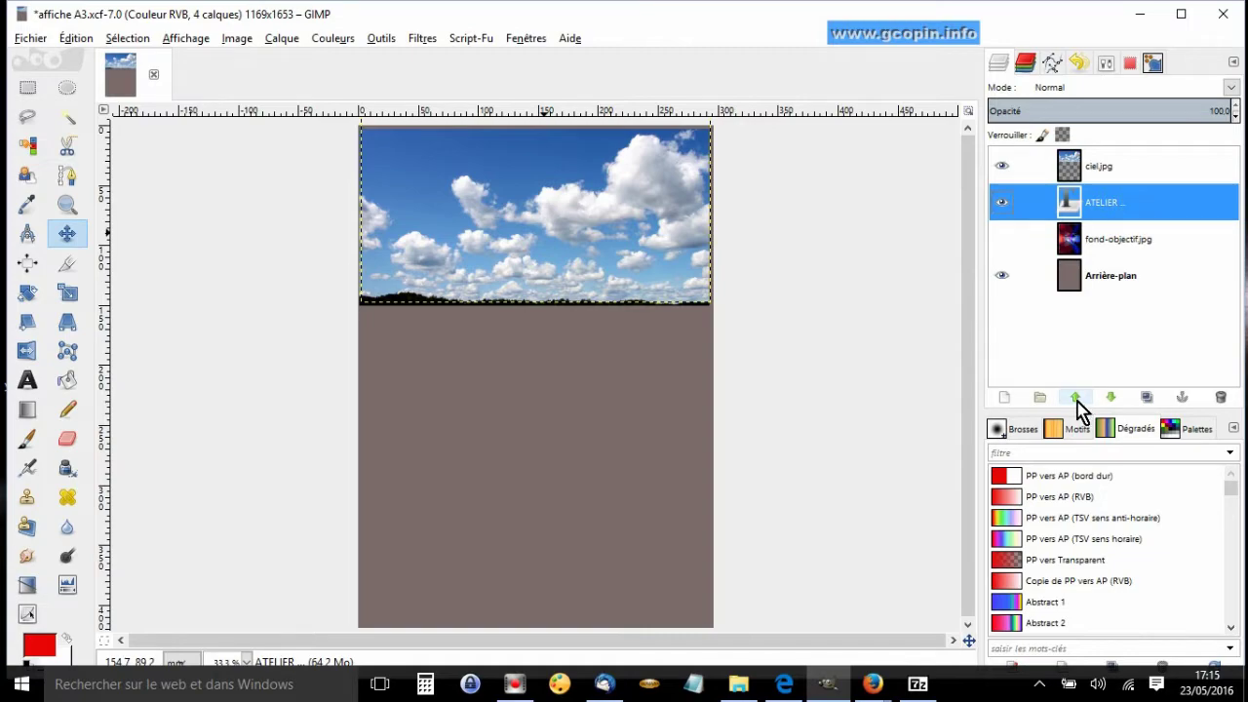
pyautogui.click(1082, 408)
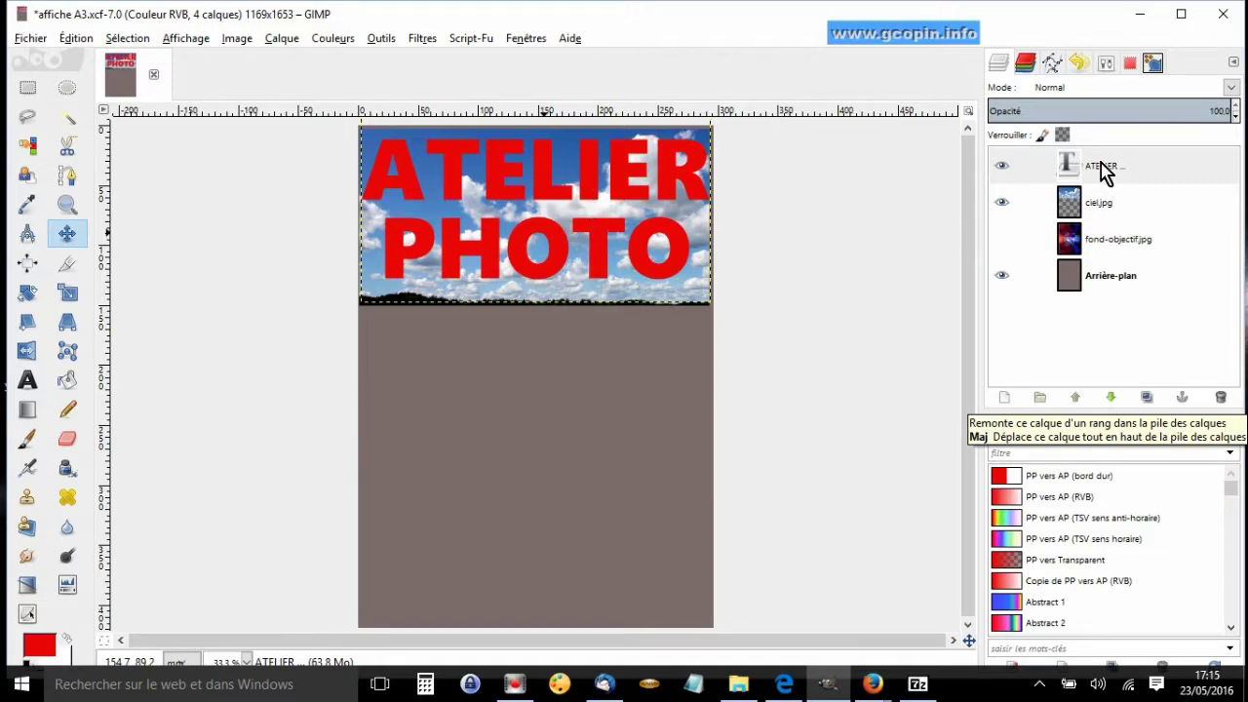
pyautogui.click(1055, 167)
pyautogui.click(1056, 166)
pyautogui.doubleClick(1056, 167)
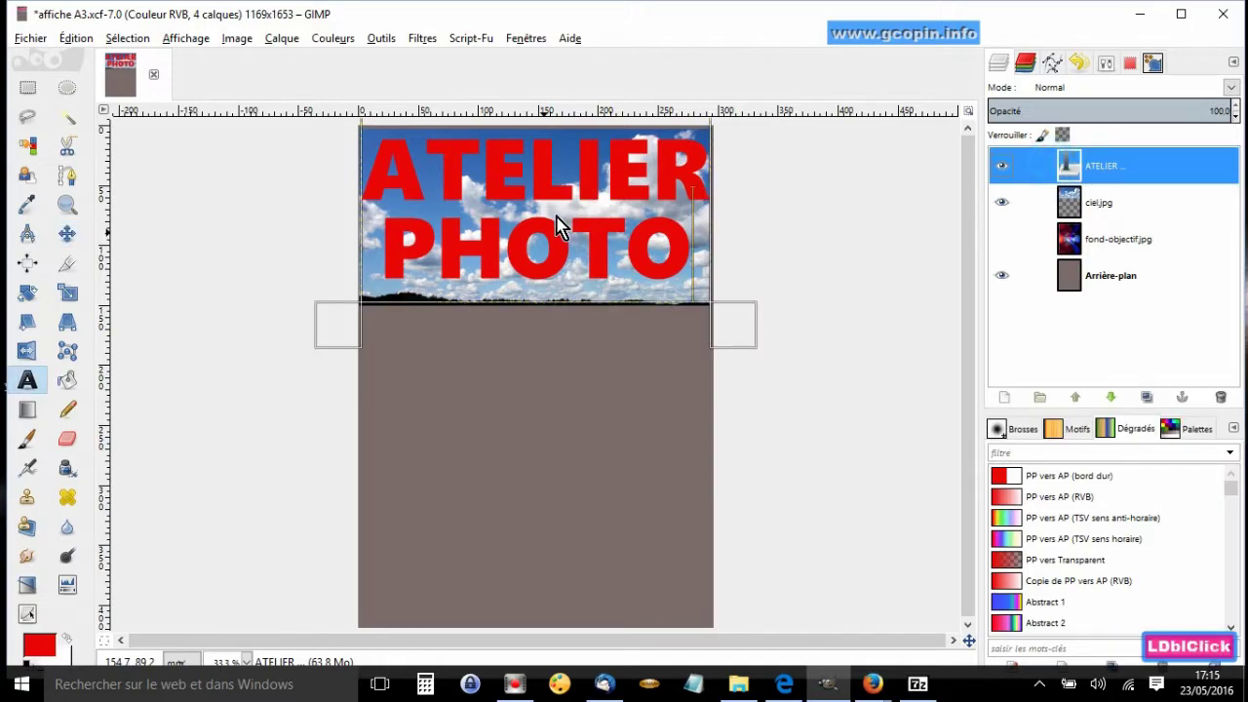
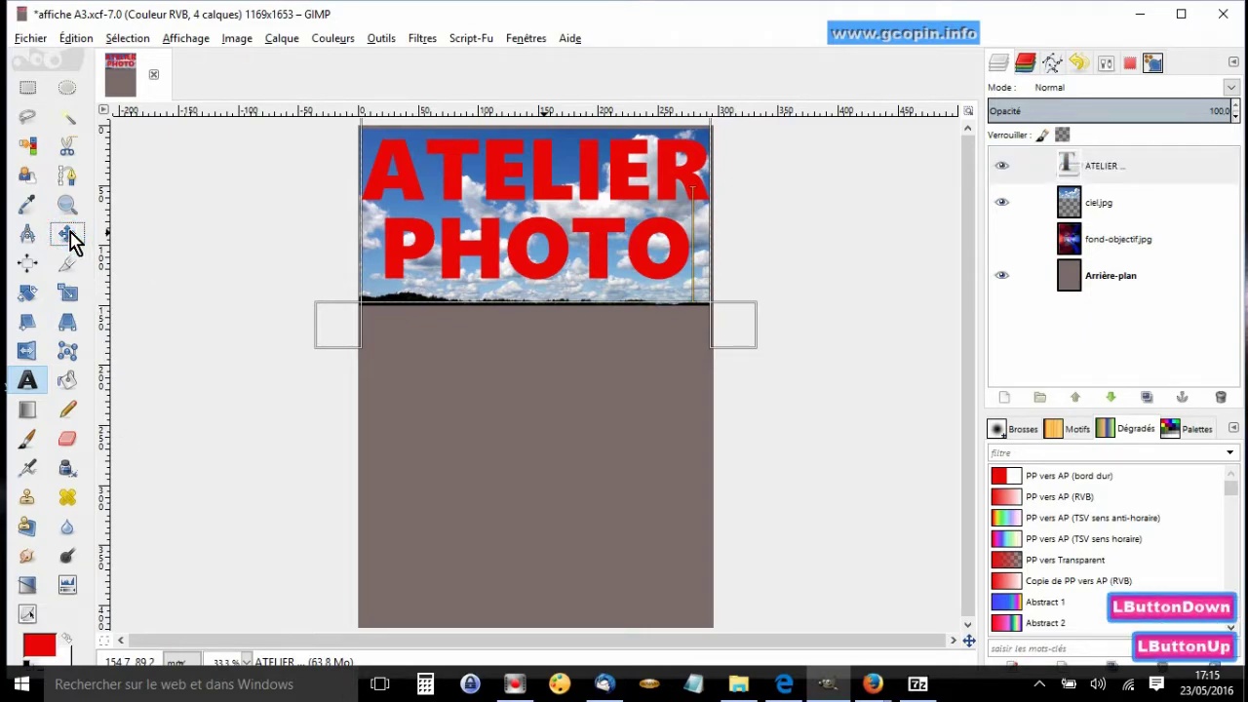
# - Drag the ciel.jpg sky layer slightly so it sits better behind the title
pyautogui.press('Return')
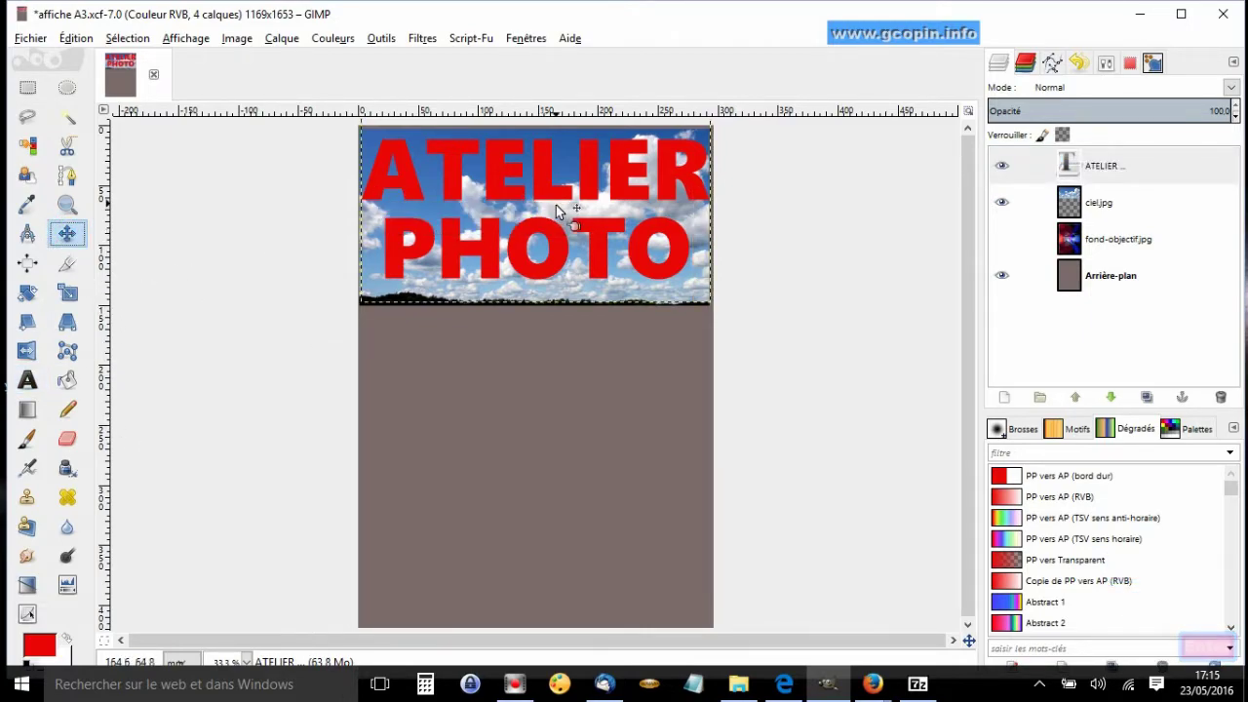
pyautogui.click(548, 188)
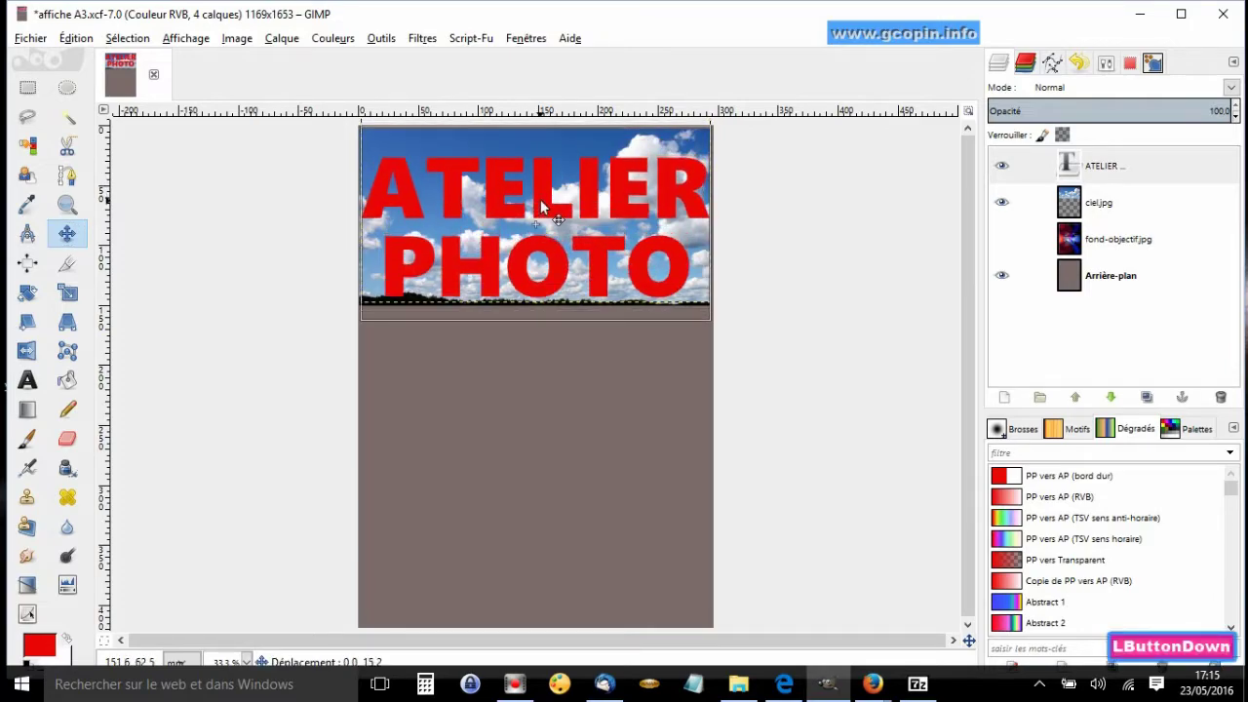
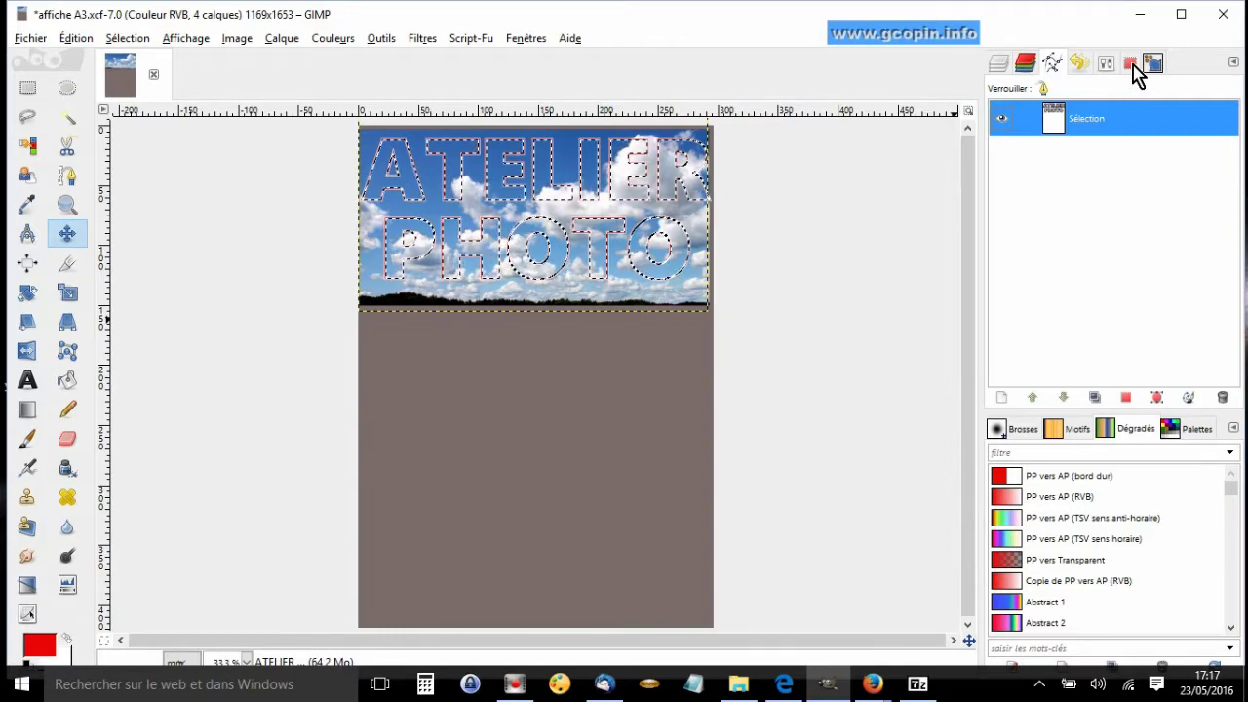
# - Invert the selection so everything except the ATELIER PHOTO letters is selected
pyautogui.click(1137, 71)
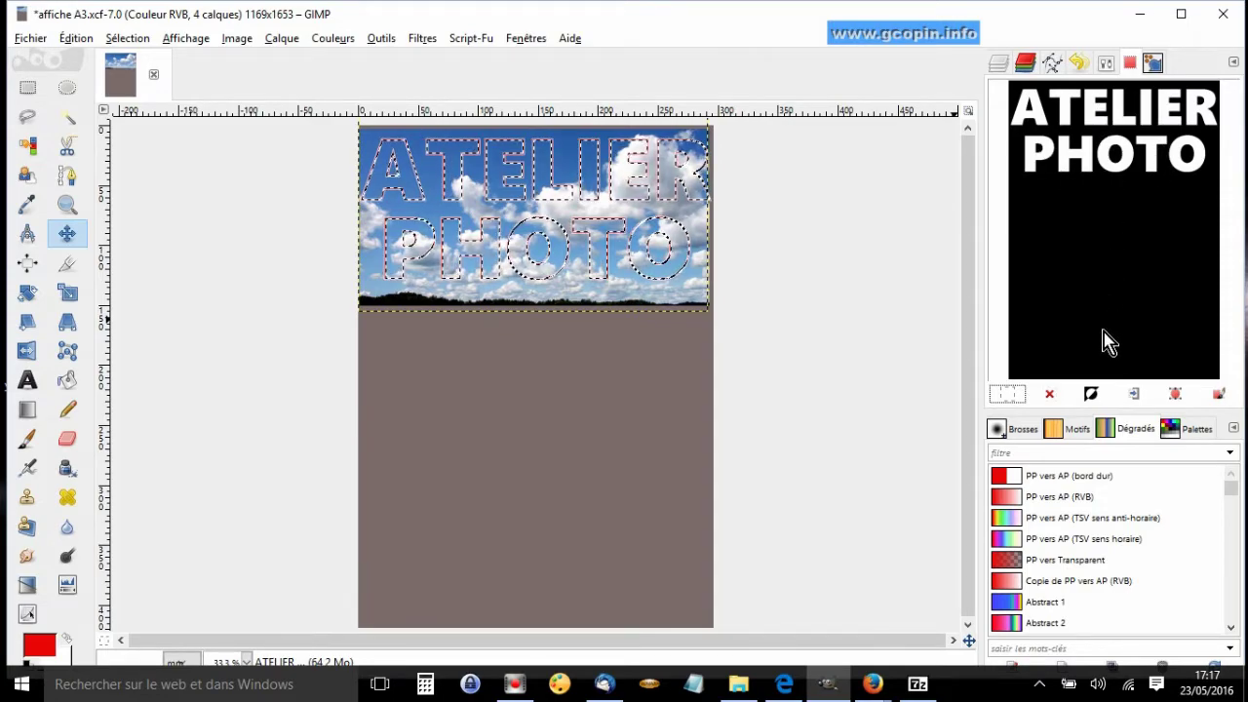
pyautogui.click(1095, 403)
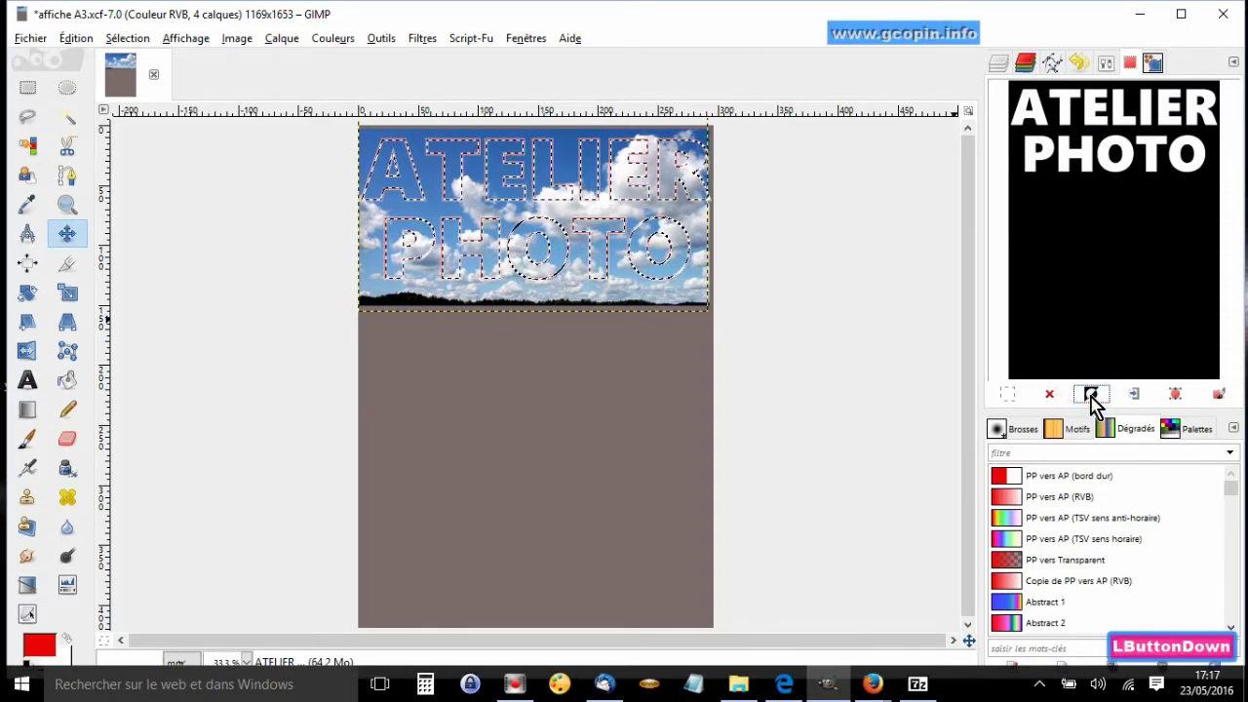
pyautogui.press('Return')
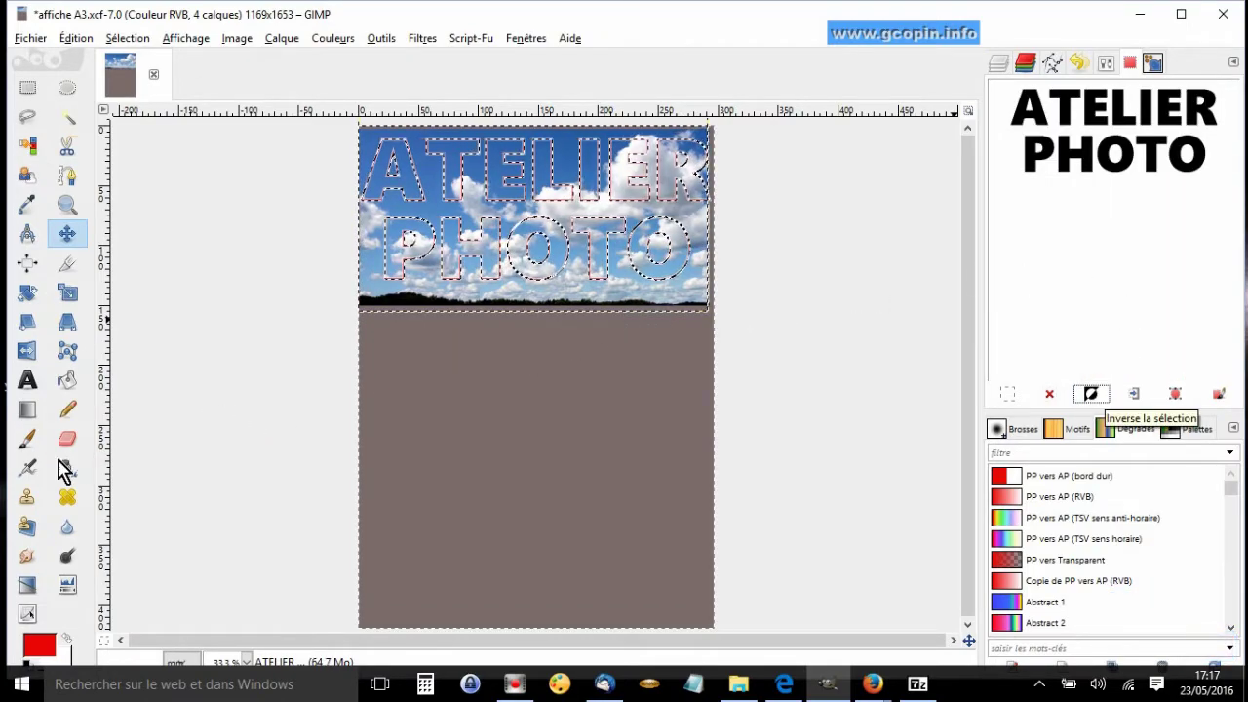
# - Set up the Eraser with a Hardness 100 round brush at size about 116
pyautogui.doubleClick(73, 450)
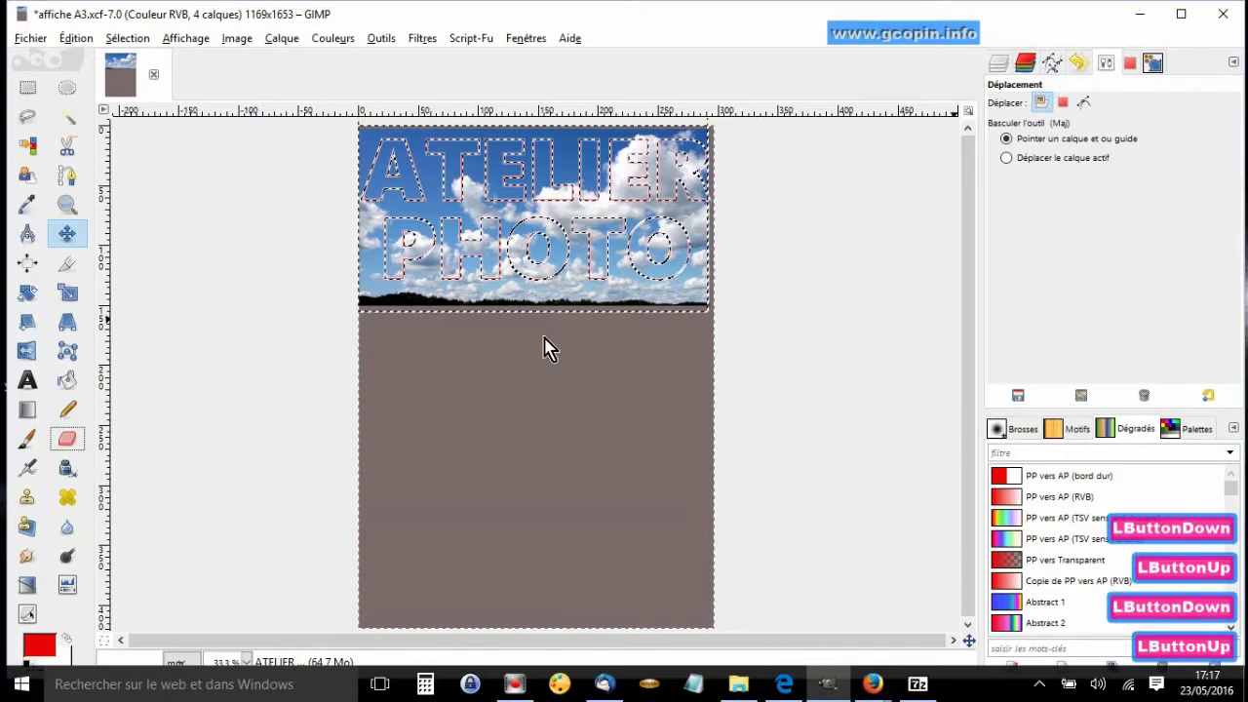
pyautogui.press('Return')
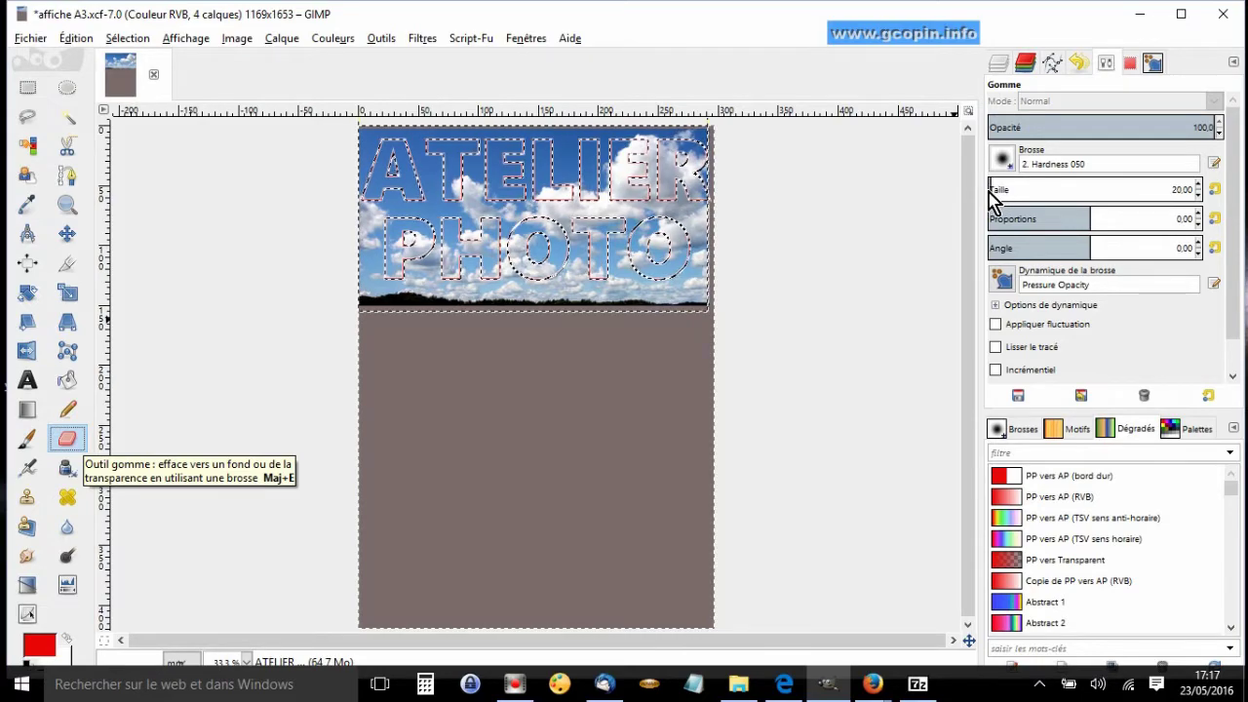
pyautogui.click(996, 200)
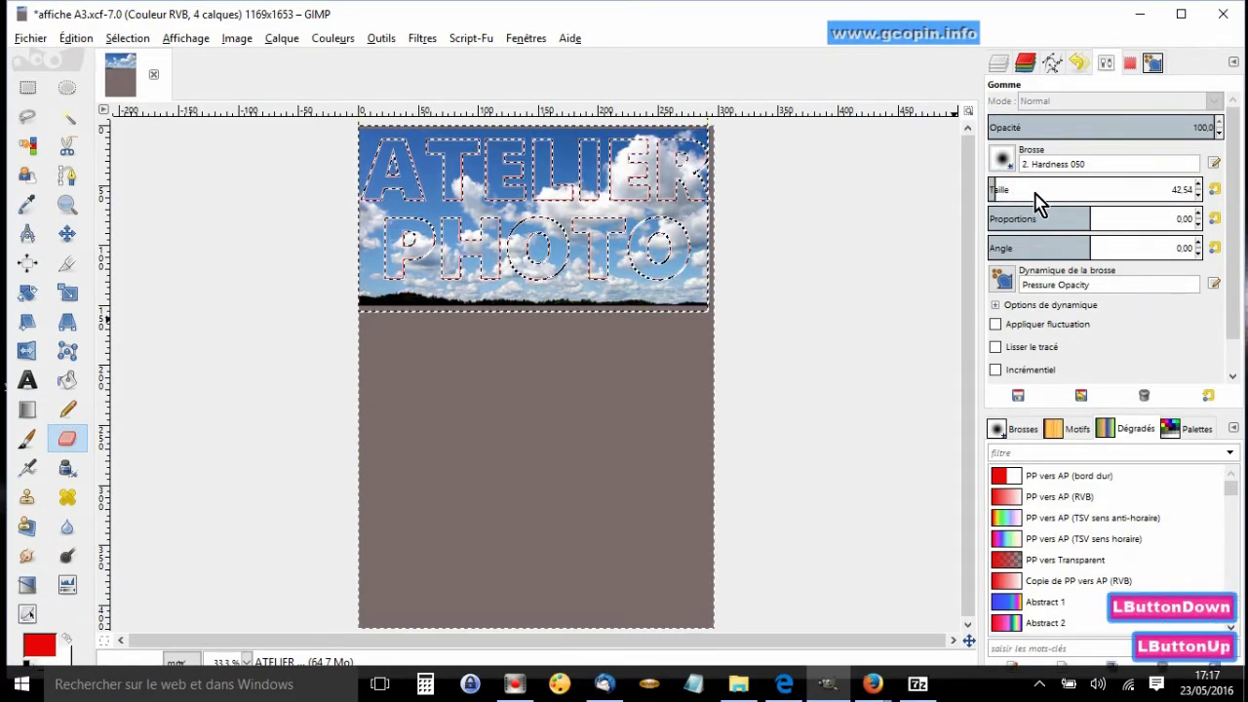
pyautogui.click(1001, 201)
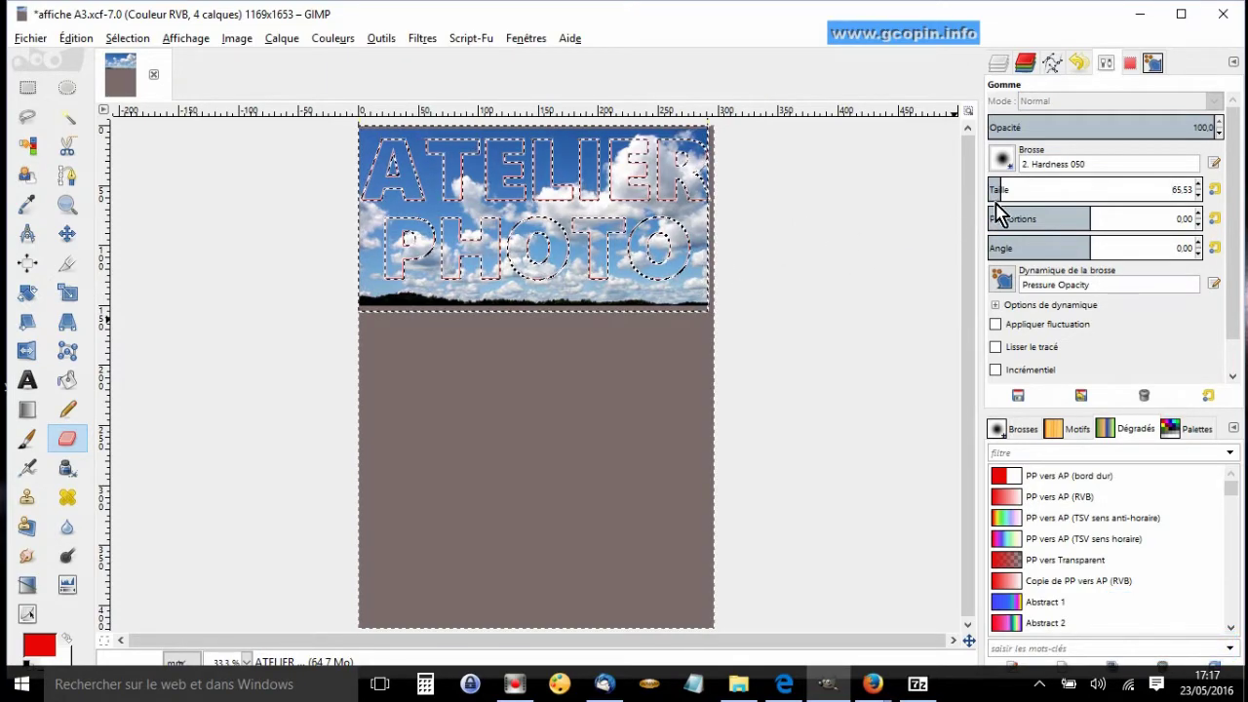
pyautogui.click(1013, 198)
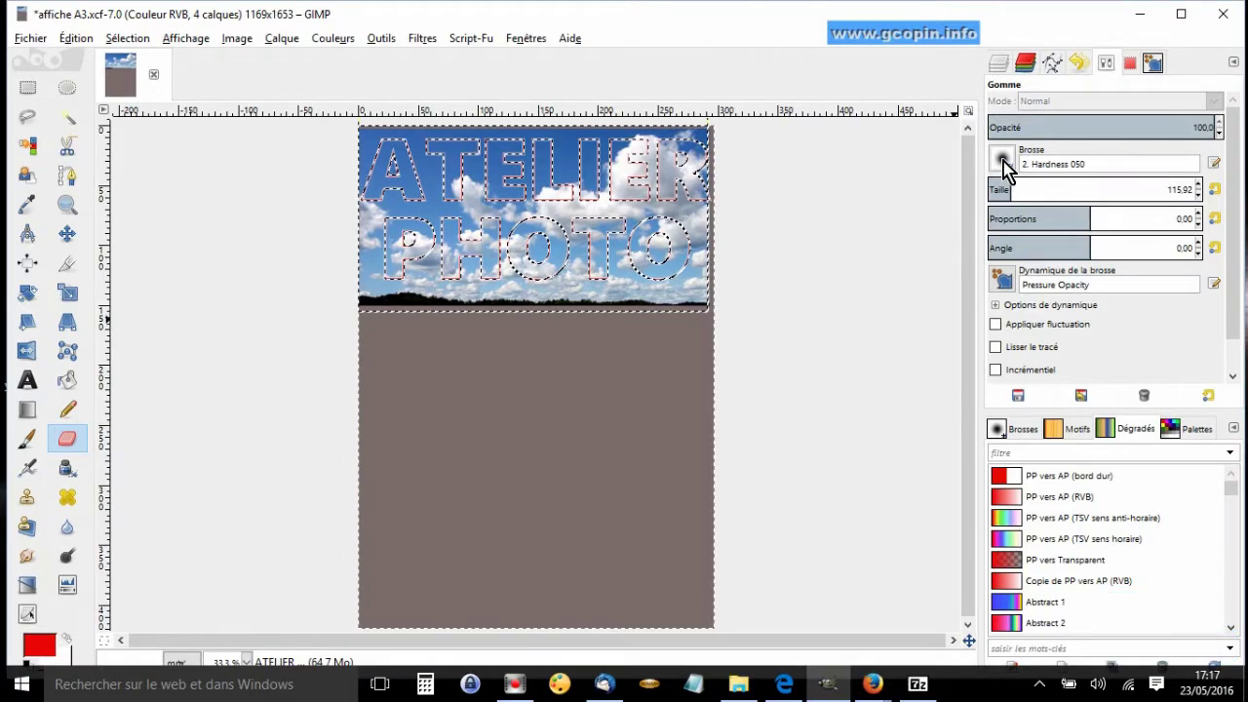
pyautogui.click(1008, 166)
pyautogui.click(1023, 428)
pyautogui.click(1140, 538)
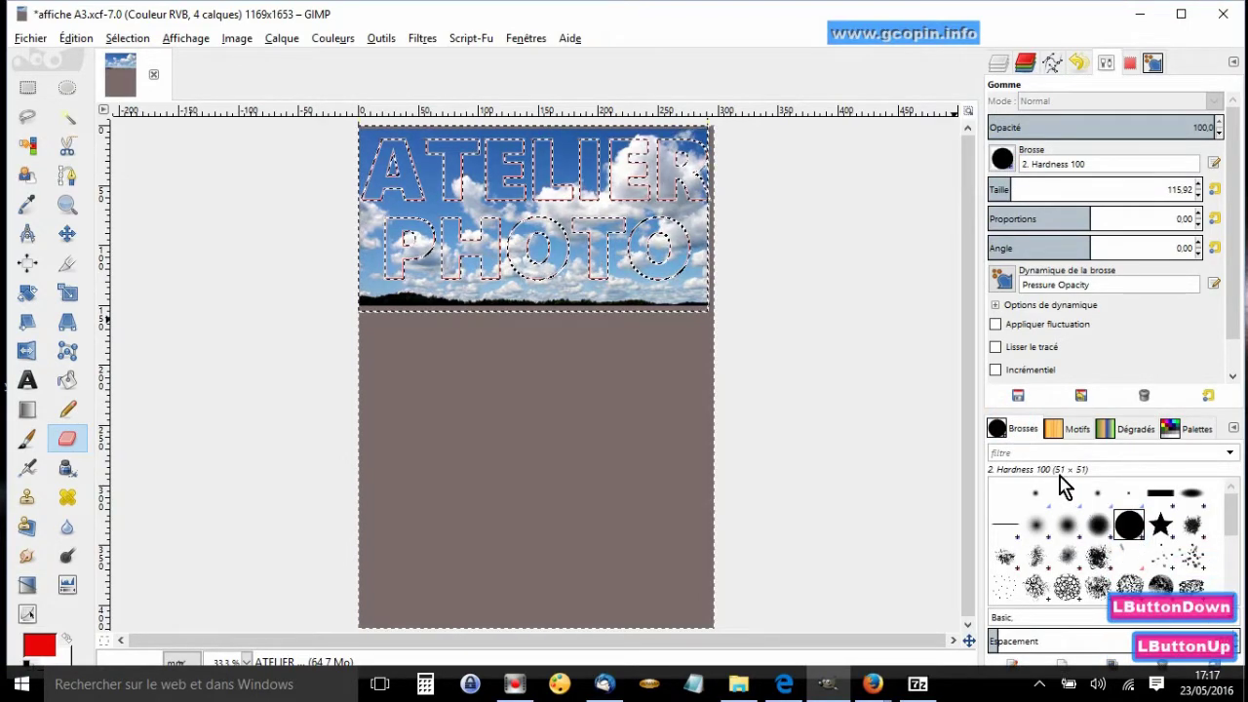
# - Begin erasing the sky outside the letters near the final O of PHOTO
pyautogui.click(684, 294)
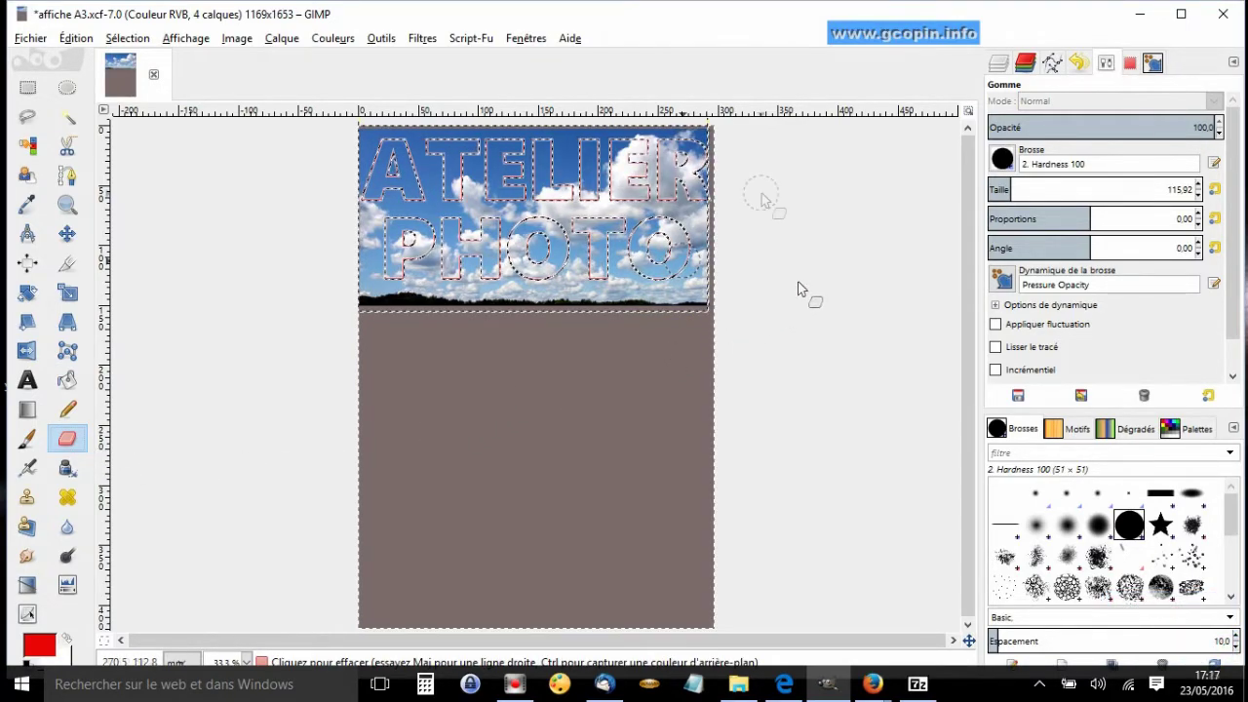
pyautogui.click(688, 281)
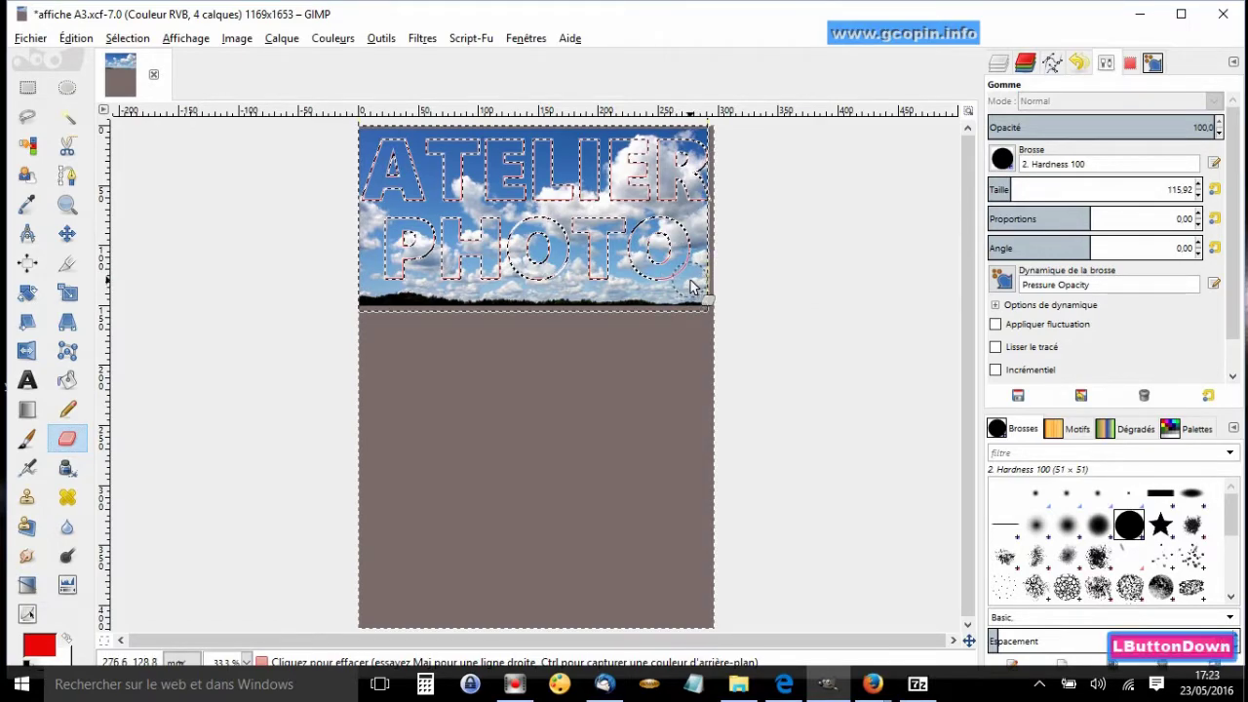
pyautogui.click(691, 291)
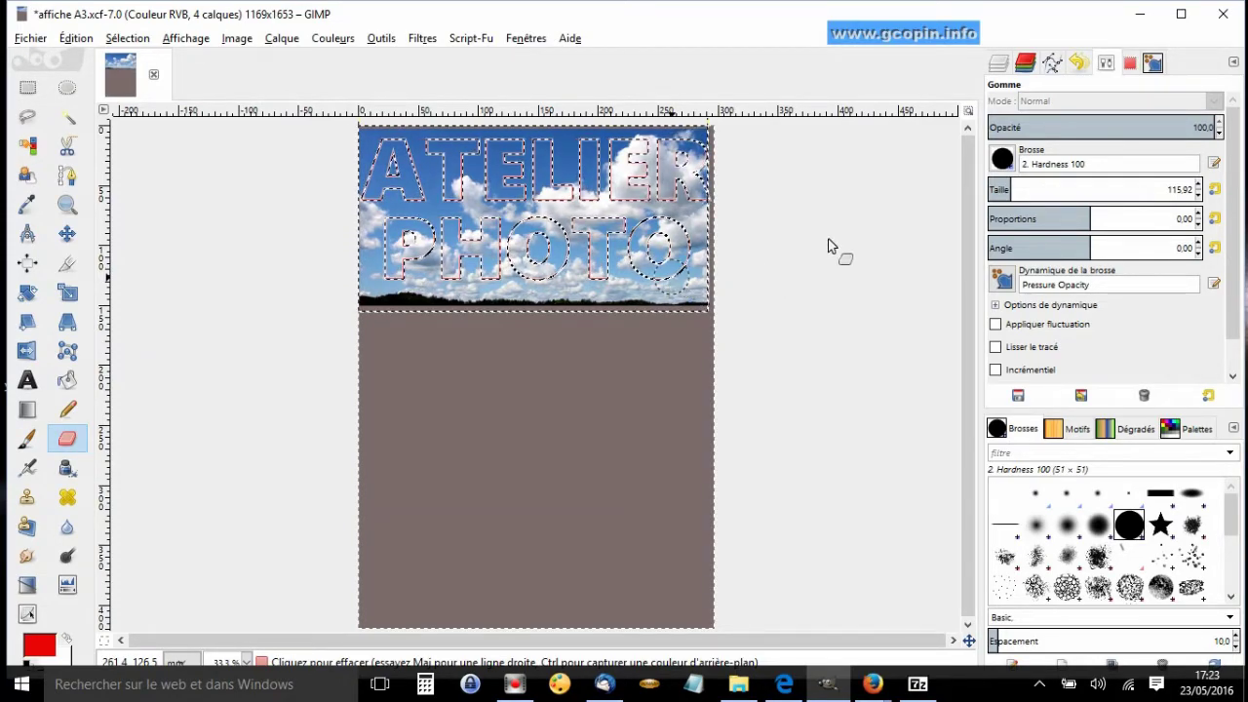
# - Make the ciel.jpg sky layer active instead of the ATELIER text layer
pyautogui.click(1007, 67)
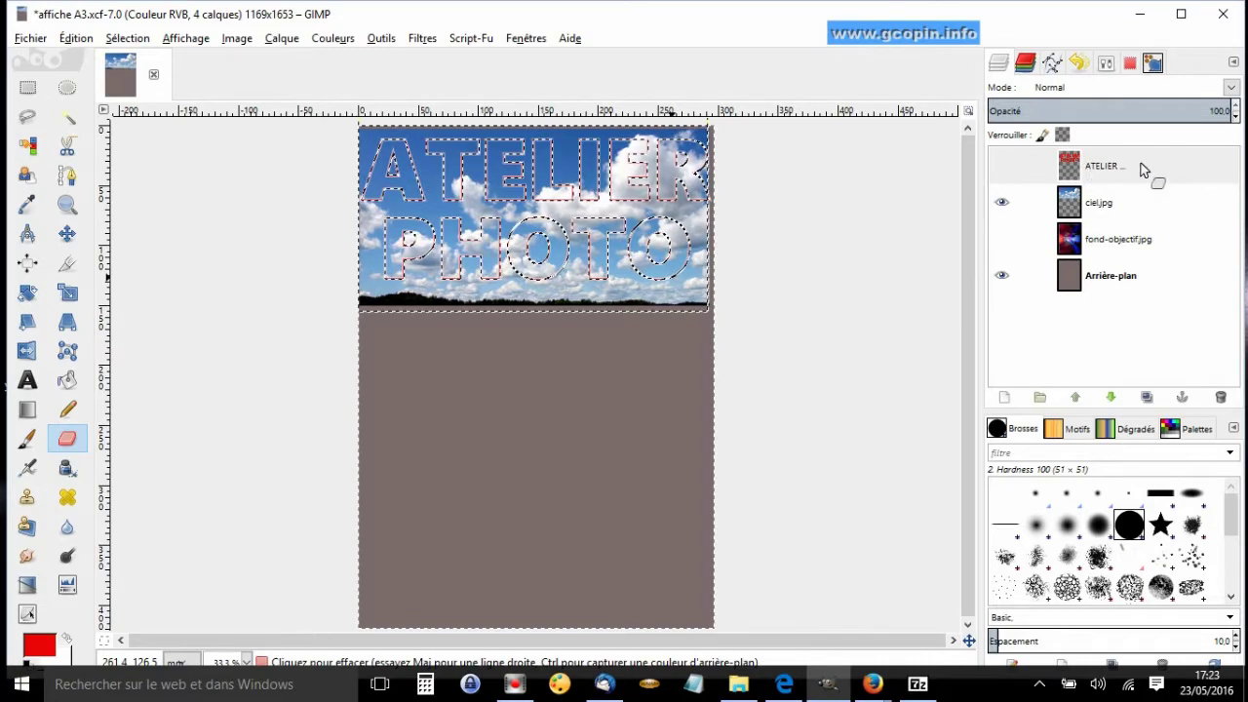
pyautogui.click(1008, 169)
pyautogui.click(1007, 170)
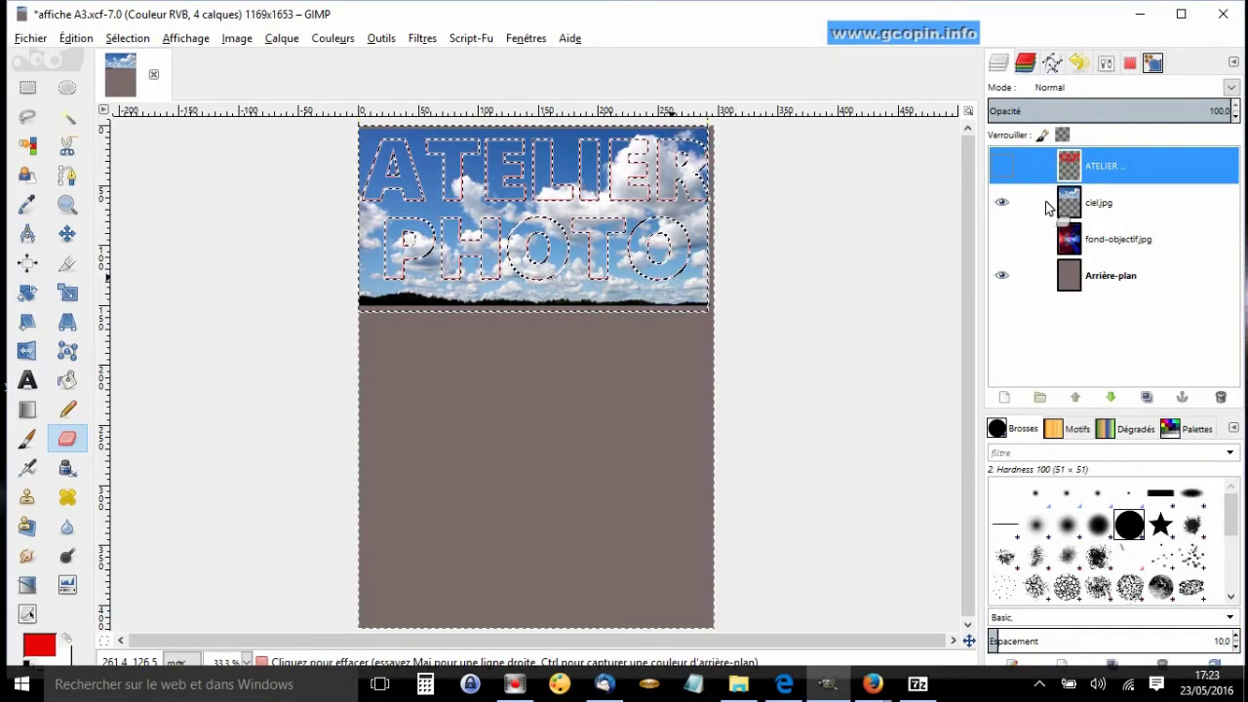
pyautogui.click(1054, 210)
pyautogui.click(1053, 207)
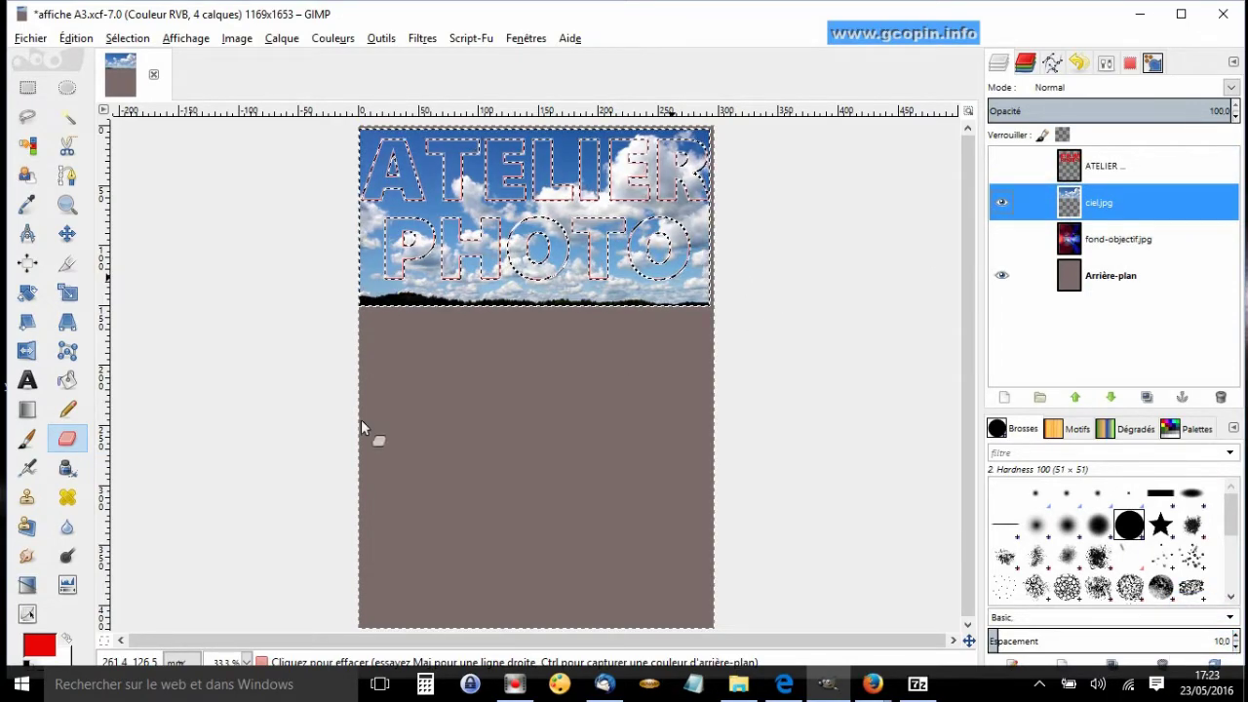
# - Erase the sky beside the final O of PHOTO, revealing the grey-brown background
pyautogui.doubleClick(74, 442)
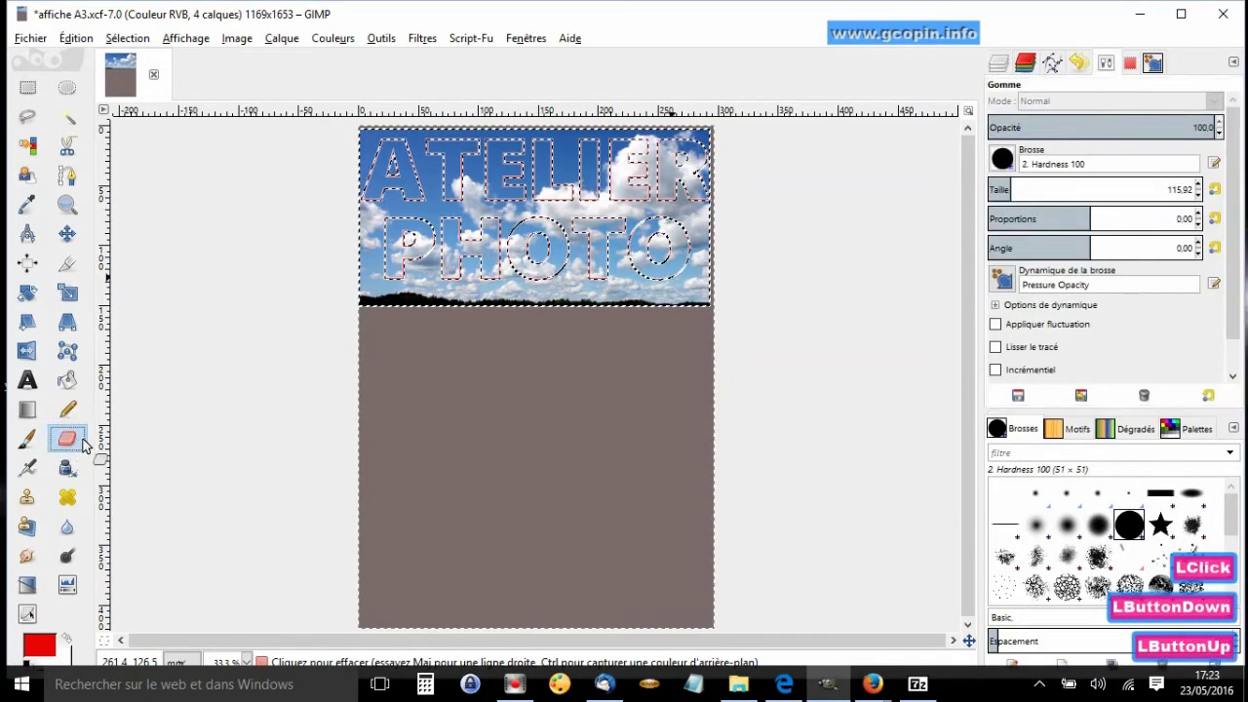
pyautogui.click(708, 295)
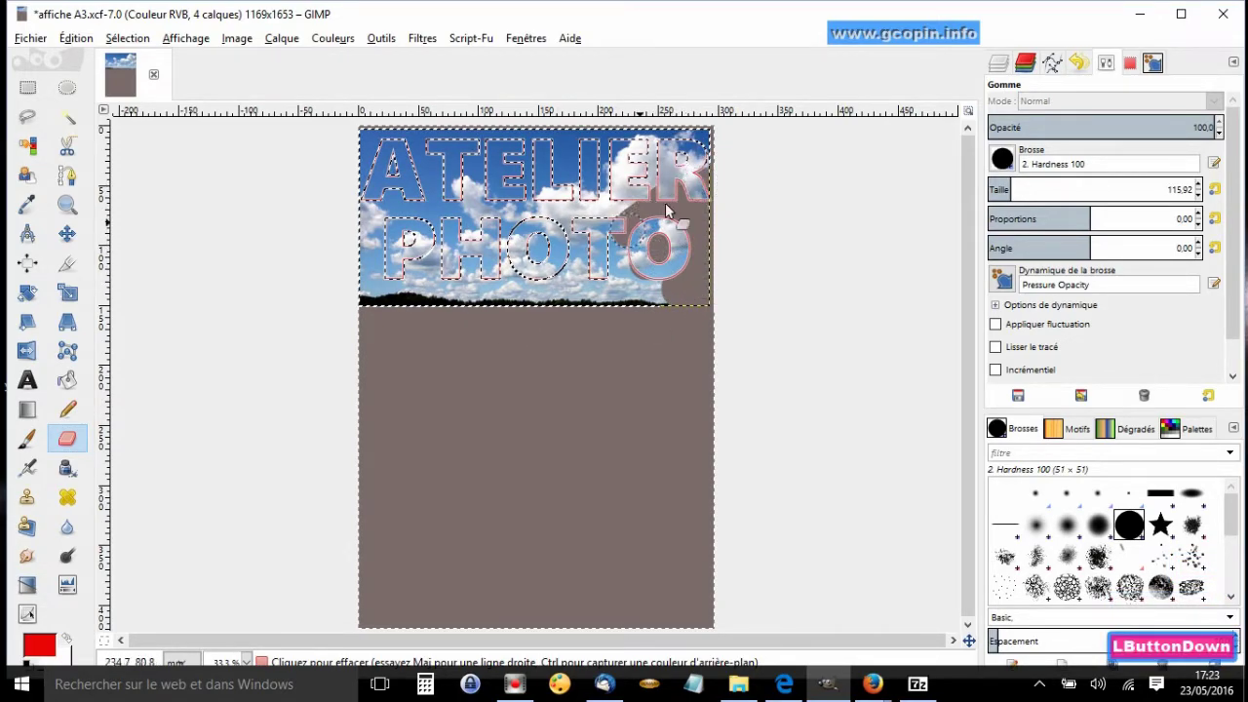
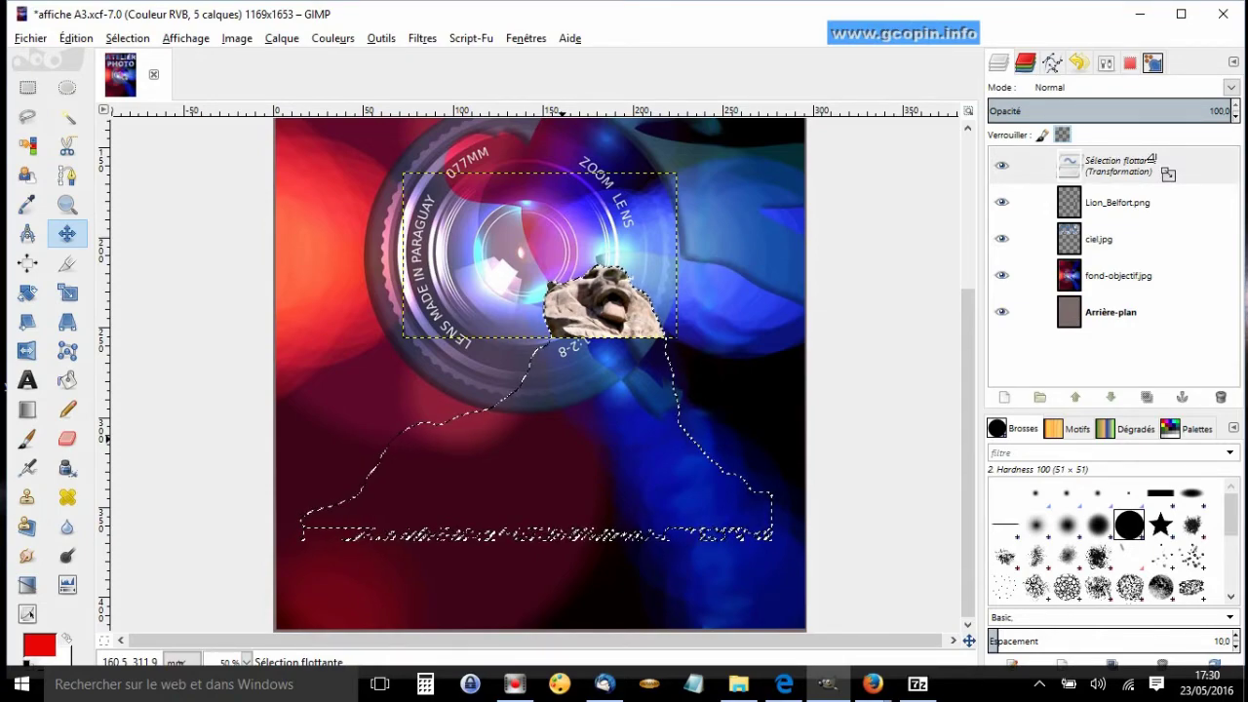
# - Turn the floating resized lion into a new layer named Transformation over the lens
pyautogui.rightClick(1191, 177)
pyautogui.press('Down')
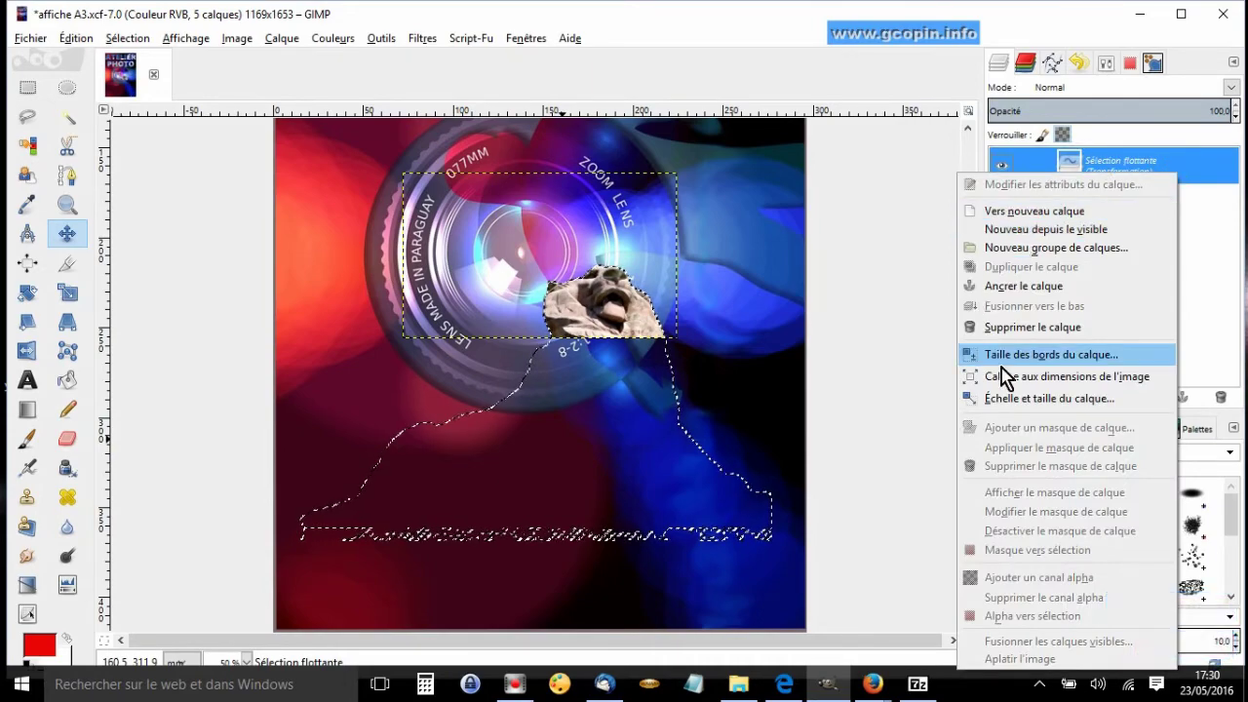
pyautogui.click(1059, 221)
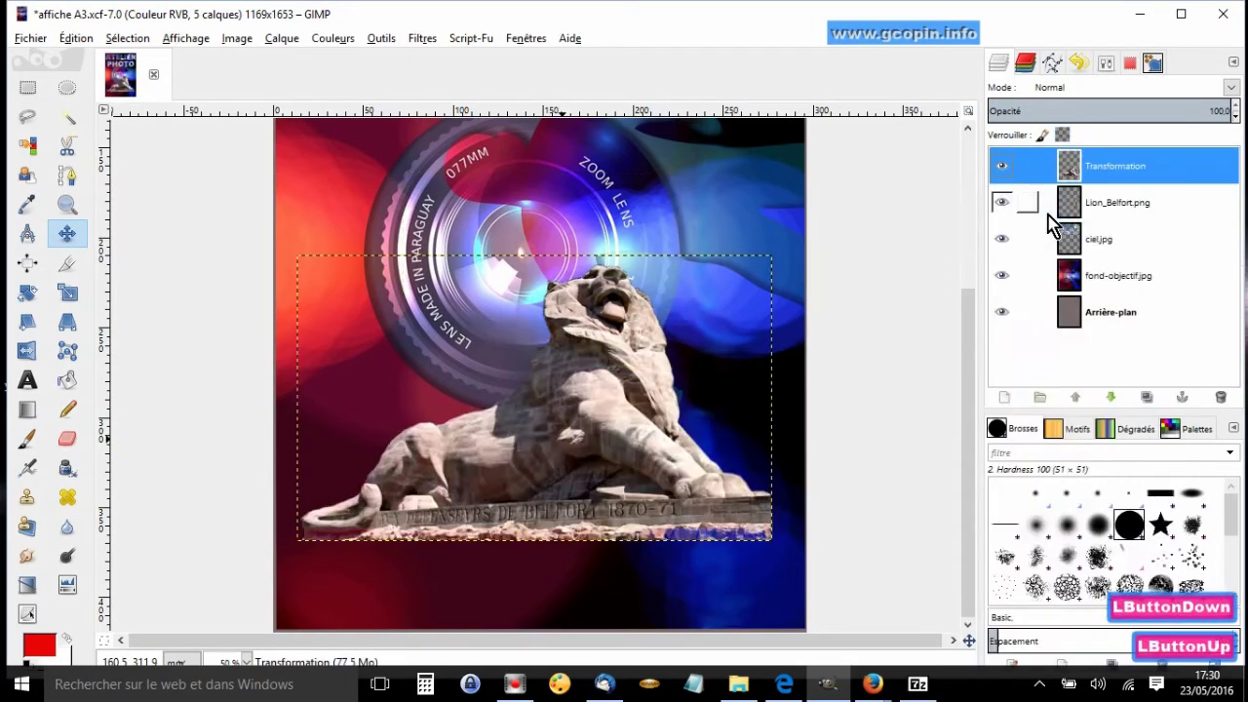
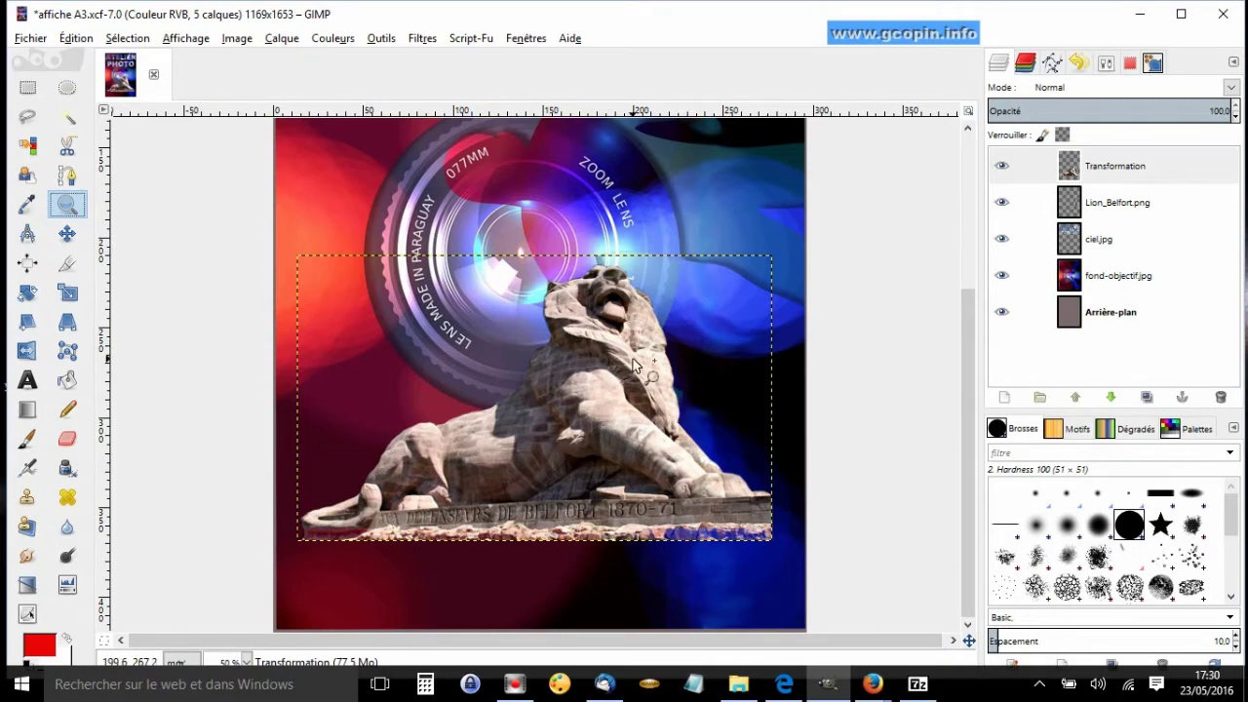
# - Zoom in on the lion's head, then fit the whole poster in the window
pyautogui.click(641, 364)
pyautogui.click(642, 363)
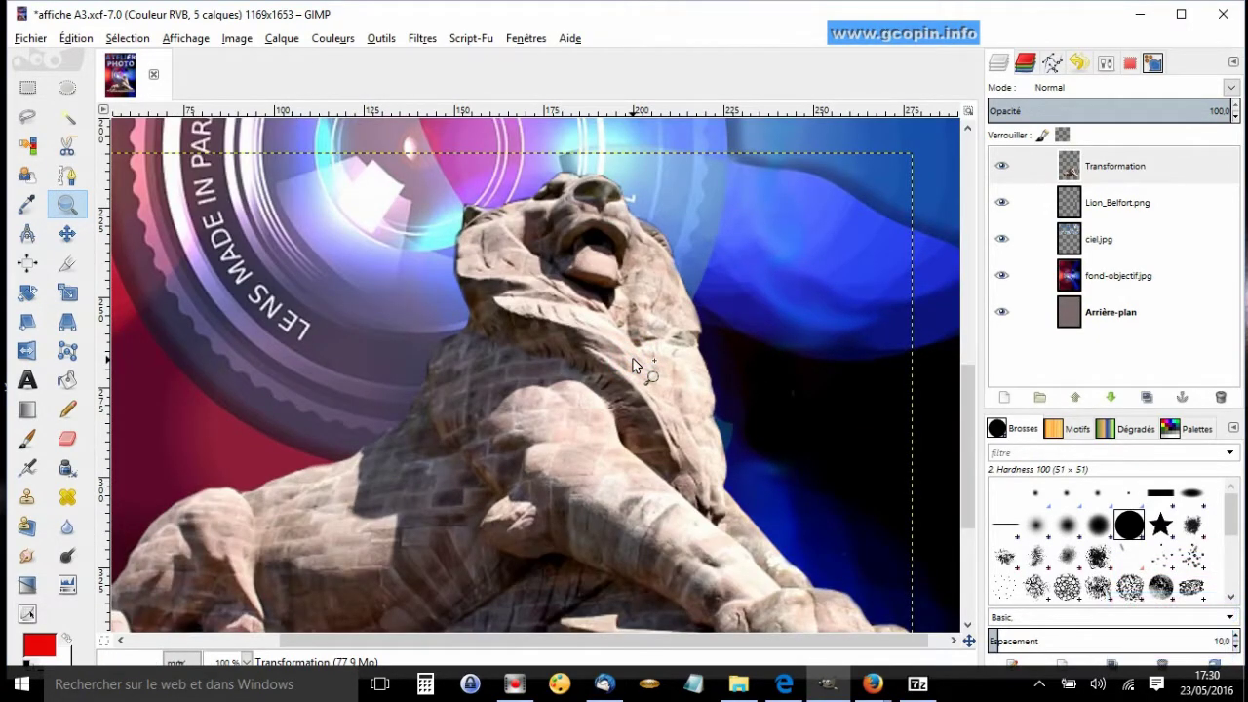
pyautogui.click(641, 364)
pyautogui.doubleClick(641, 363)
pyautogui.click(642, 363)
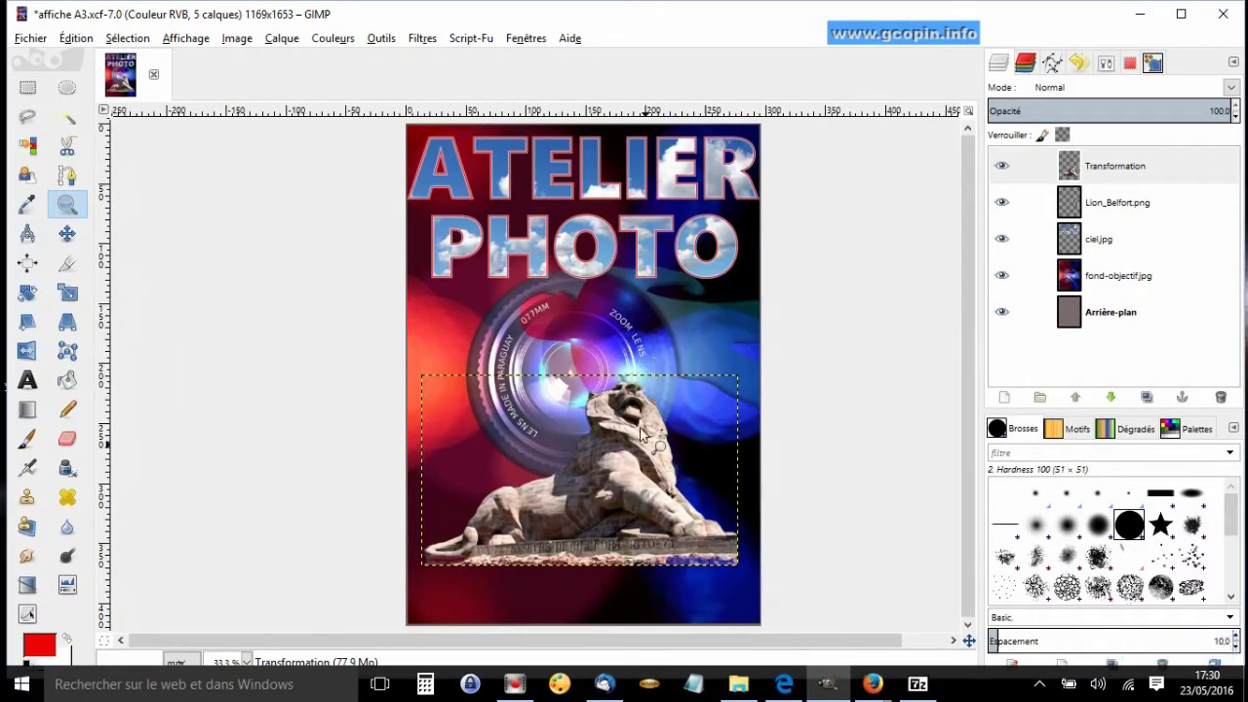
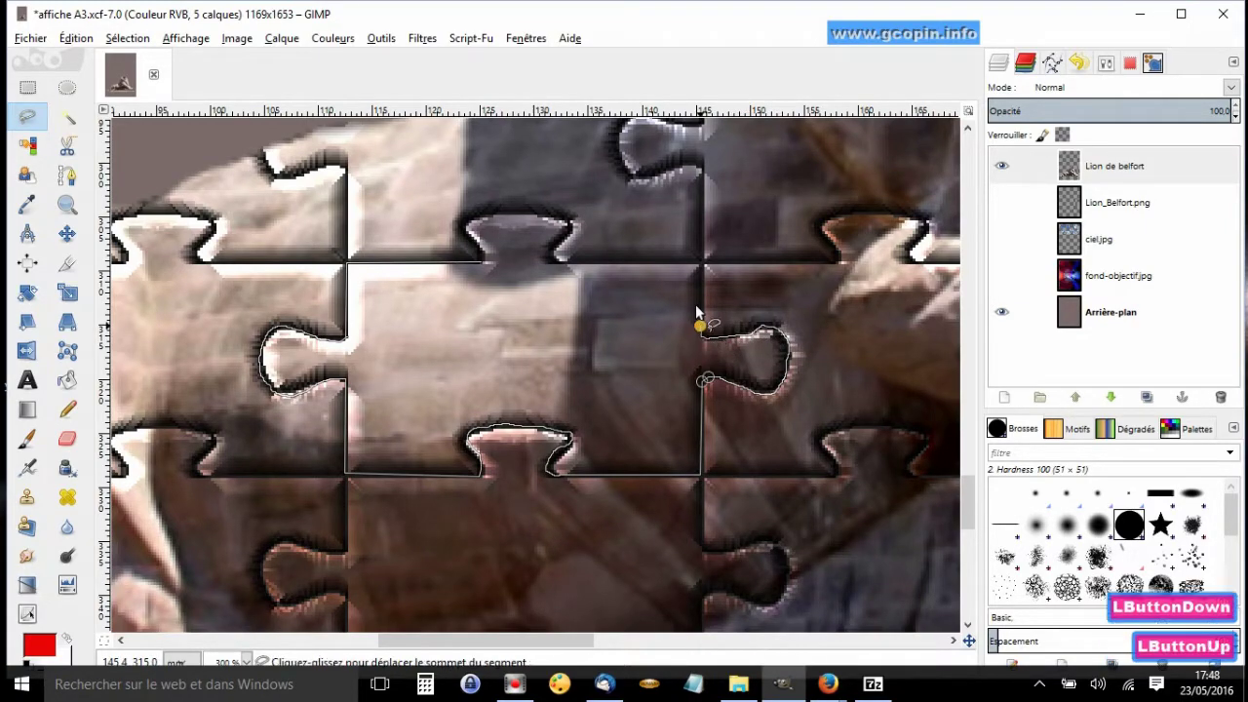
# - Add path nodes along the puzzle piece's top edge and around its upper notch
pyautogui.click(711, 266)
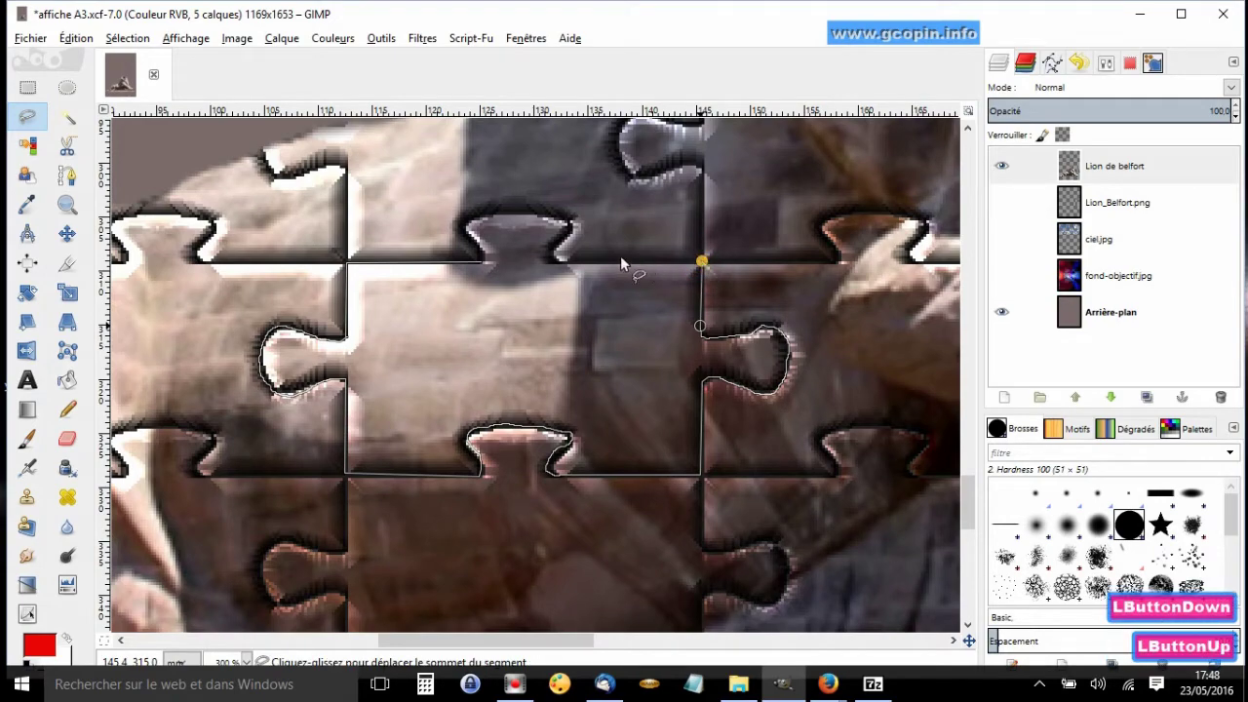
pyautogui.click(567, 267)
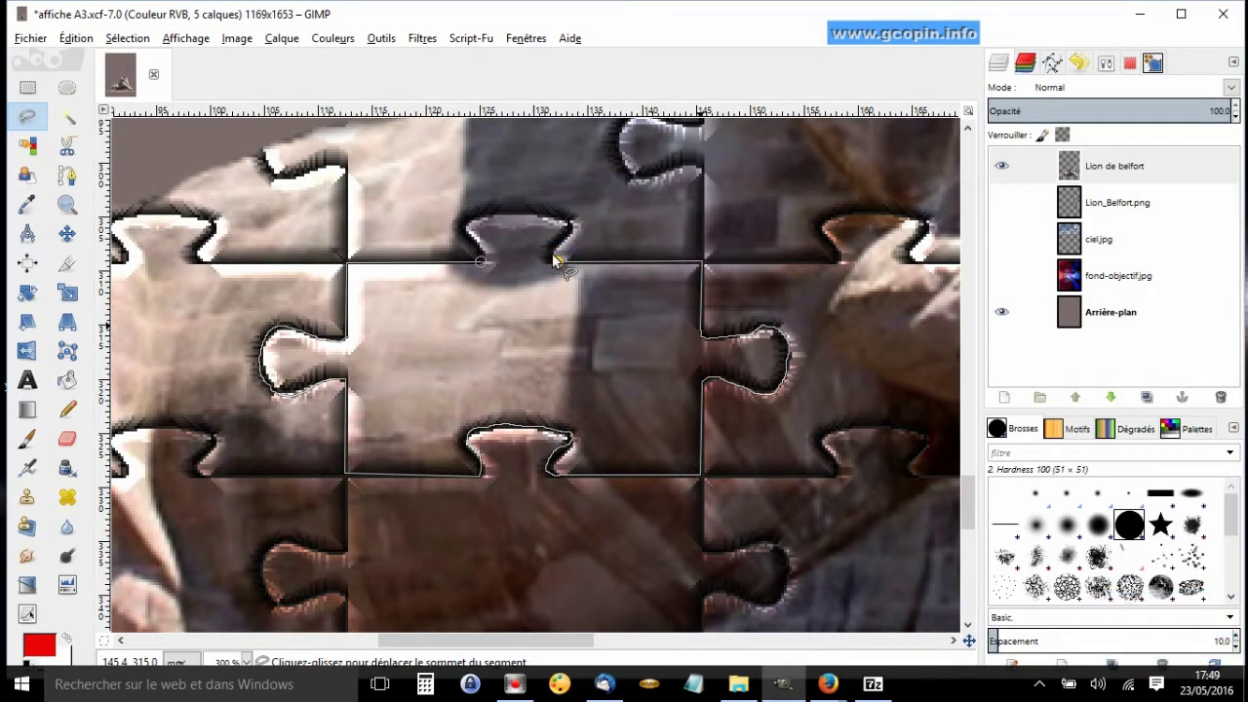
pyautogui.click(560, 260)
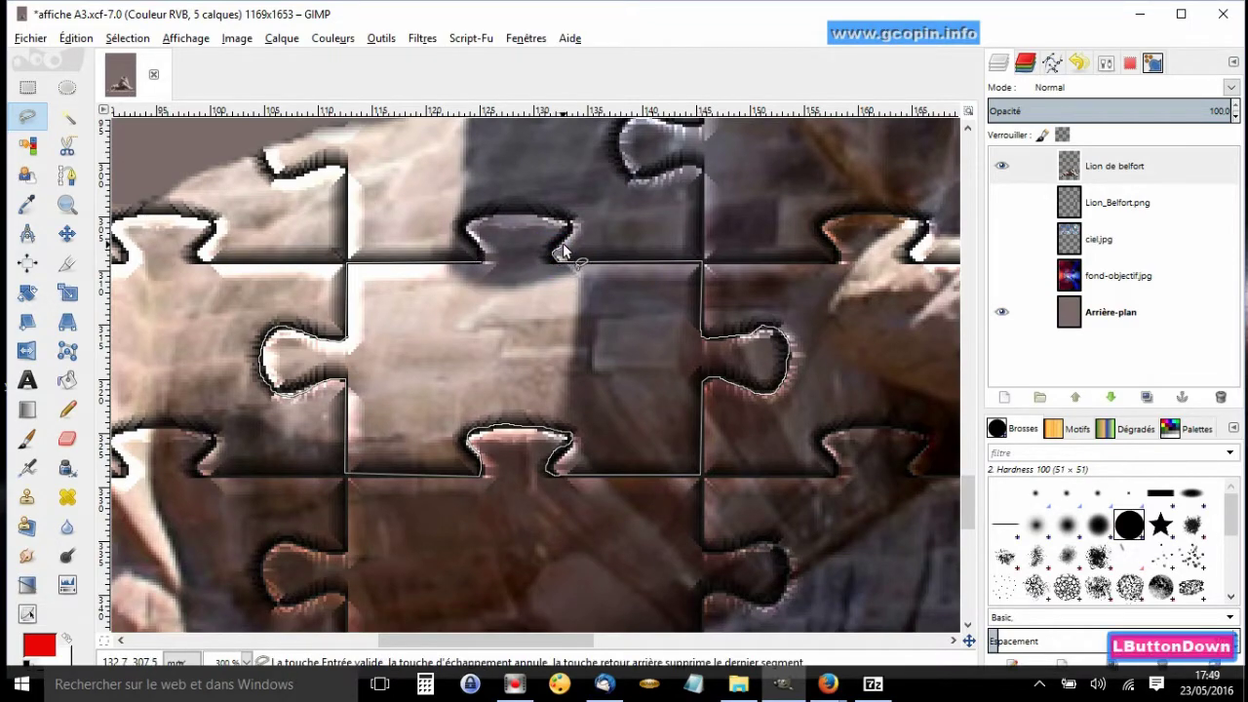
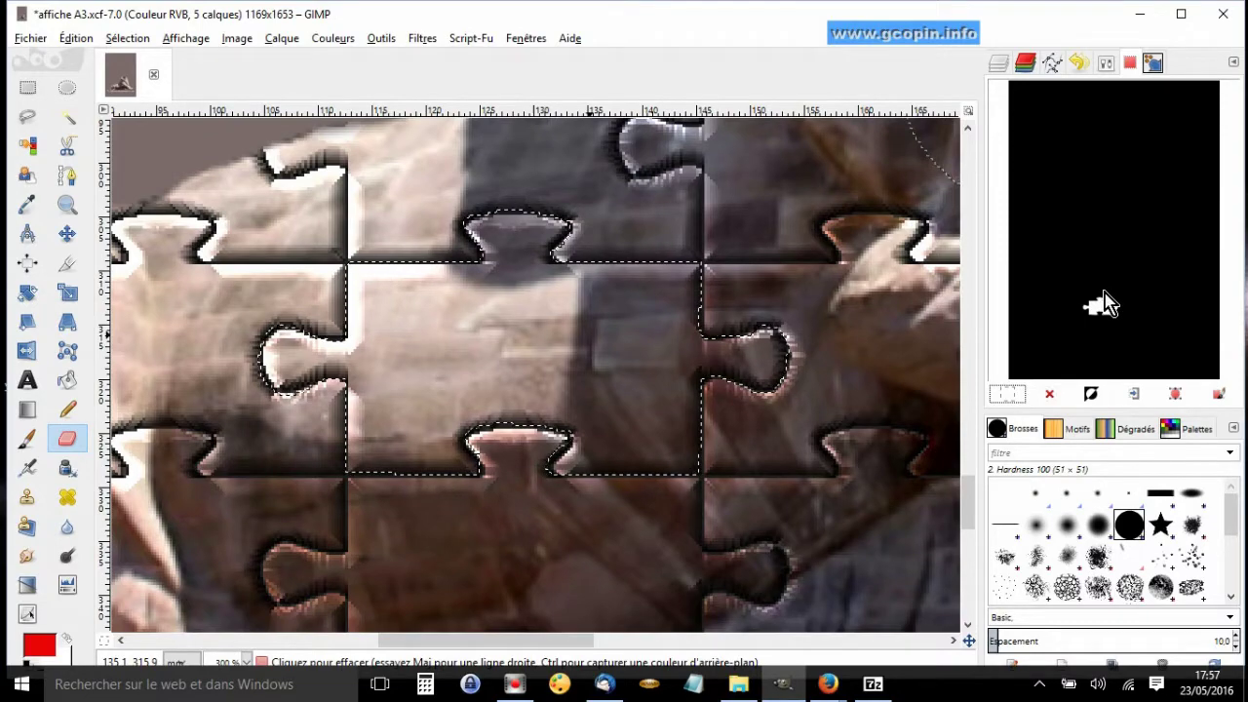
# - Erase the selected puzzle piece from the lion, then zoom out to the full poster
pyautogui.doubleClick(68, 446)
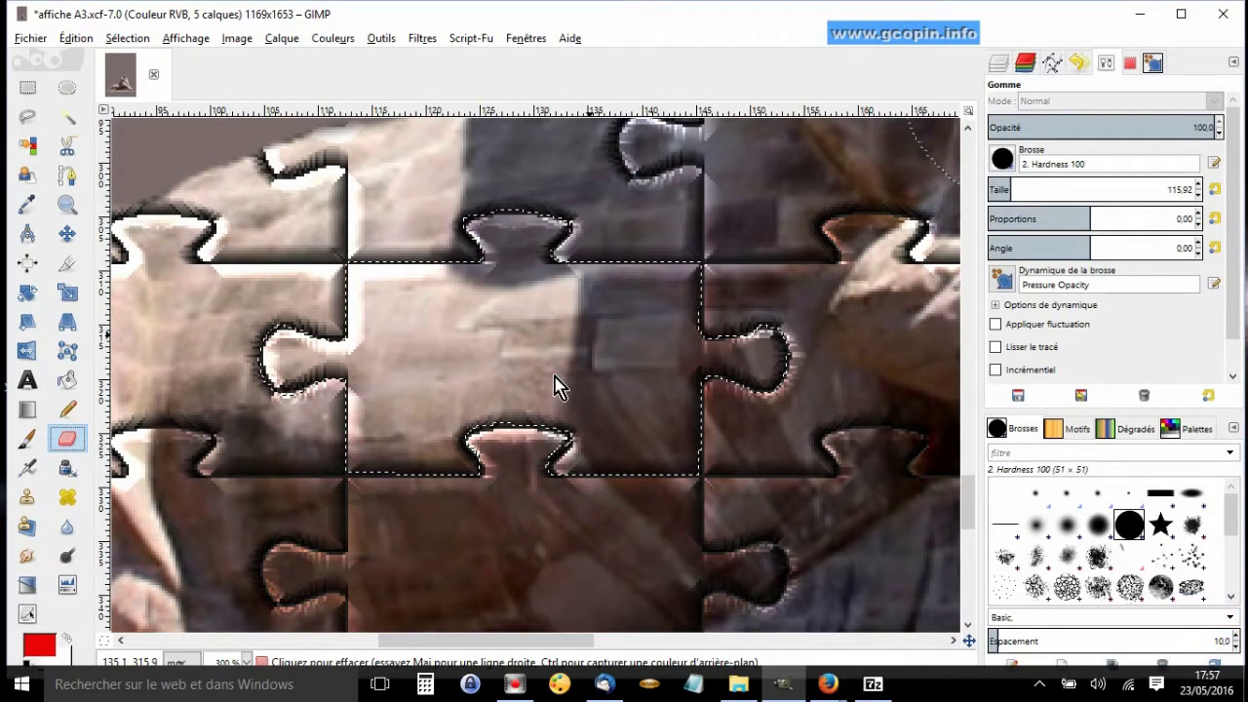
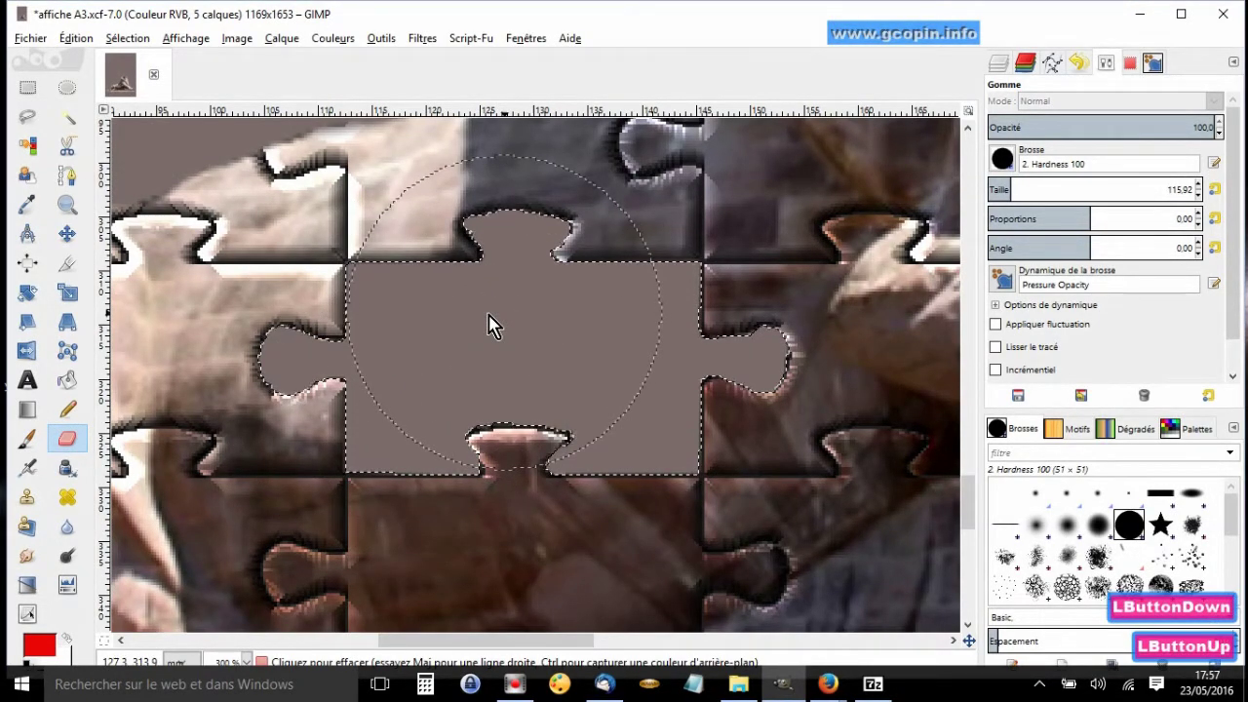
pyautogui.click(72, 209)
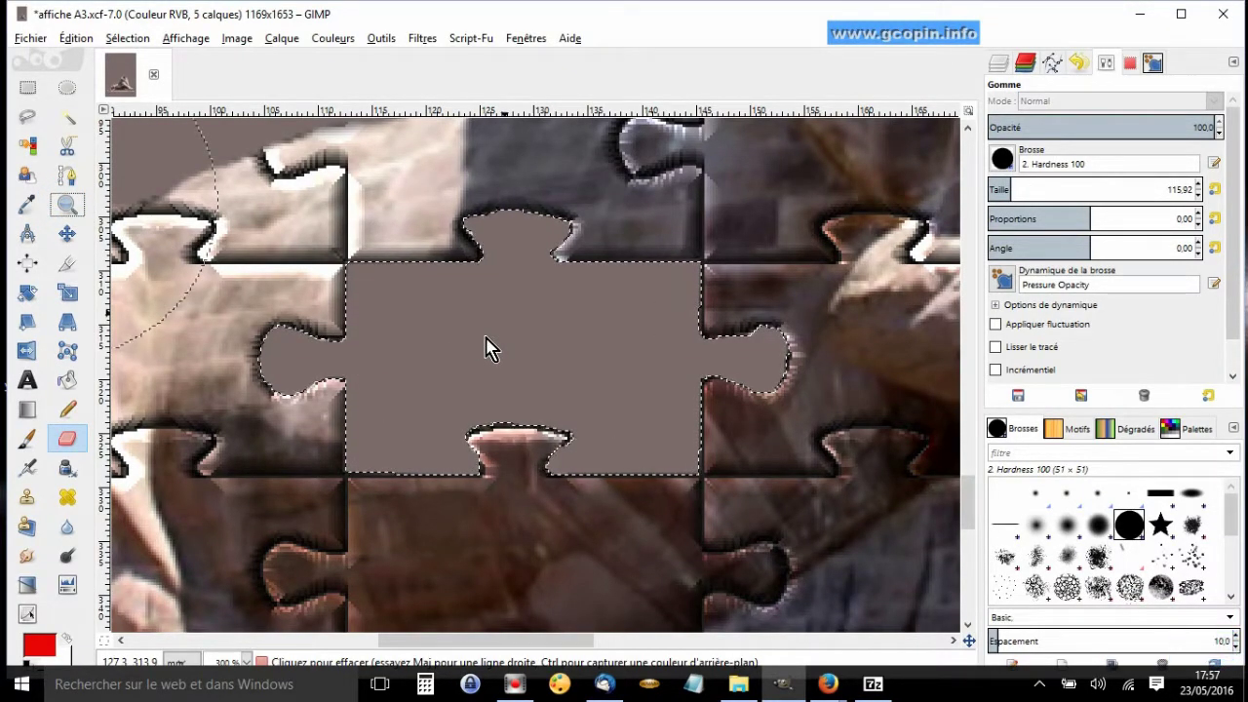
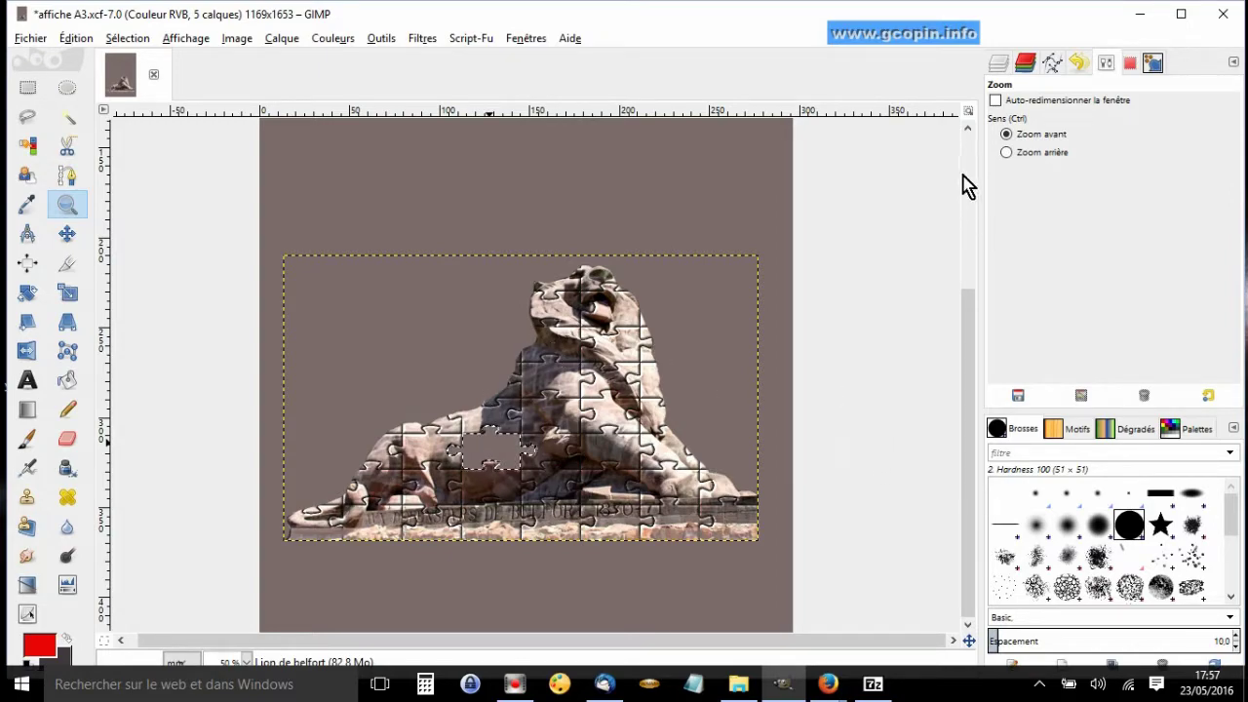
# - Bring back the poster's layer list beside the puzzled lion
pyautogui.click(1000, 67)
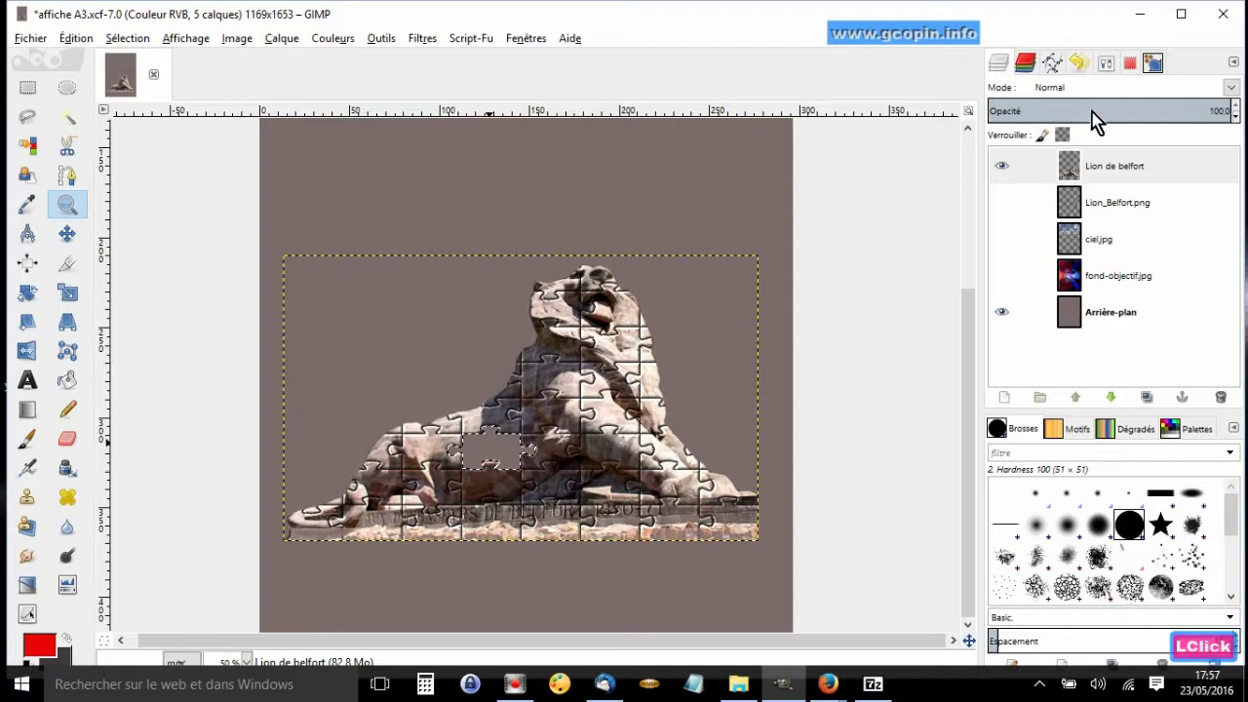
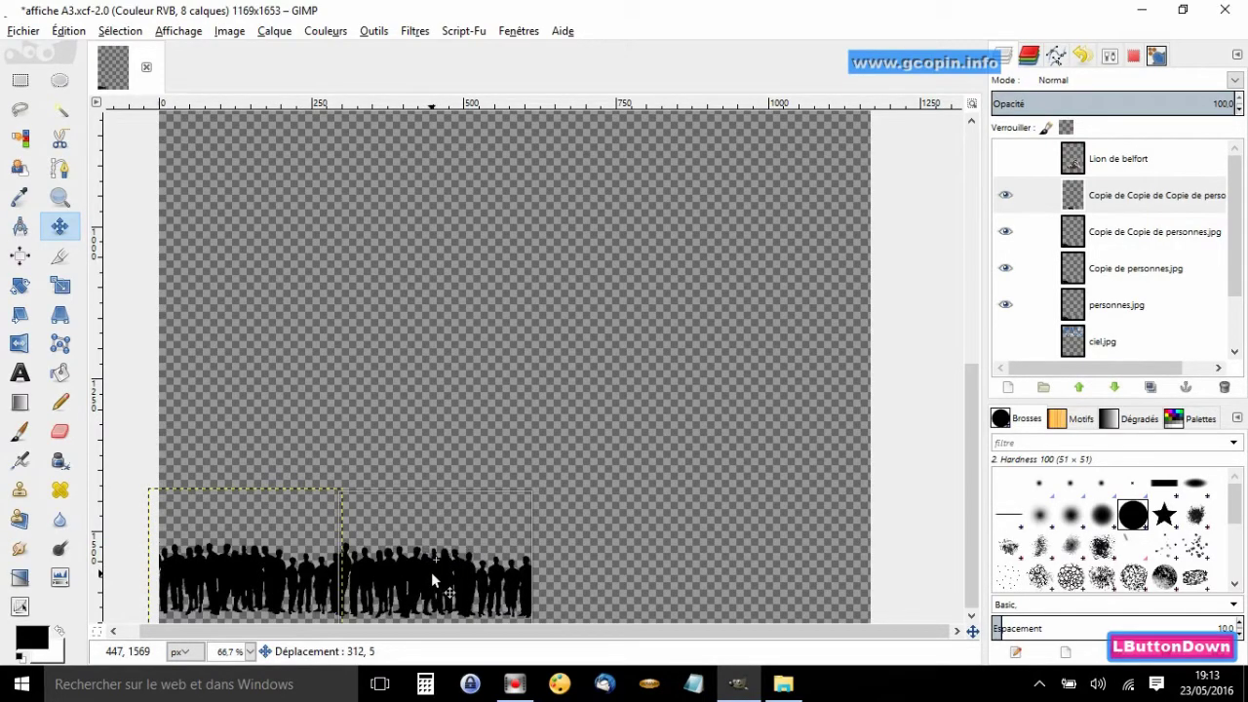
# - Grab another personnes.jpg crowd copy to line it up along the bottom
pyautogui.click(277, 590)
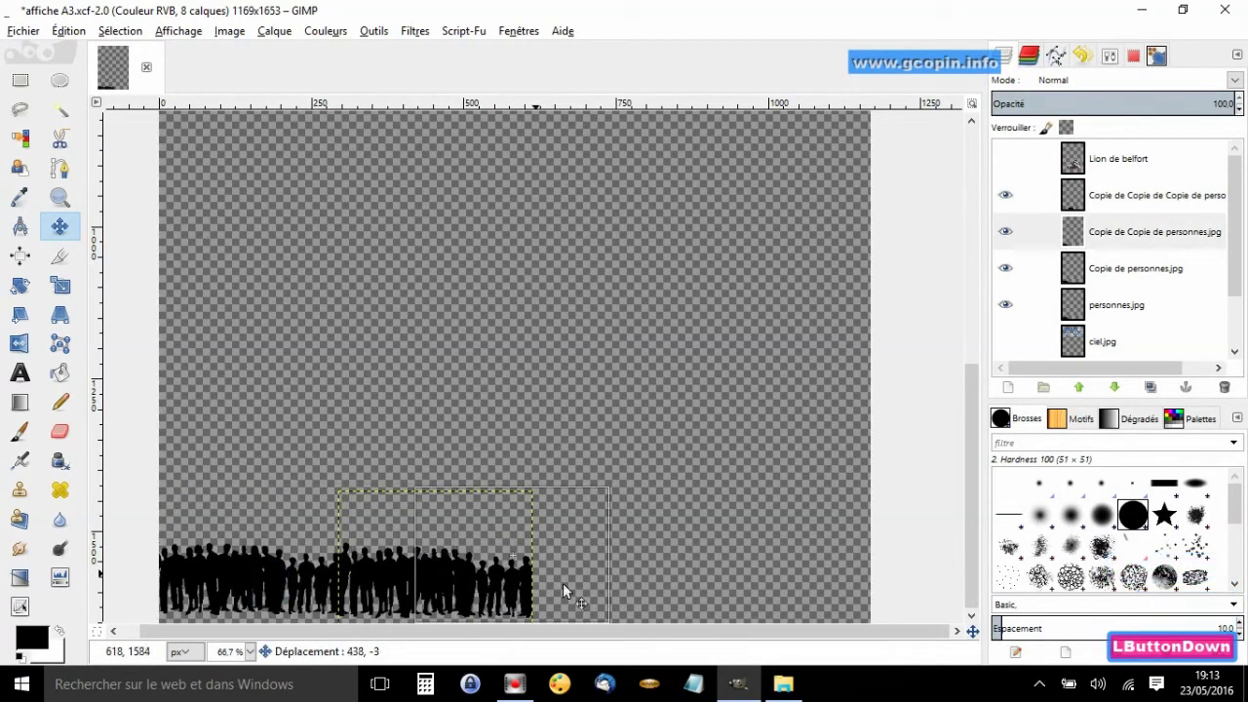
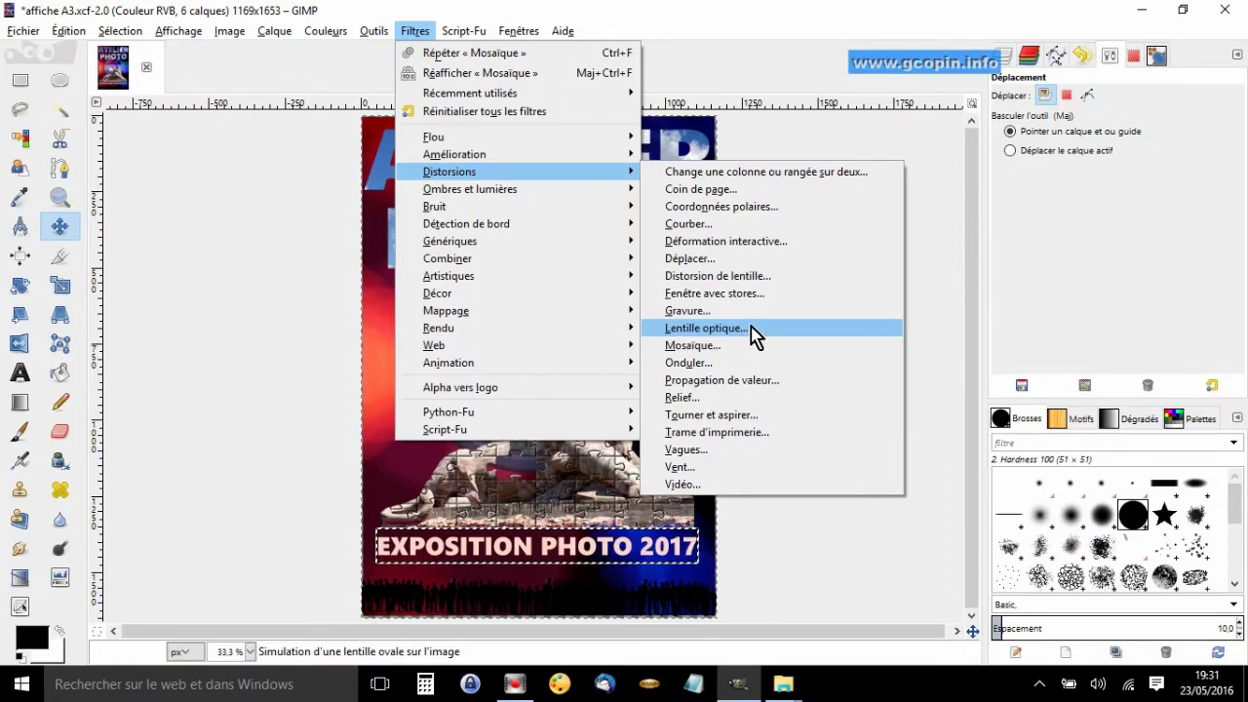
# - Apply the Mosaïque filter with Hexagones tiles of size 15 to the EXPOSITION PHOTO 2017 title
pyautogui.click(695, 357)
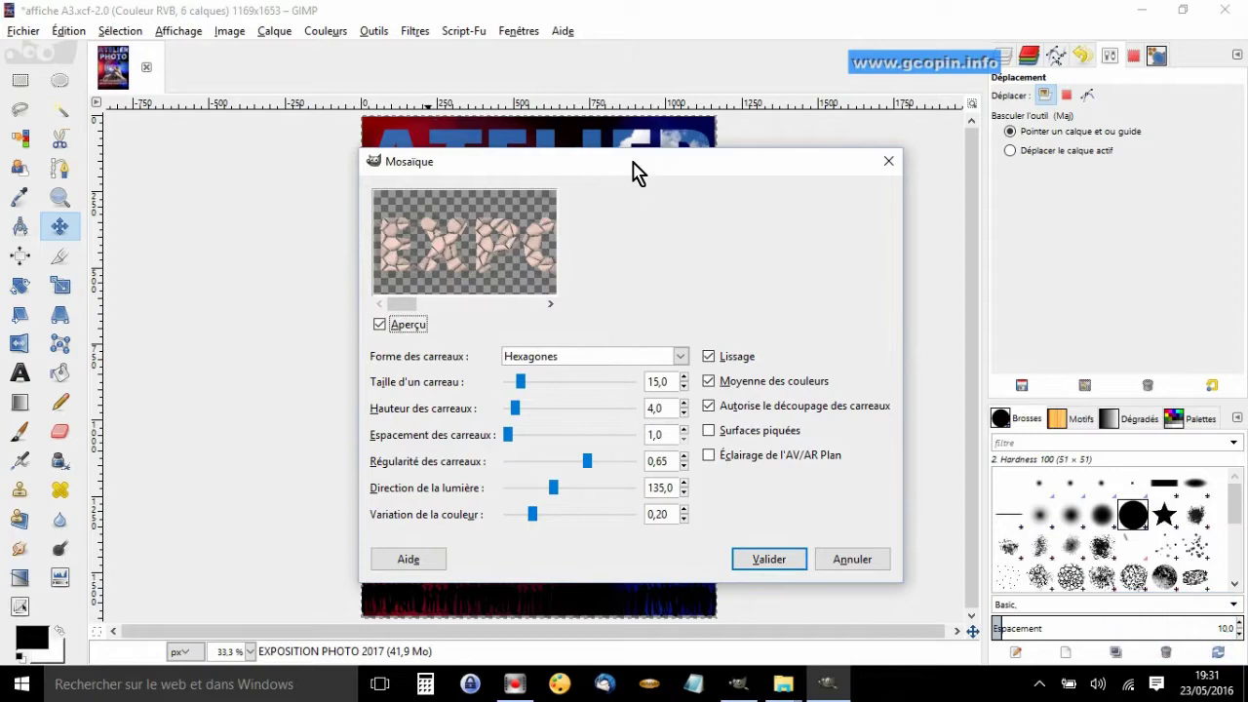
pyautogui.click(639, 171)
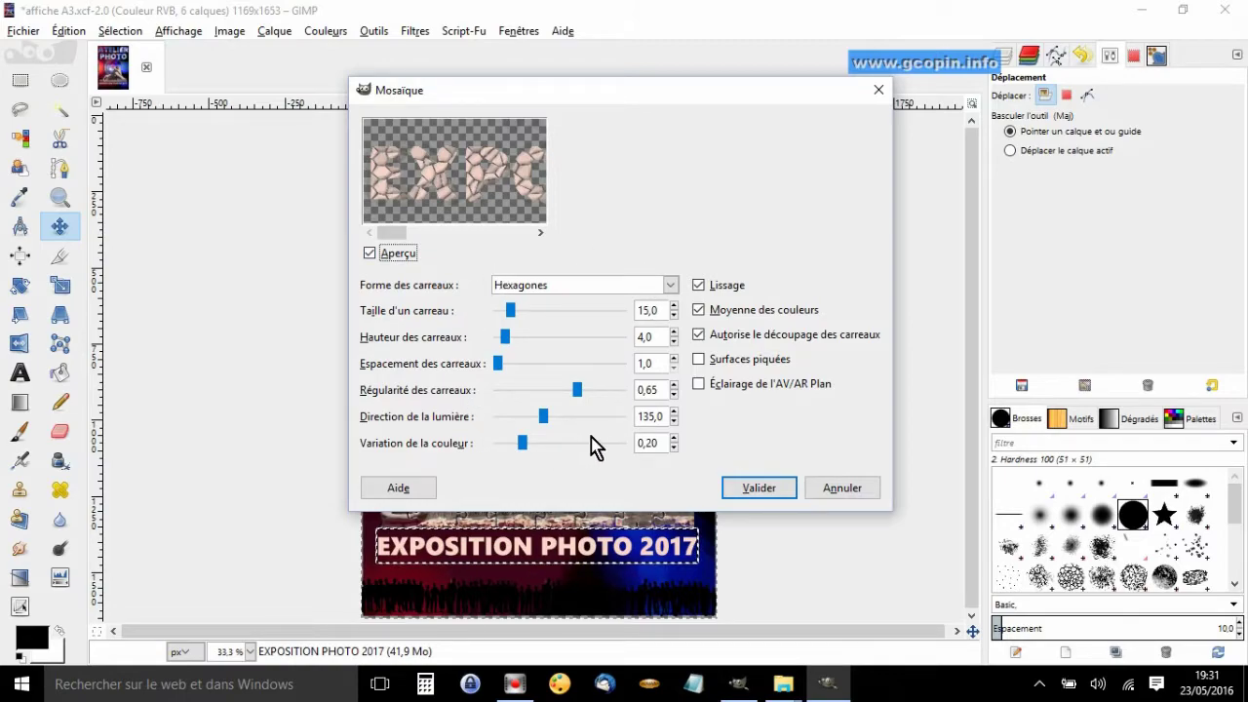
pyautogui.click(673, 288)
pyautogui.click(672, 288)
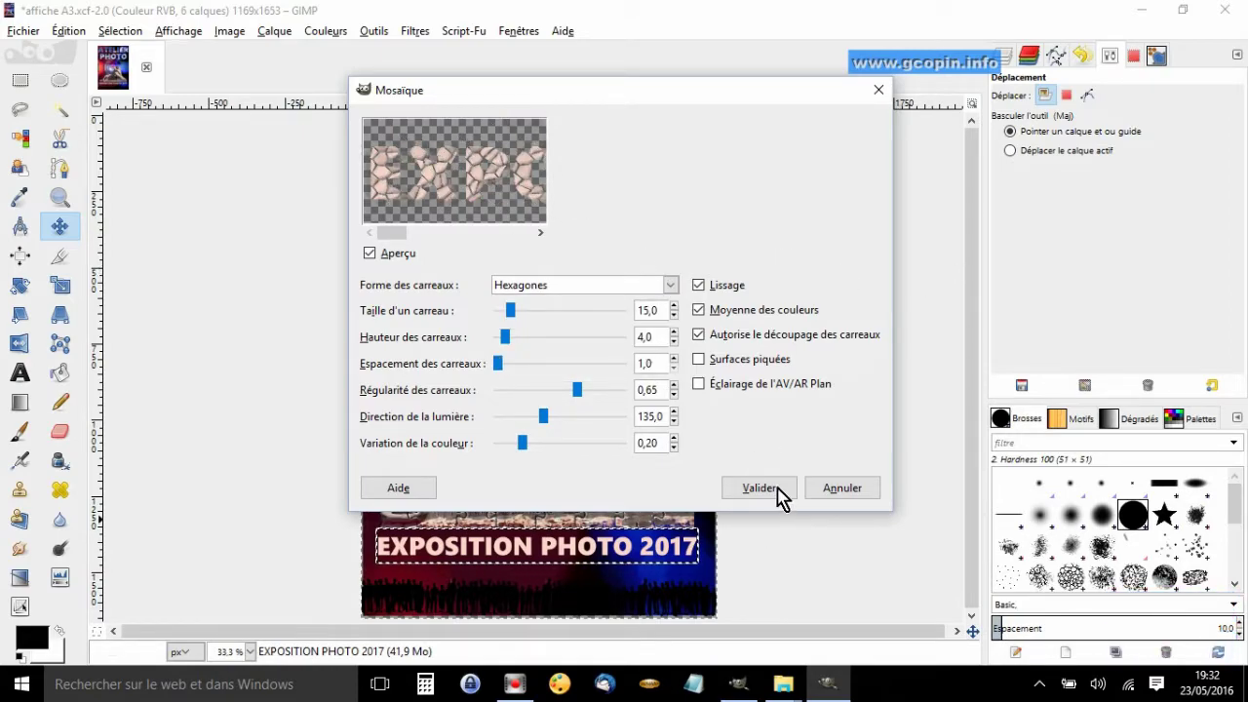
pyautogui.click(782, 494)
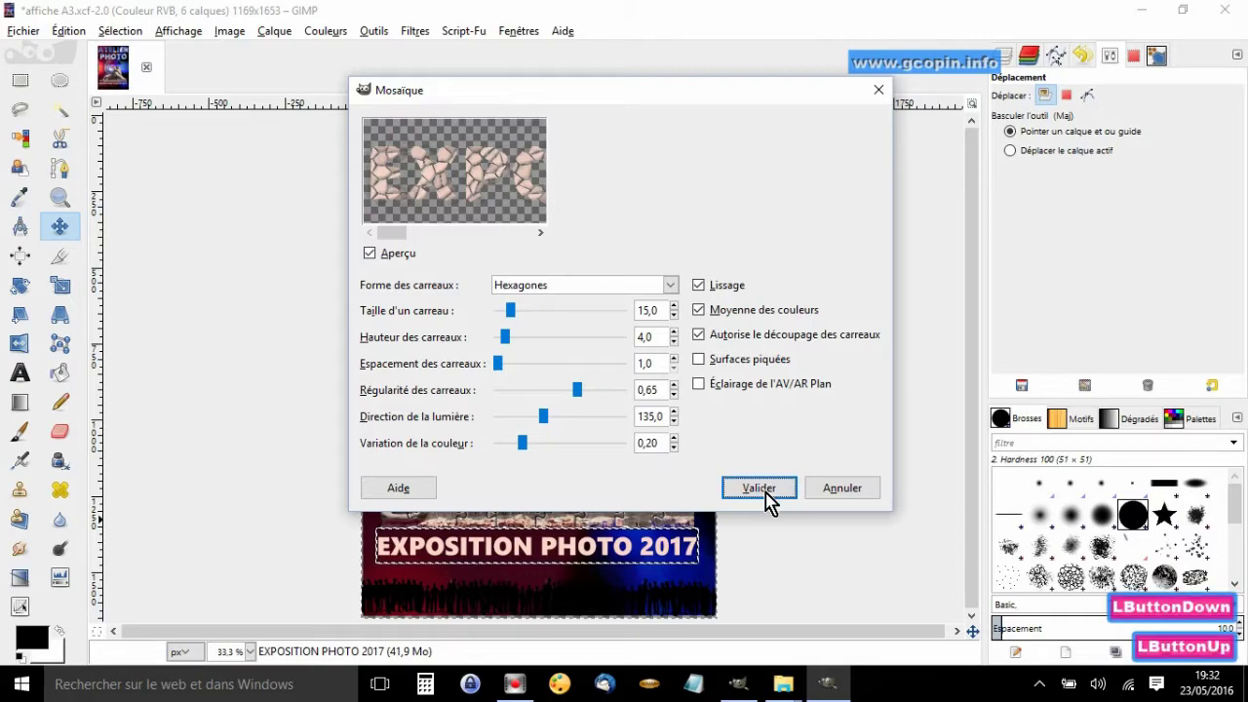
pyautogui.press('Return')
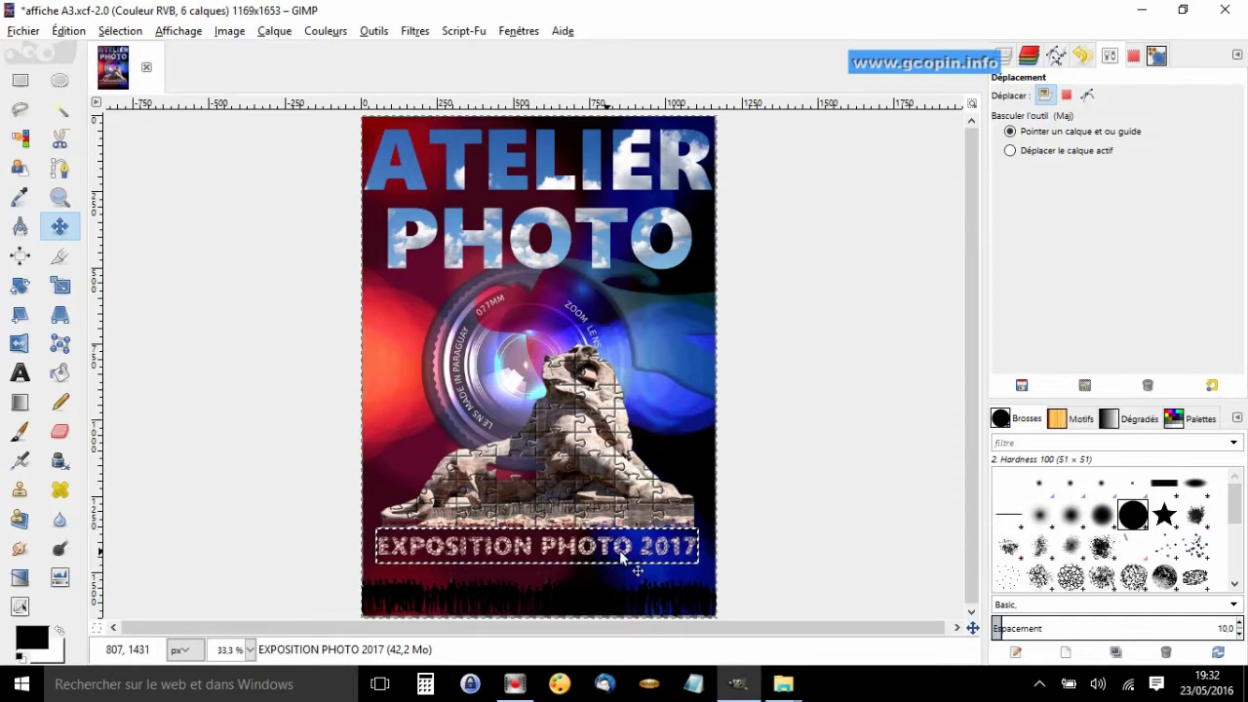
# - Zoom in on the mosaic title and lion to inspect them before adding Calibri 55 px text
pyautogui.click(70, 202)
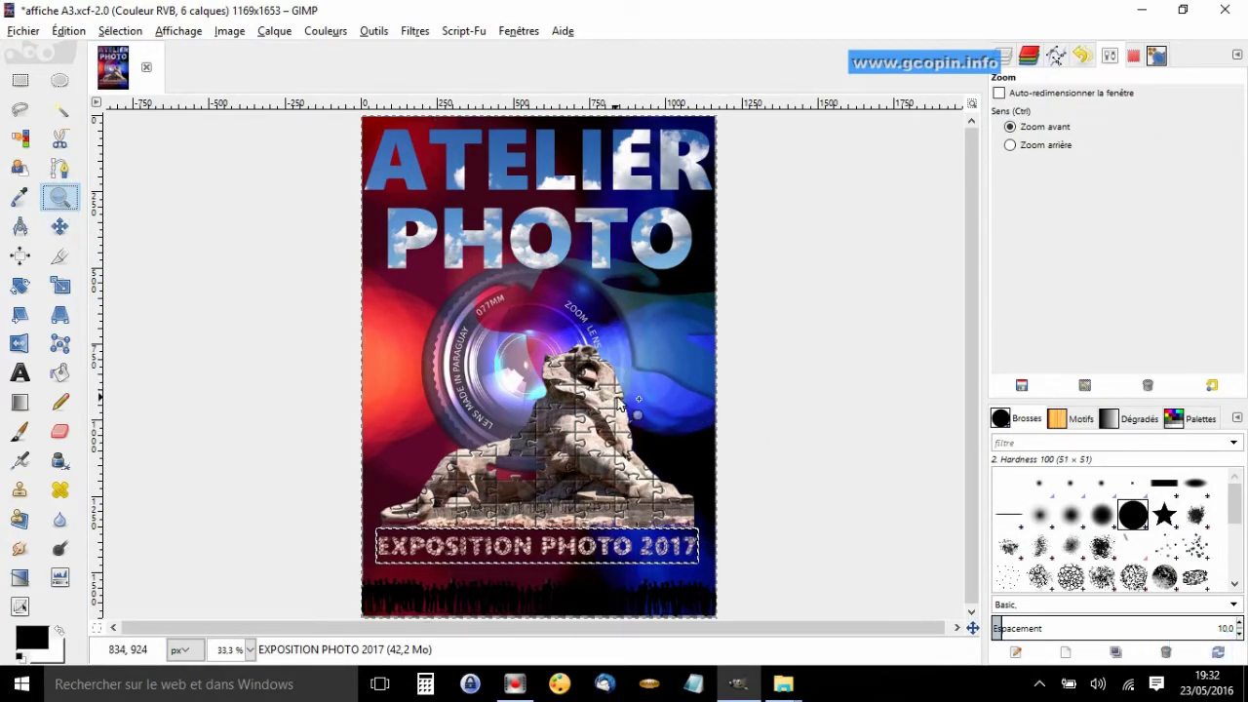
pyautogui.doubleClick(616, 399)
pyautogui.click(978, 399)
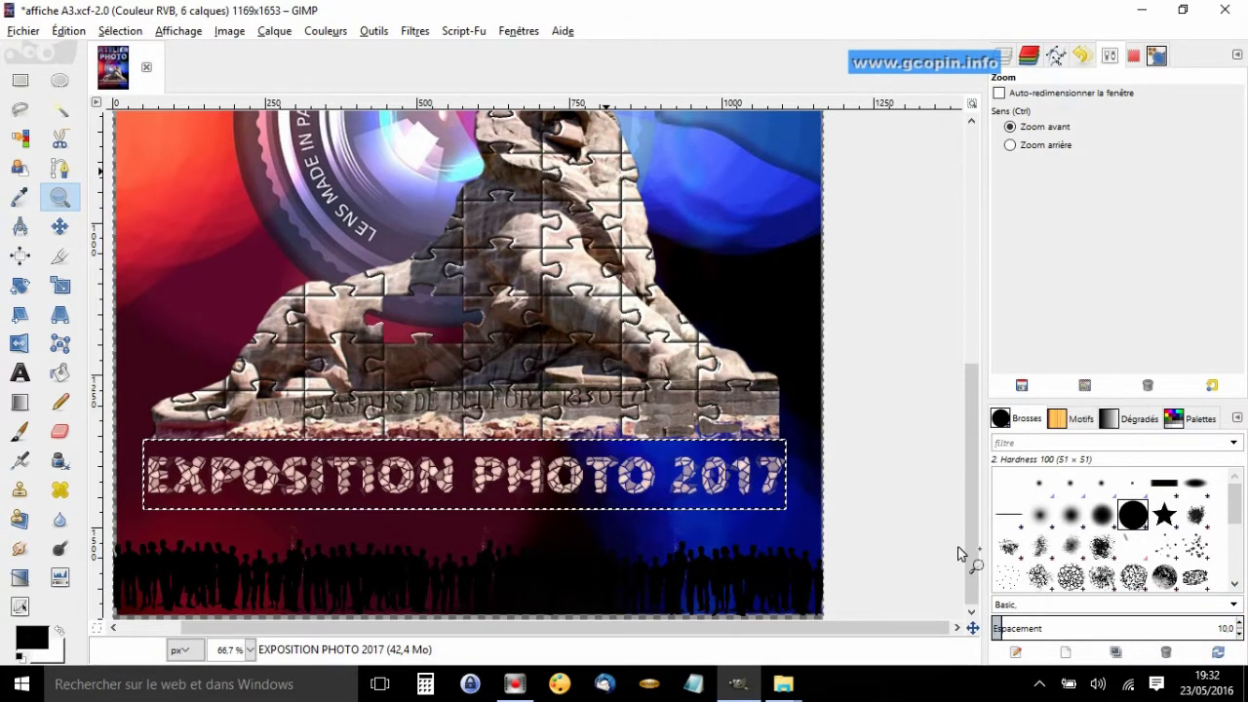
pyautogui.click(980, 502)
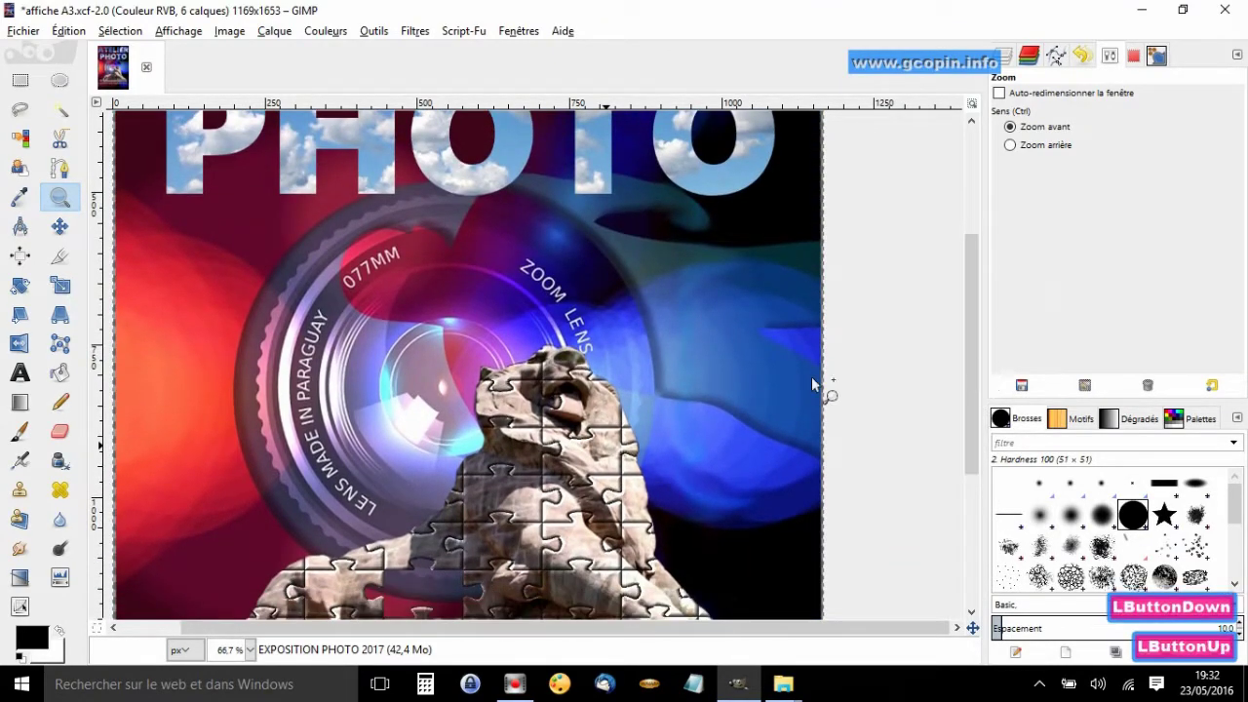
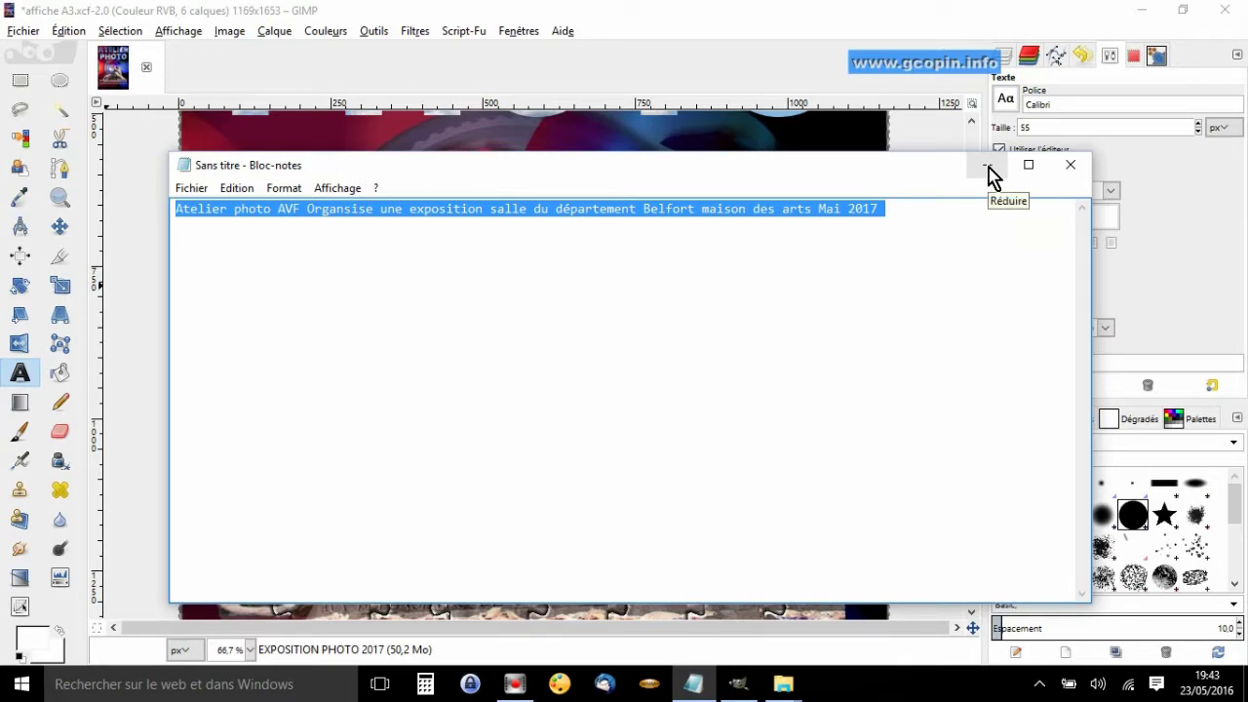
# - Minimise Notepad after copying the AVF exhibition info line and return to the poster
pyautogui.click(999, 176)
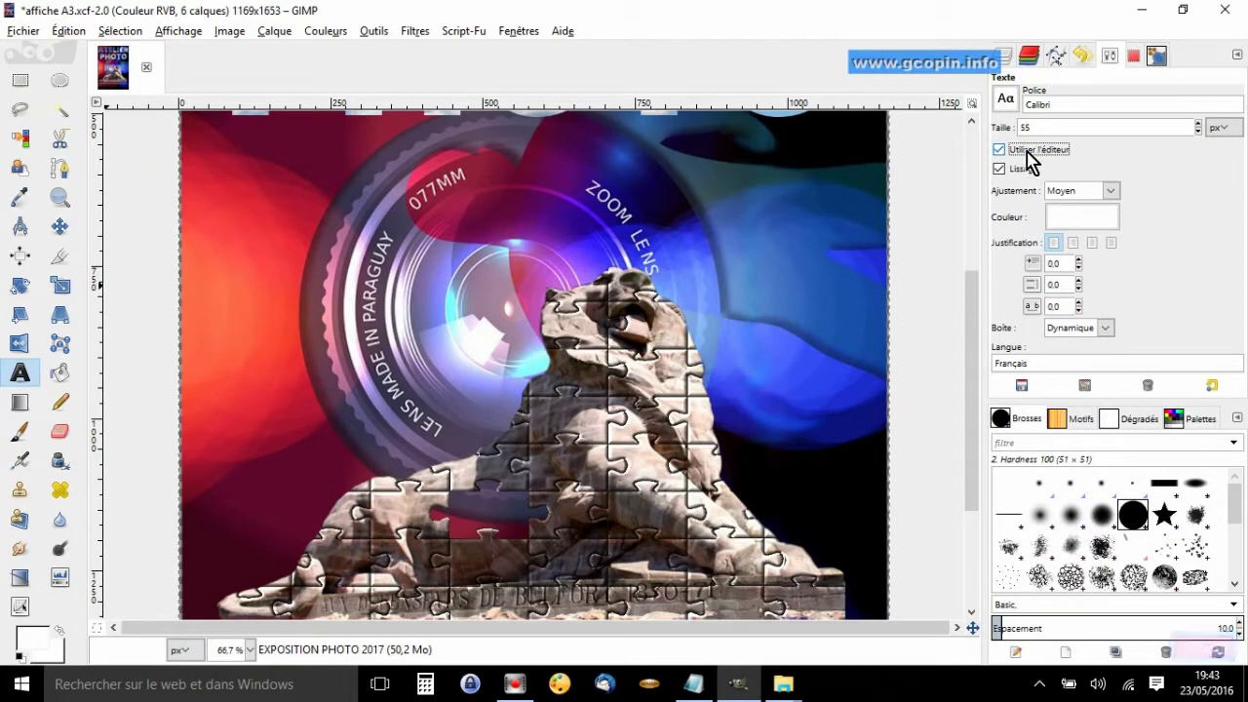